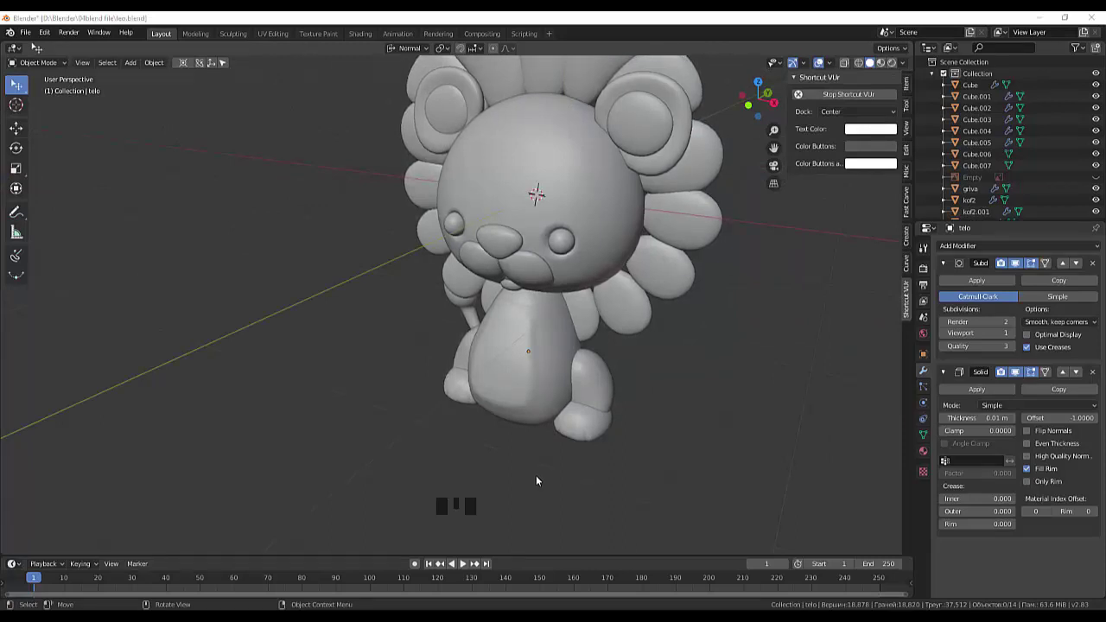
Step: Unhide the clay lion reference photo and face the lion from the front
{"action": "left_click", "coordinate": [540, 480]}
{"action": "left_click_drag", "start_coordinate": [592, 468], "coordinate": [559, 304]}
{"action": "left_click", "coordinate": [559, 304]}
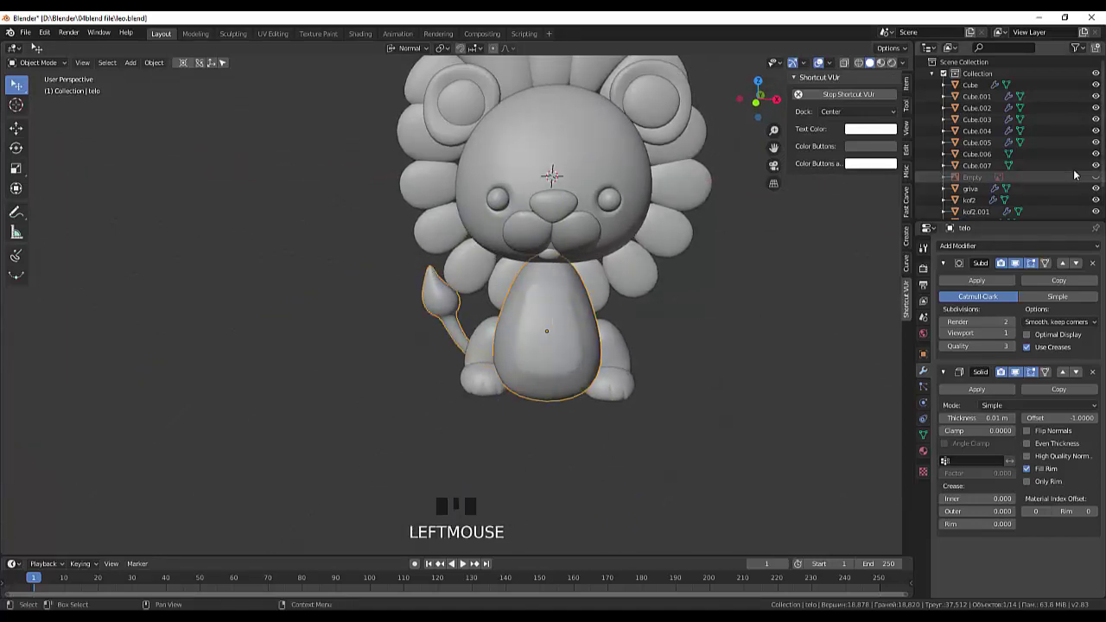
{"action": "left_click", "coordinate": [1100, 181]}
{"action": "left_click", "coordinate": [566, 498]}
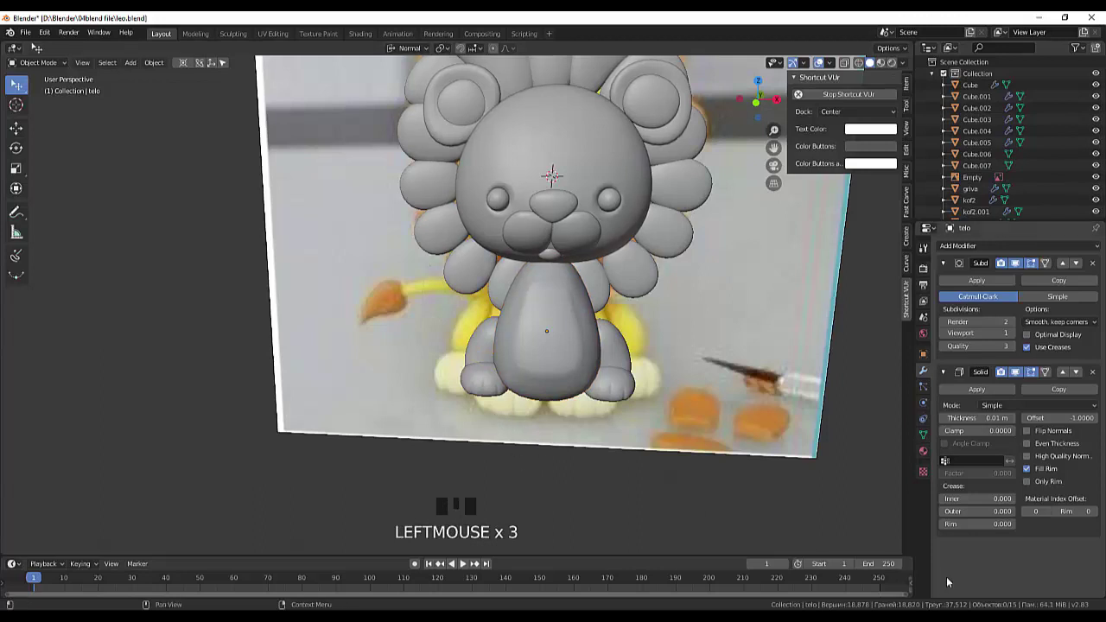
{"action": "key", "text": "KP_1"}
{"action": "left_click", "coordinate": [624, 518]}
{"action": "key", "text": "KP_1"}
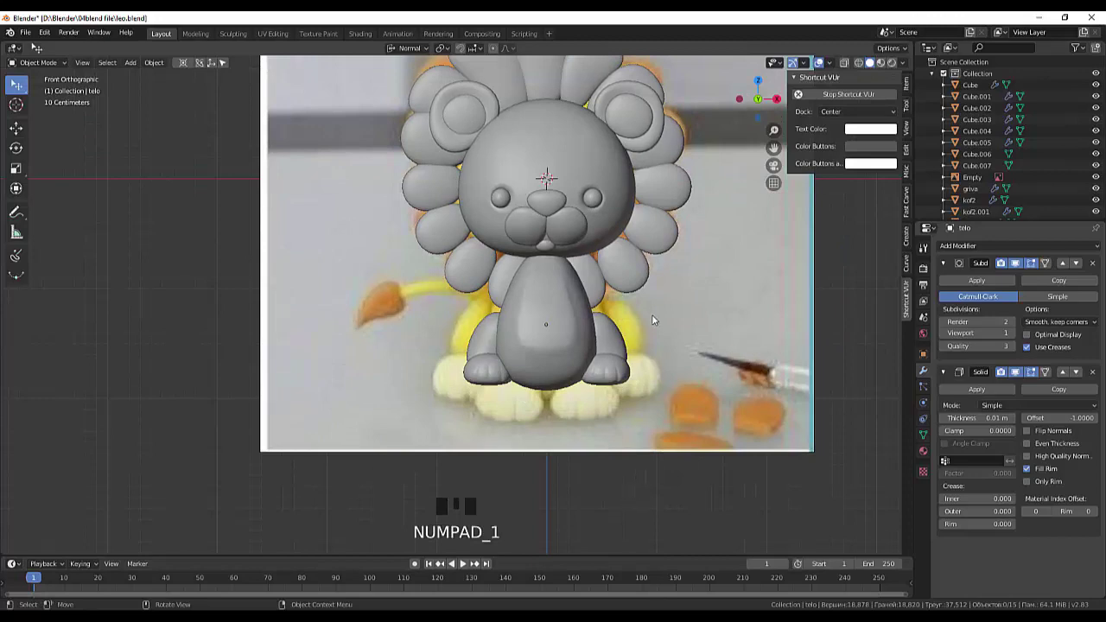
Step: Scale the reference photo down slightly to about 0.99 so it lines up with the model
{"action": "scroll", "scroll_direction": "down", "scroll_amount": 3}
{"action": "scroll", "scroll_direction": "up", "scroll_amount": 3}
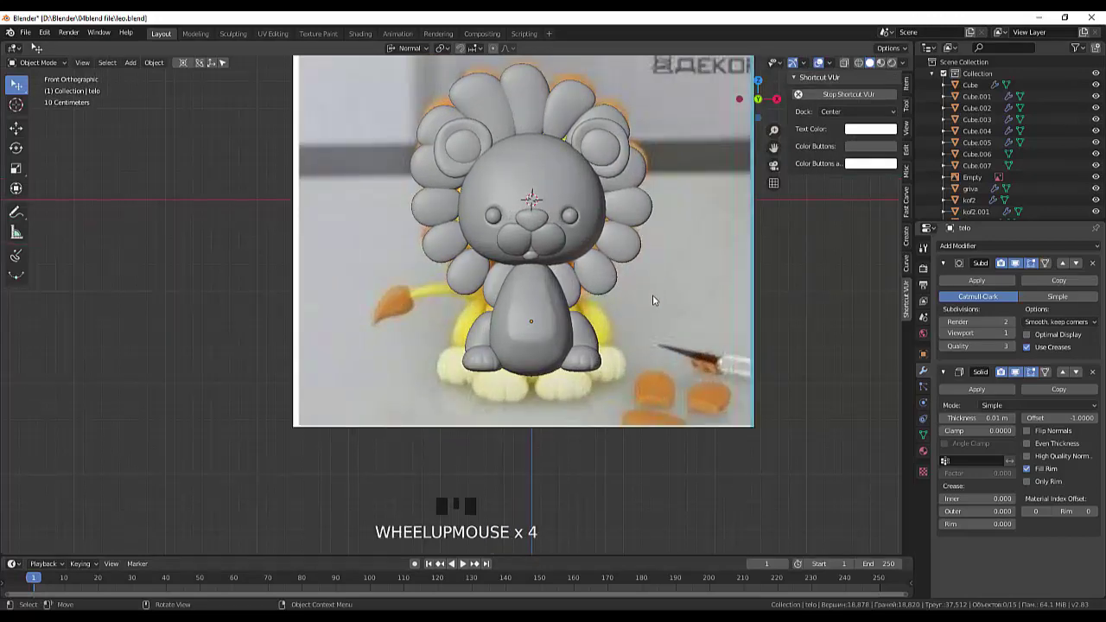
{"action": "scroll", "scroll_direction": "down", "scroll_amount": 3}
{"action": "left_click", "coordinate": [658, 159]}
{"action": "key", "text": "s"}
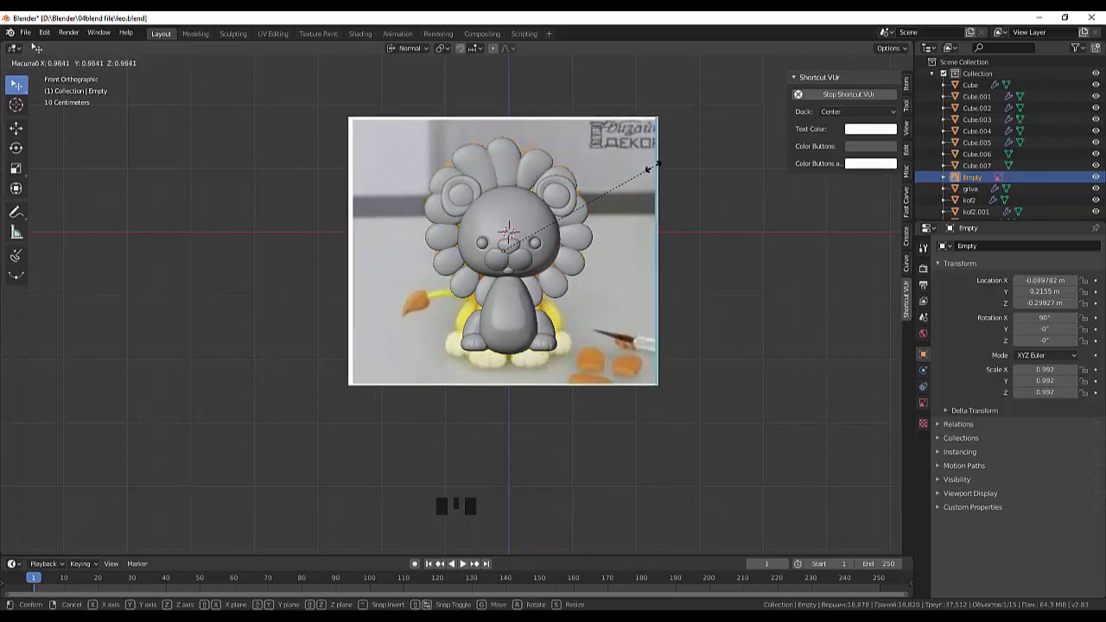
{"action": "left_click", "coordinate": [739, 328]}
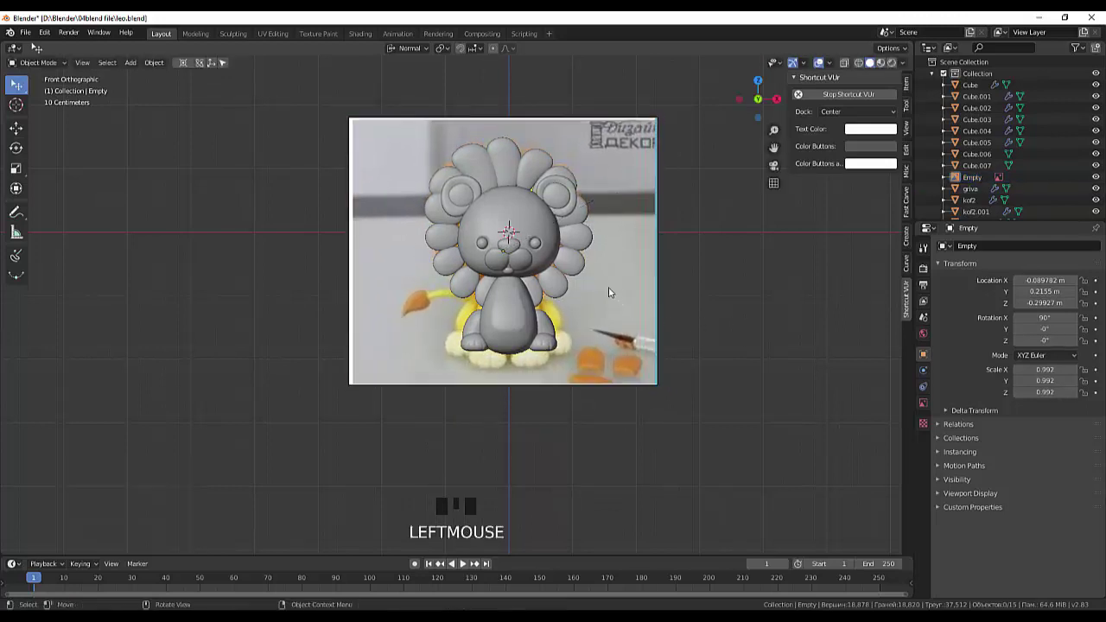
{"action": "left_click", "coordinate": [615, 290]}
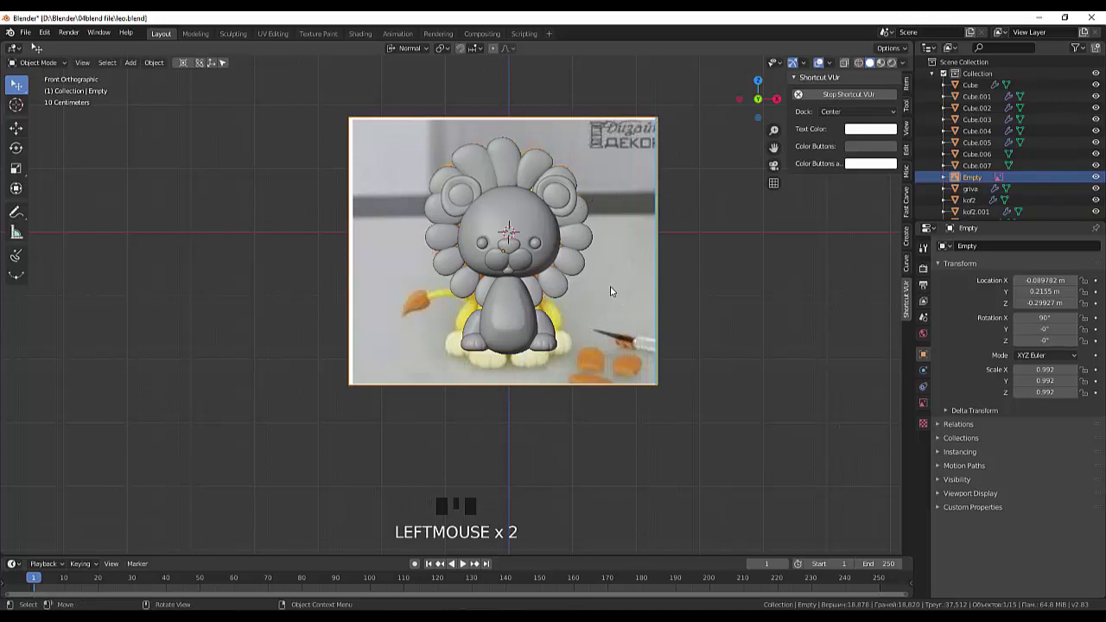
Step: Place the photo left of the lion, then tilt the griva mane from a side view
{"action": "key", "text": "g"}
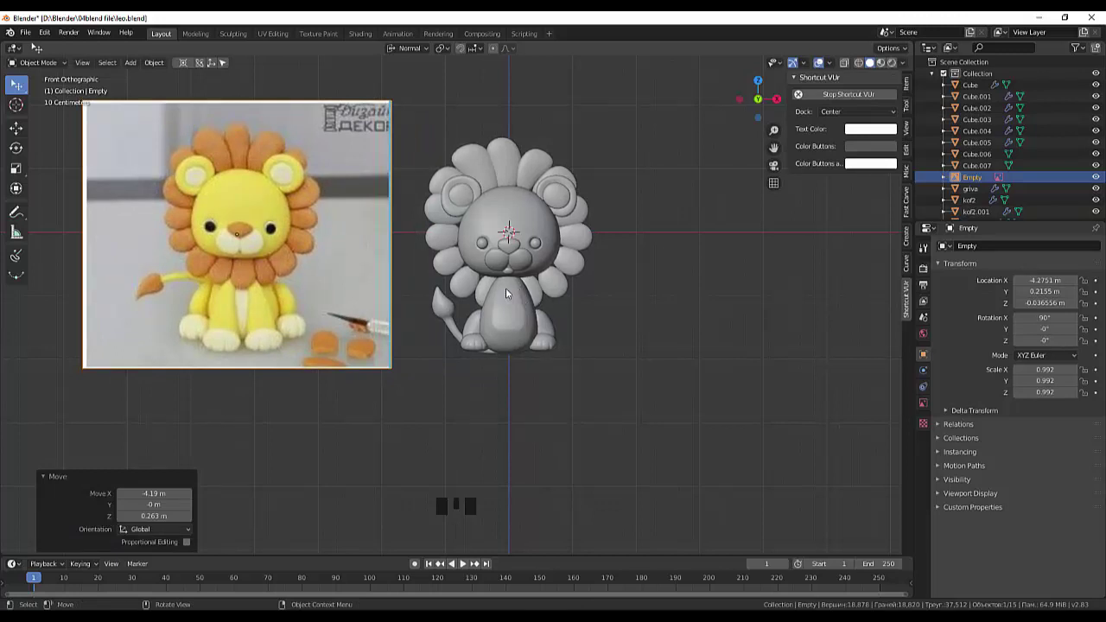
{"action": "left_click", "coordinate": [489, 297]}
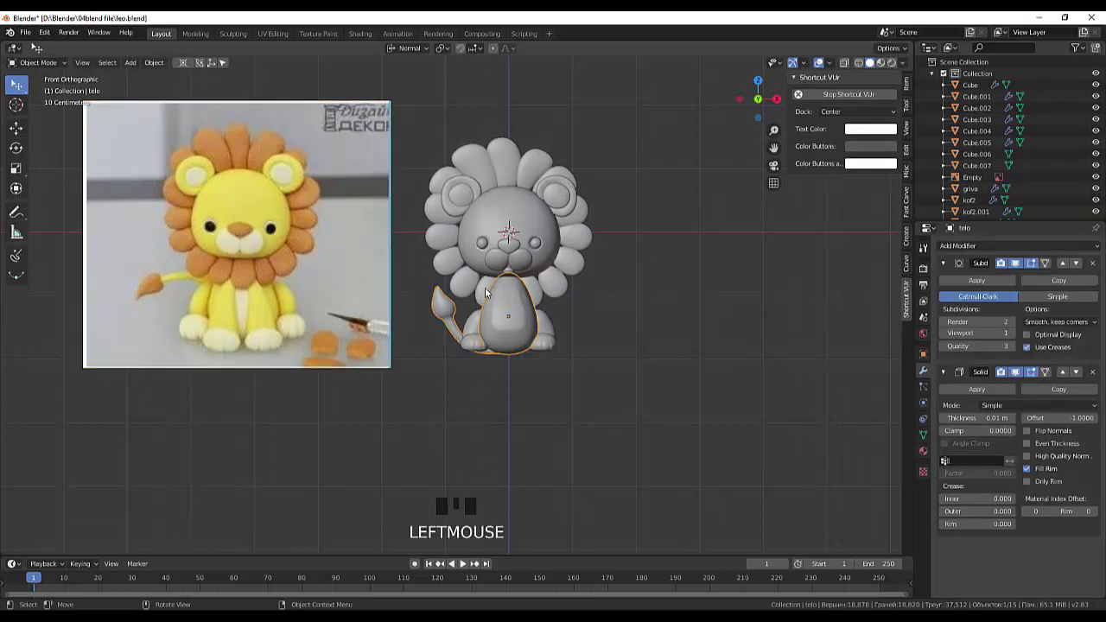
{"action": "left_click", "coordinate": [489, 293]}
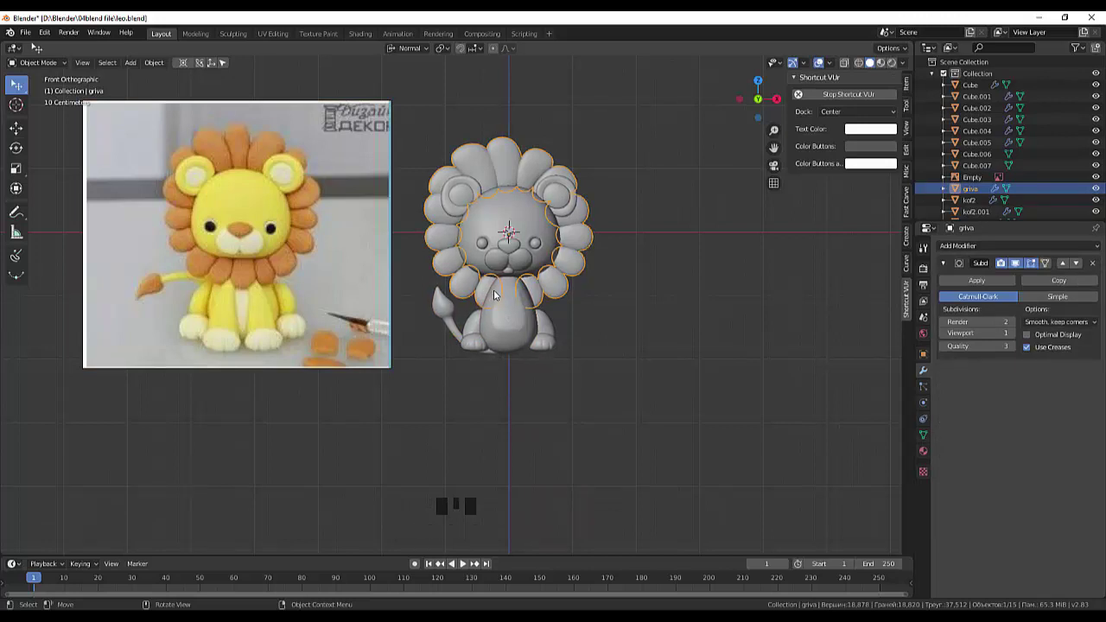
{"action": "left_click_drag", "start_coordinate": [650, 308], "coordinate": [491, 301]}
{"action": "left_click", "coordinate": [491, 302]}
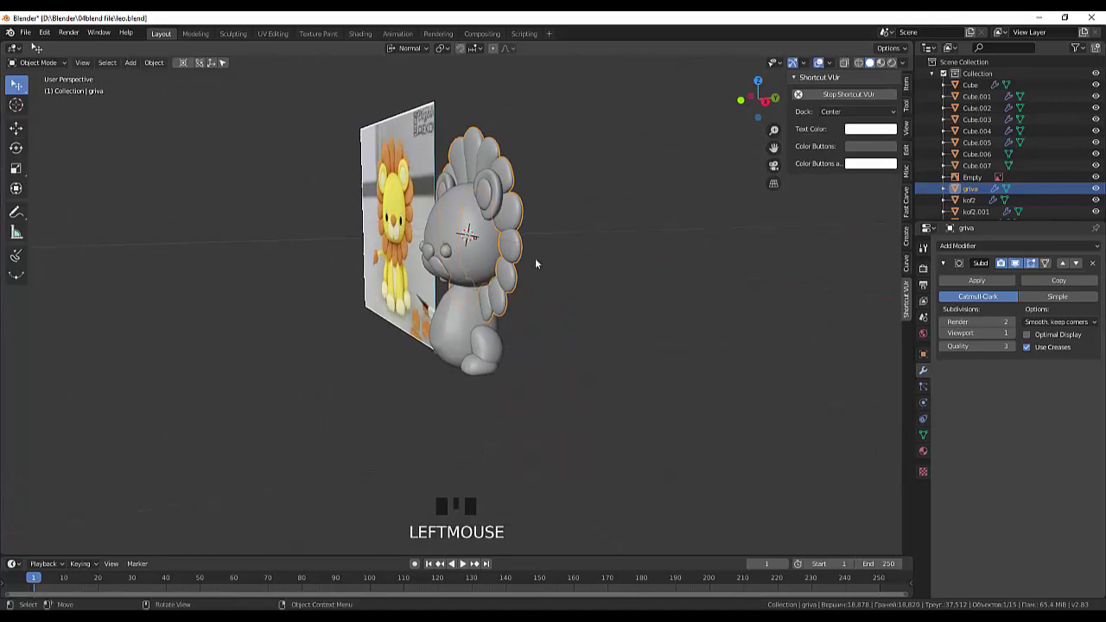
{"action": "left_click", "coordinate": [513, 220]}
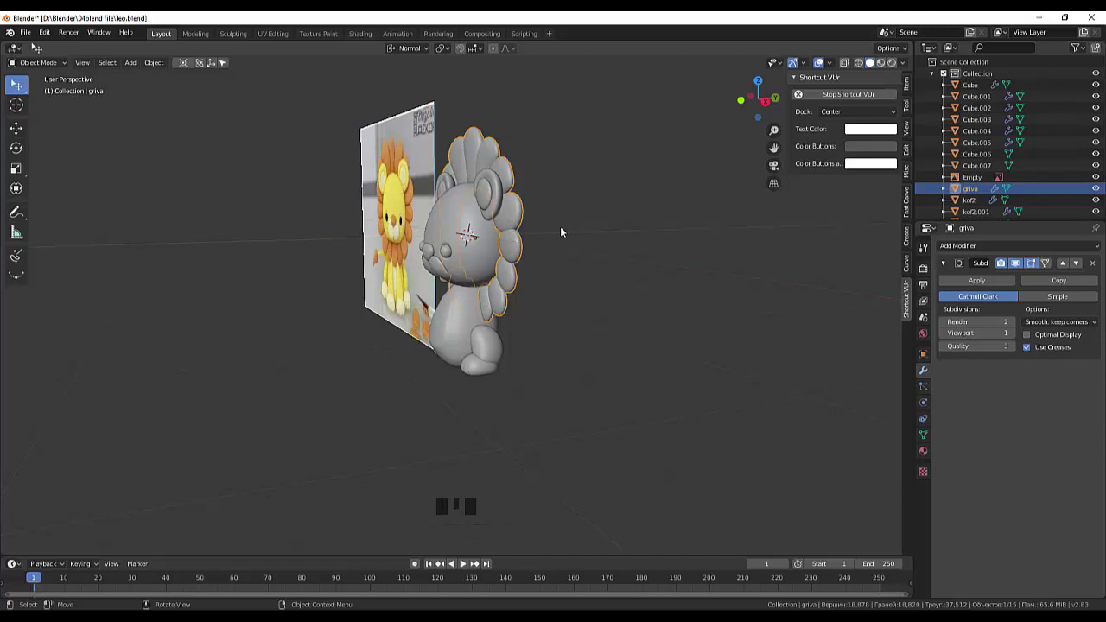
{"action": "key", "text": "r"}
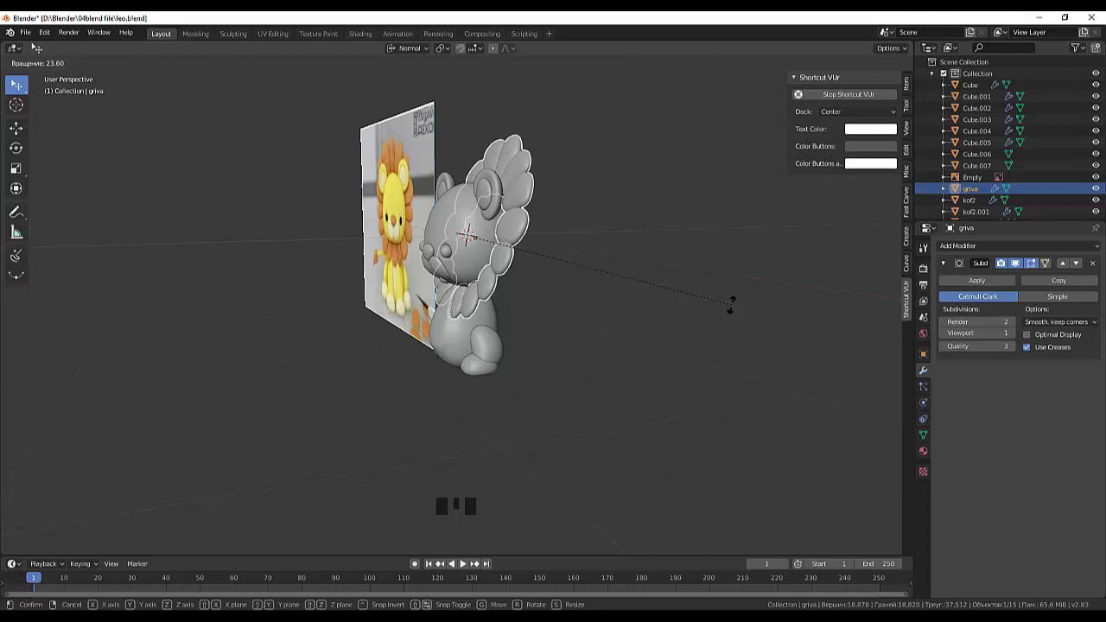
{"action": "left_click_drag", "start_coordinate": [738, 249], "coordinate": [688, 265]}
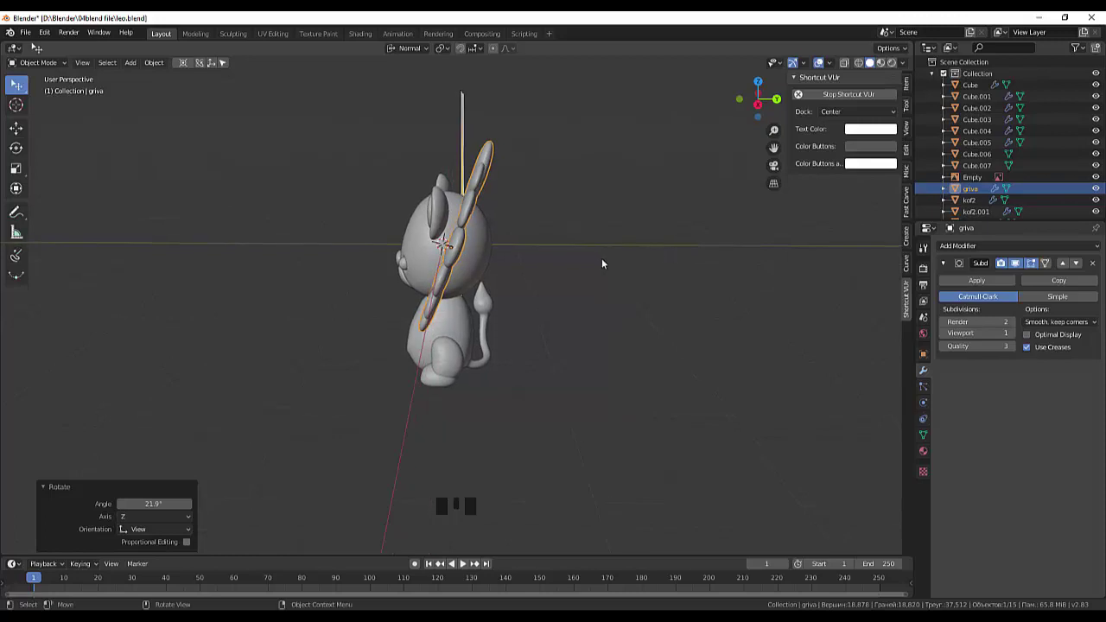
Step: Shift the mane forward and rotate it about 7 degrees to frame the head
{"action": "key", "text": "g"}
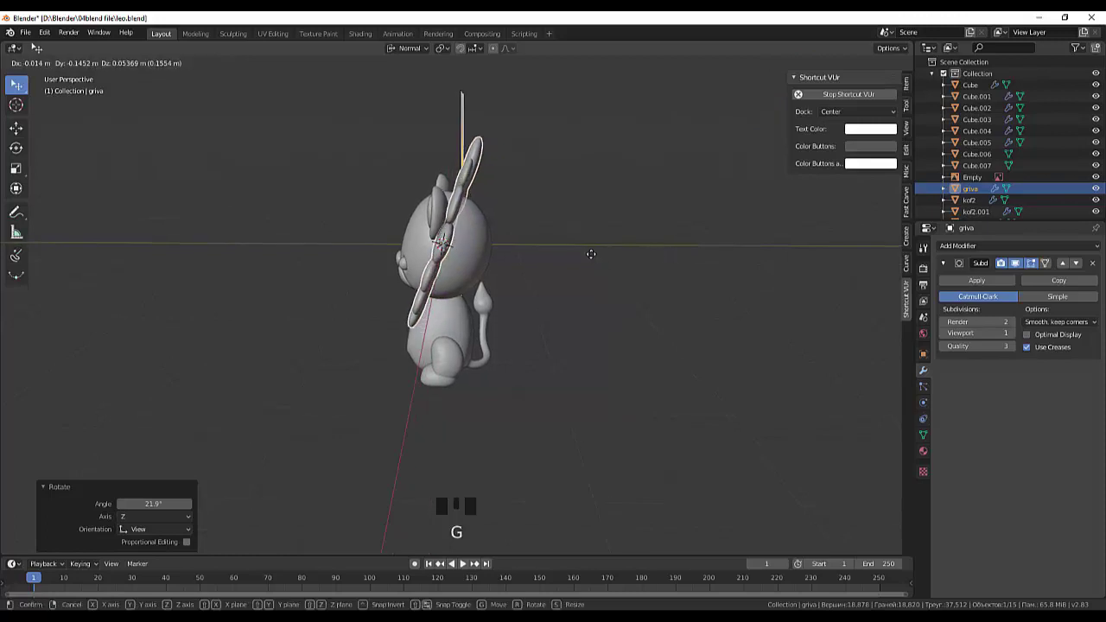
{"action": "left_click_drag", "start_coordinate": [614, 259], "coordinate": [713, 253]}
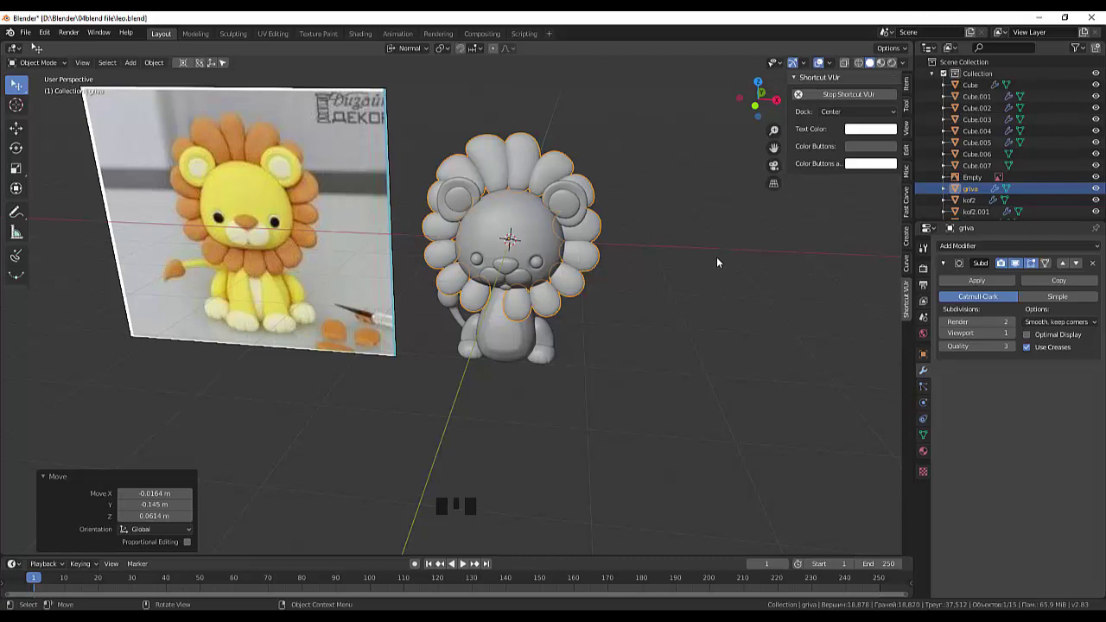
{"action": "key", "text": "KP_1"}
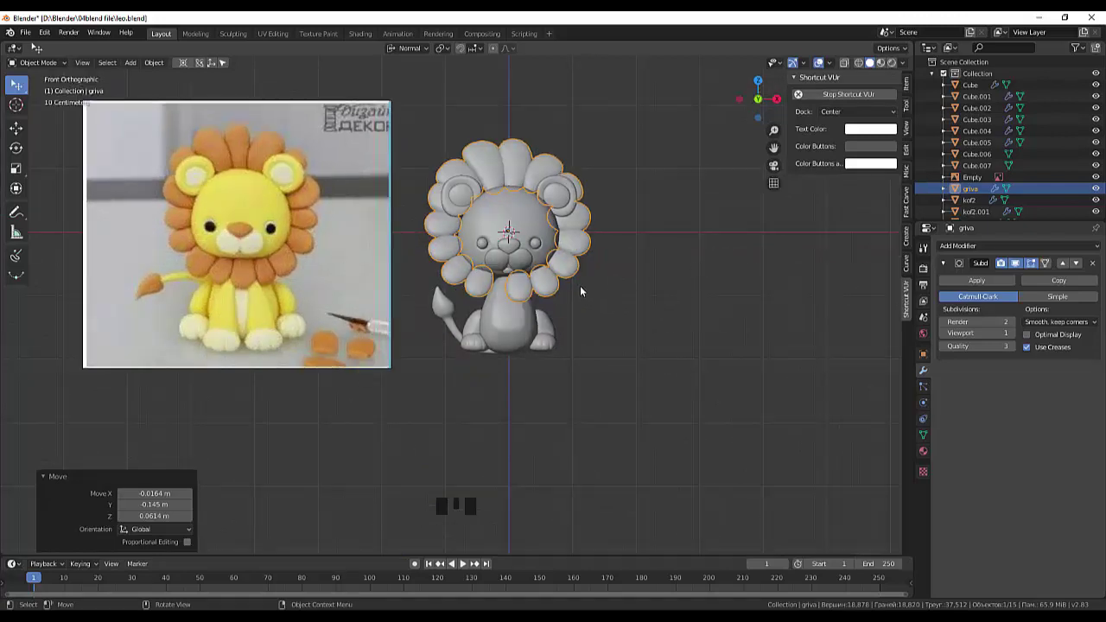
{"action": "key", "text": "r"}
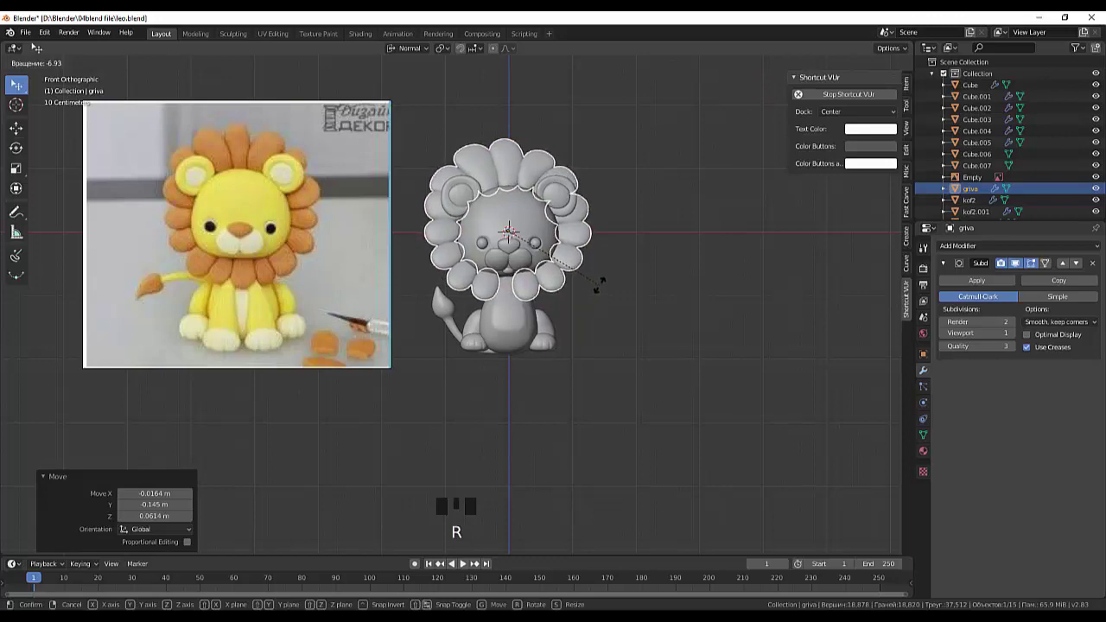
{"action": "left_click_drag", "start_coordinate": [659, 297], "coordinate": [660, 312]}
{"action": "left_click", "coordinate": [511, 288]}
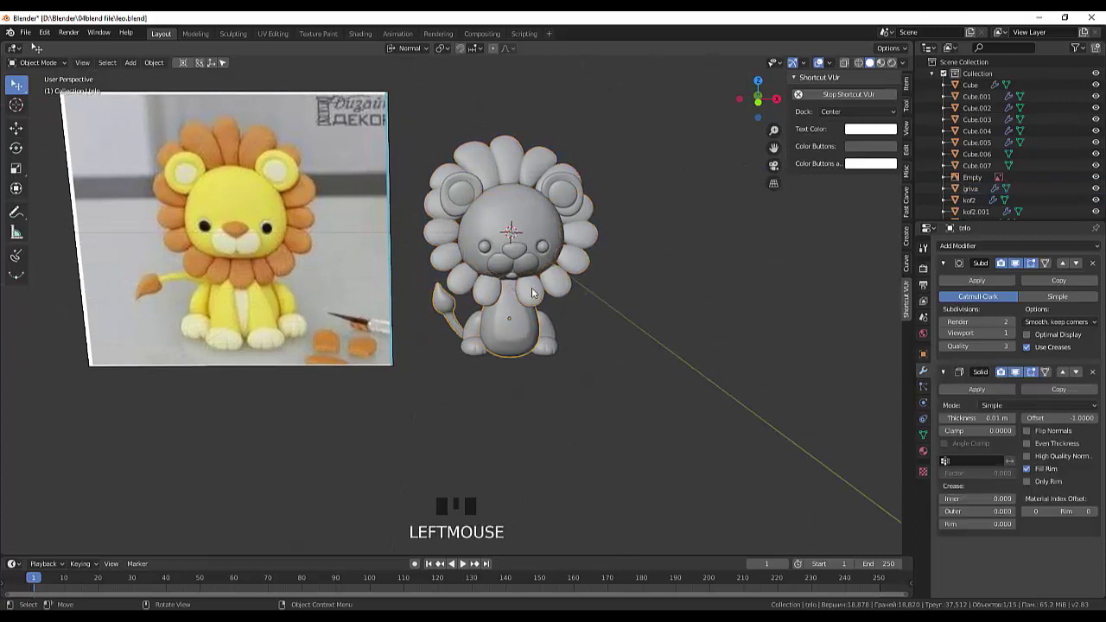
{"action": "left_click", "coordinate": [536, 292]}
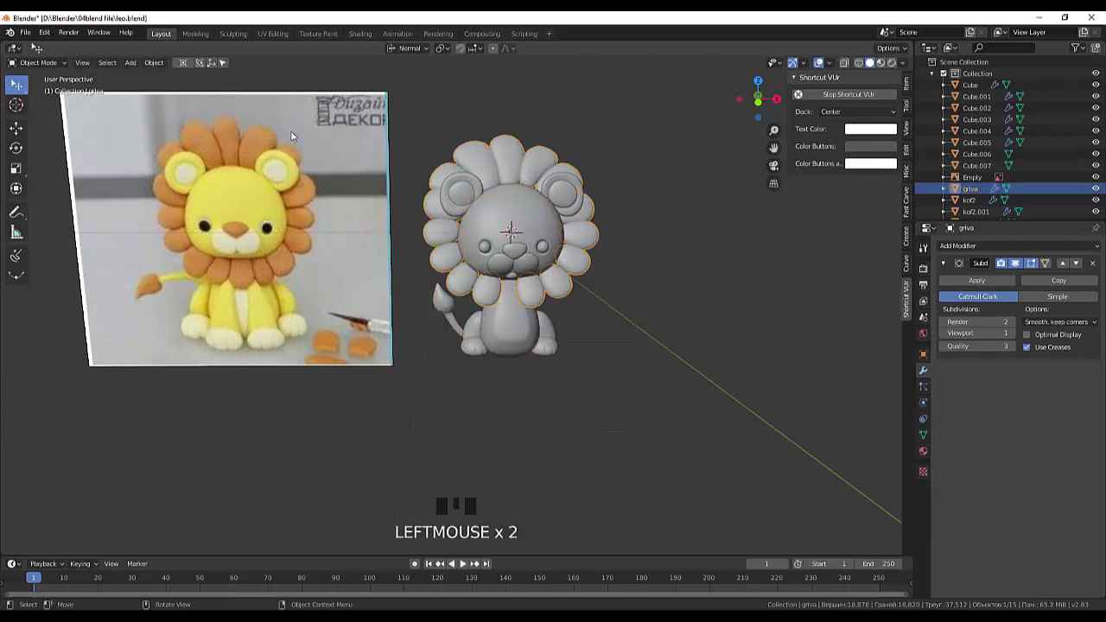
Step: Separate a copied mane petal from griva into its own object
{"action": "left_click_drag", "start_coordinate": [51, 69], "coordinate": [75, 73]}
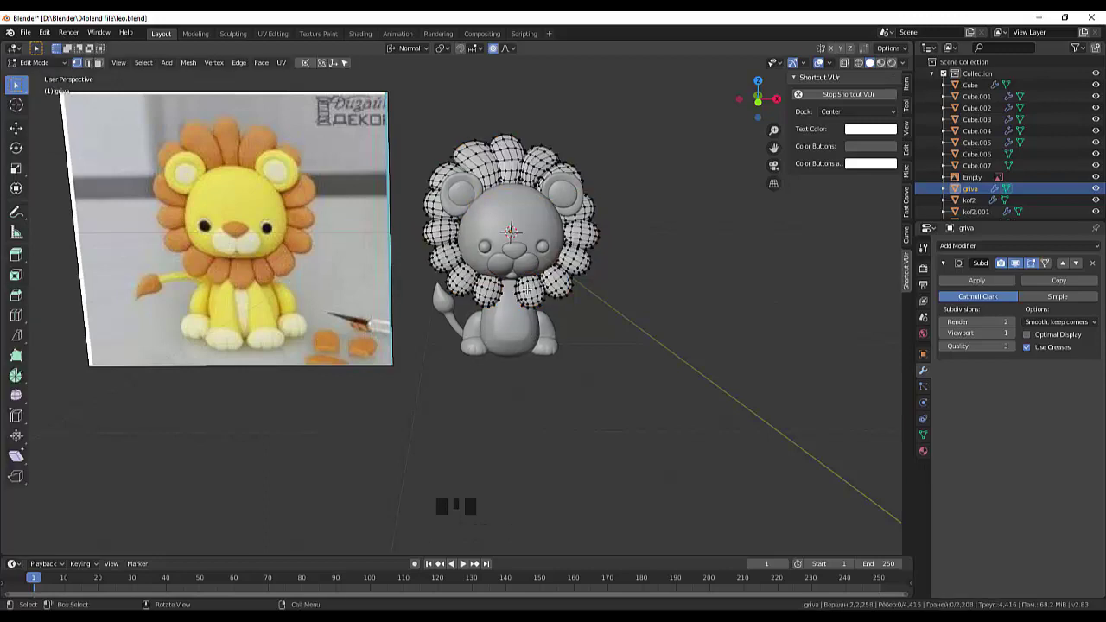
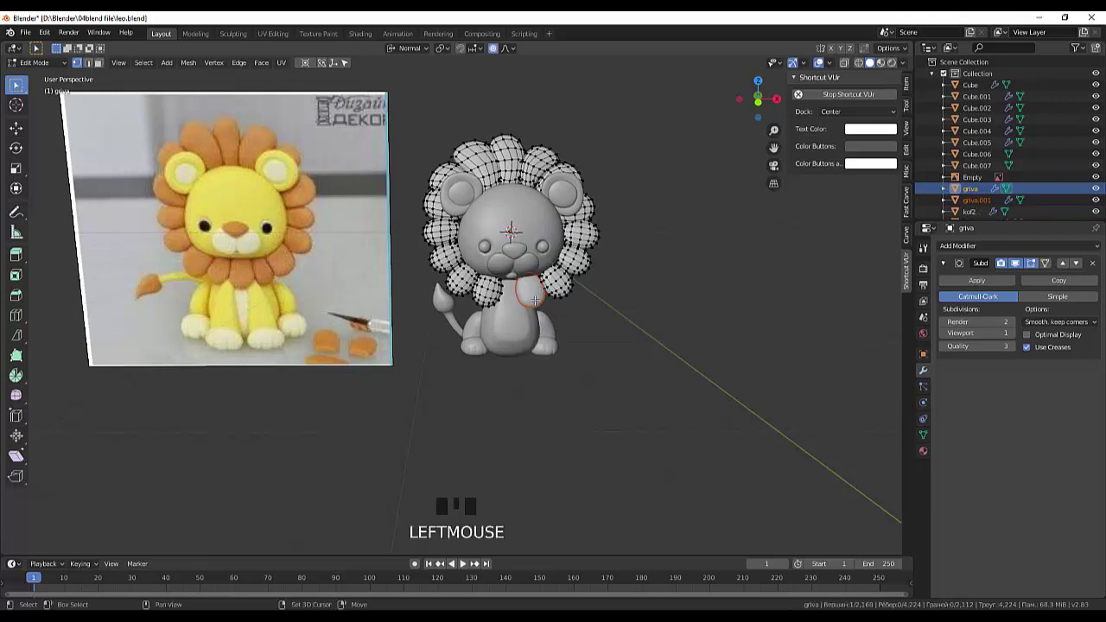
{"action": "key", "text": "shift+d"}
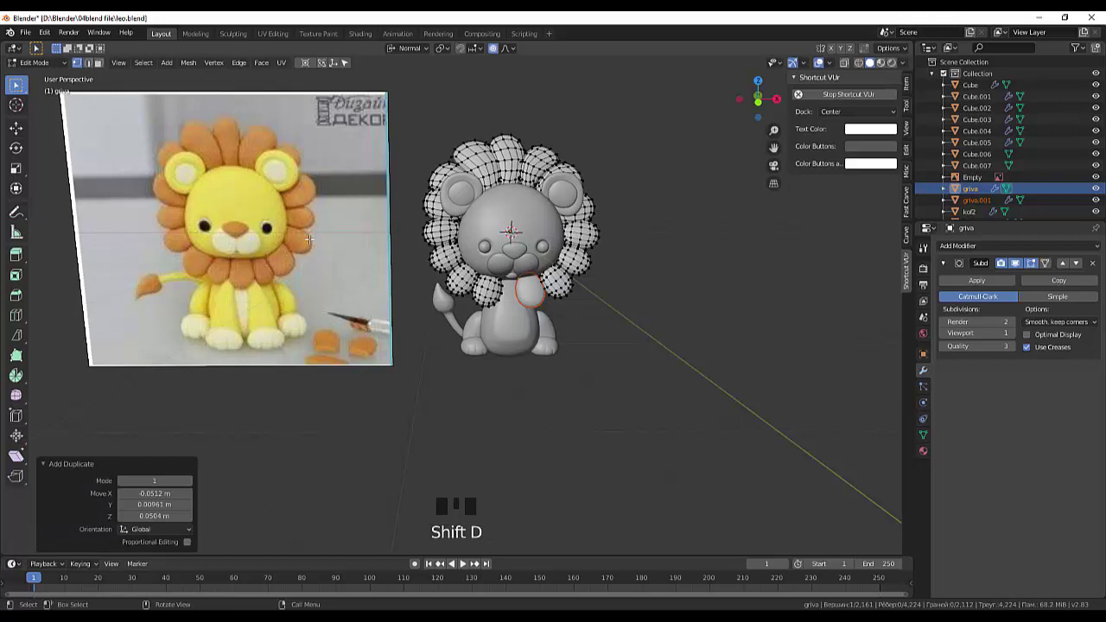
{"action": "left_click_drag", "start_coordinate": [37, 66], "coordinate": [547, 291]}
{"action": "left_click_drag", "start_coordinate": [633, 323], "coordinate": [592, 320]}
{"action": "left_click", "coordinate": [535, 290]}
Step: Duplicate the petal object, rotate it about 12 degrees and move it onto the chest
{"action": "key", "text": "shift+d"}
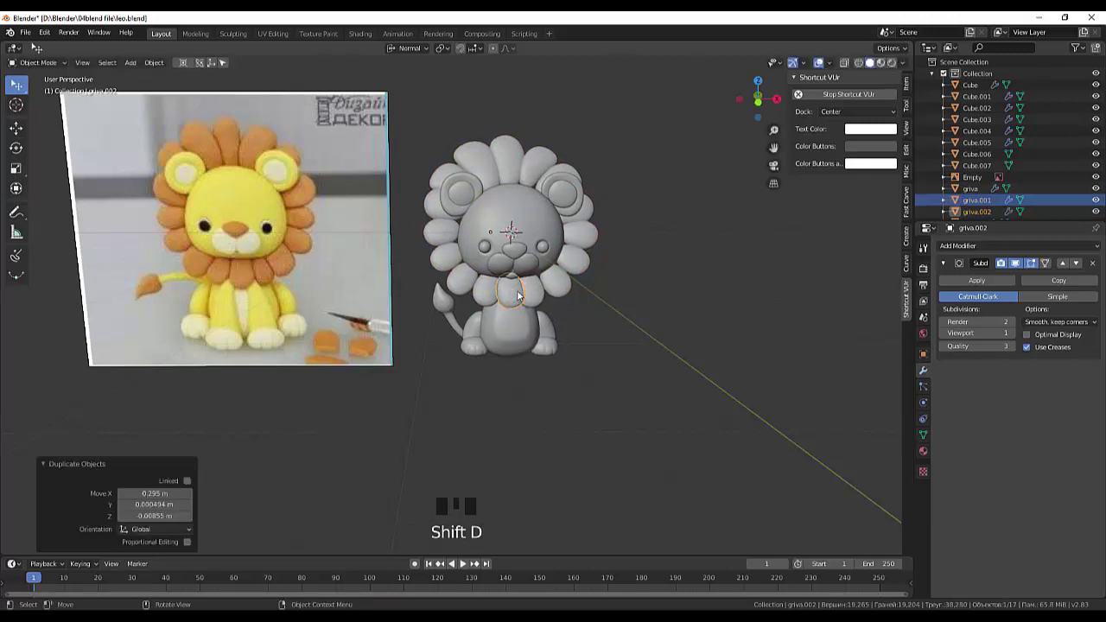
{"action": "key", "text": "r"}
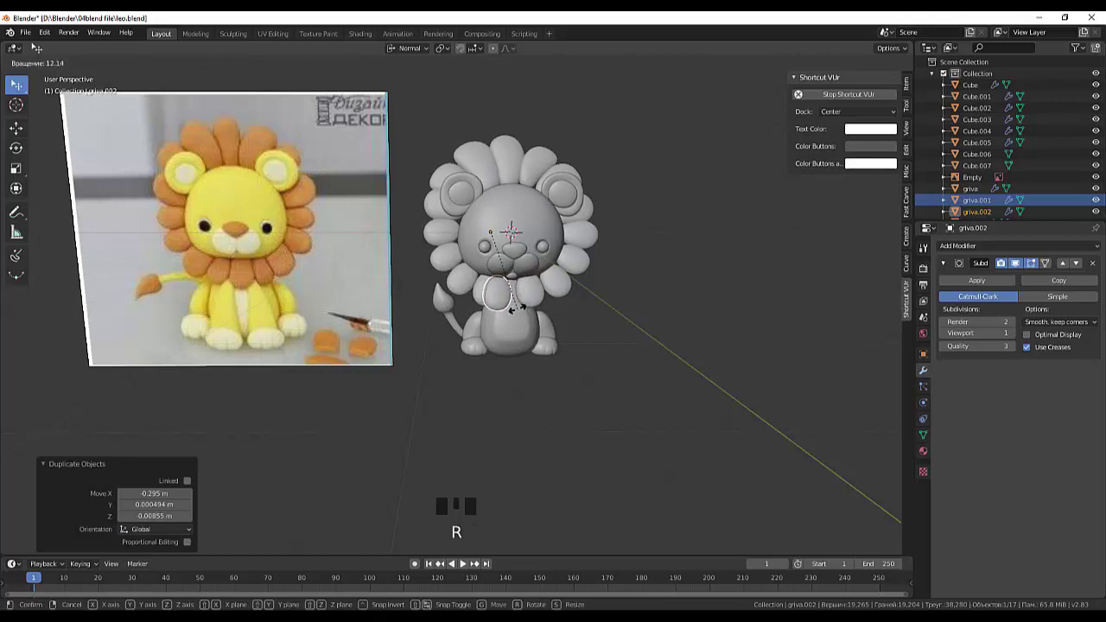
{"action": "left_click", "coordinate": [502, 302]}
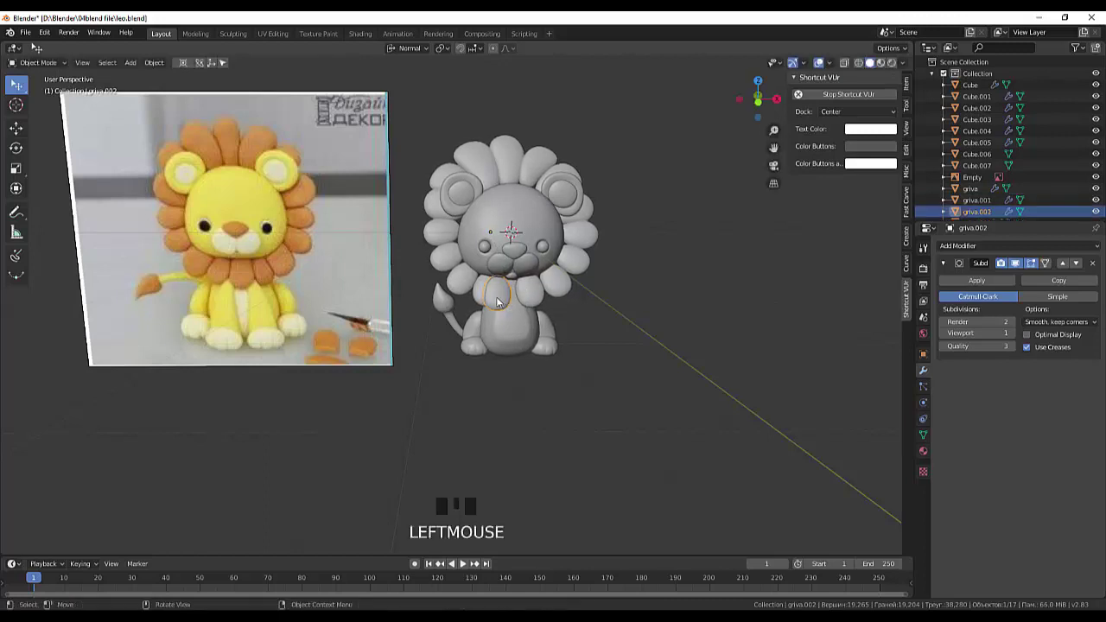
{"action": "left_click", "coordinate": [507, 302]}
{"action": "key", "text": "g"}
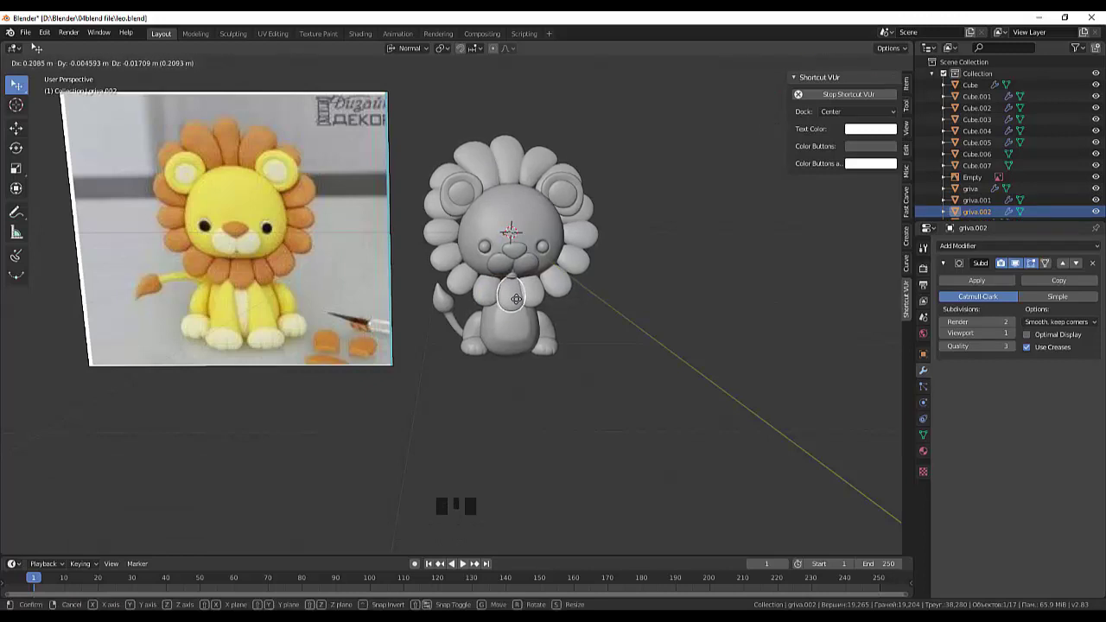
Step: Shrink the chest mane piece griva.002 to about 0.86 of its size
{"action": "left_click_drag", "start_coordinate": [666, 302], "coordinate": [543, 293]}
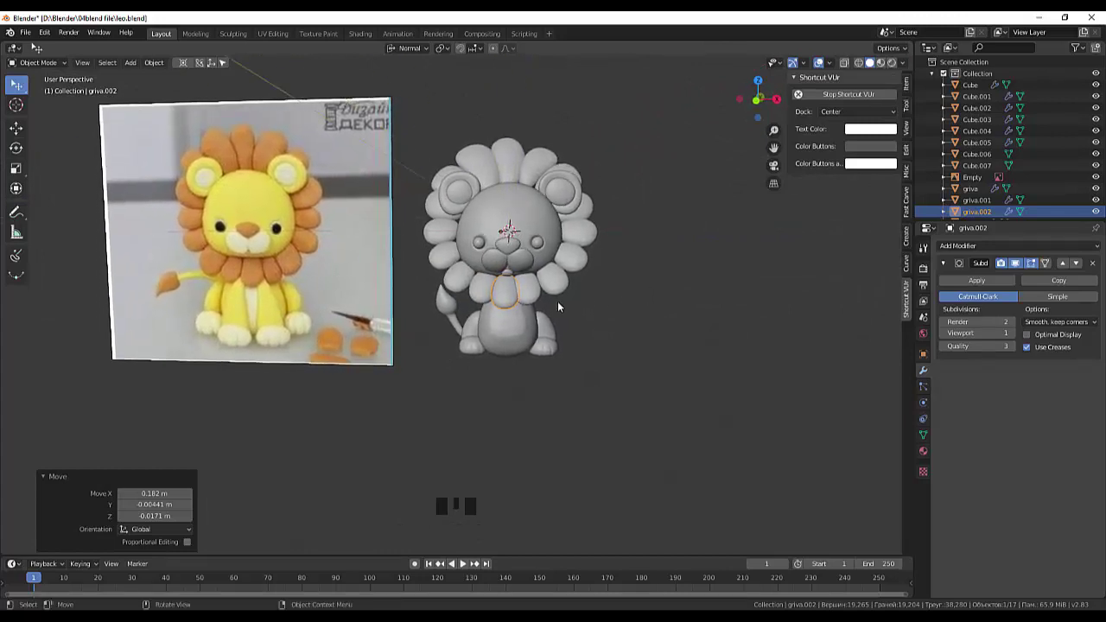
{"action": "key", "text": "s"}
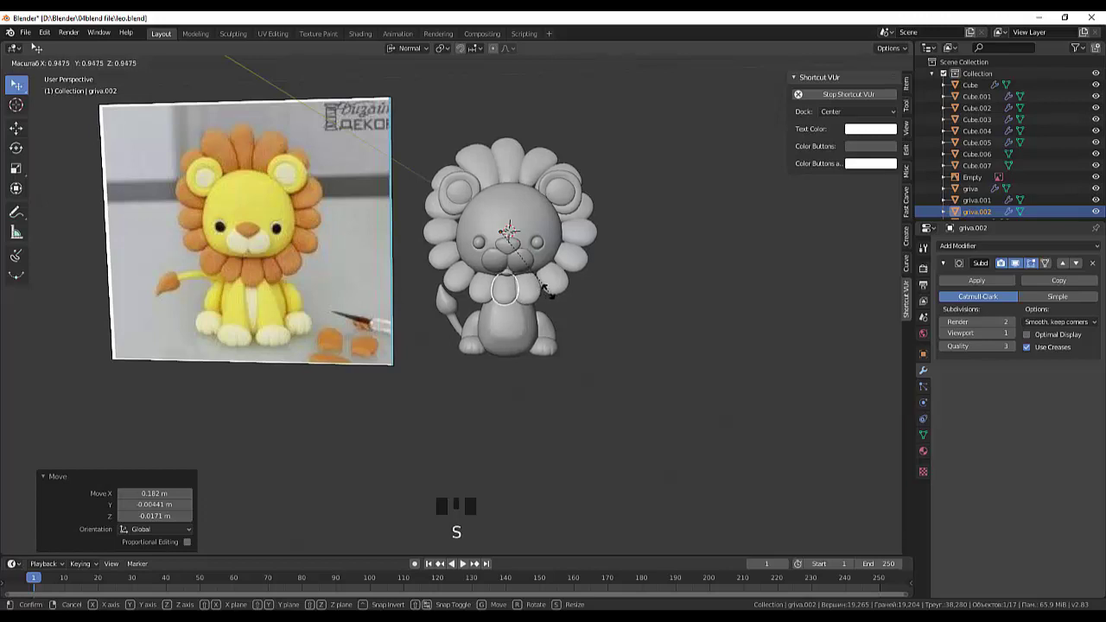
{"action": "left_click_drag", "start_coordinate": [155, 67], "coordinate": [682, 300]}
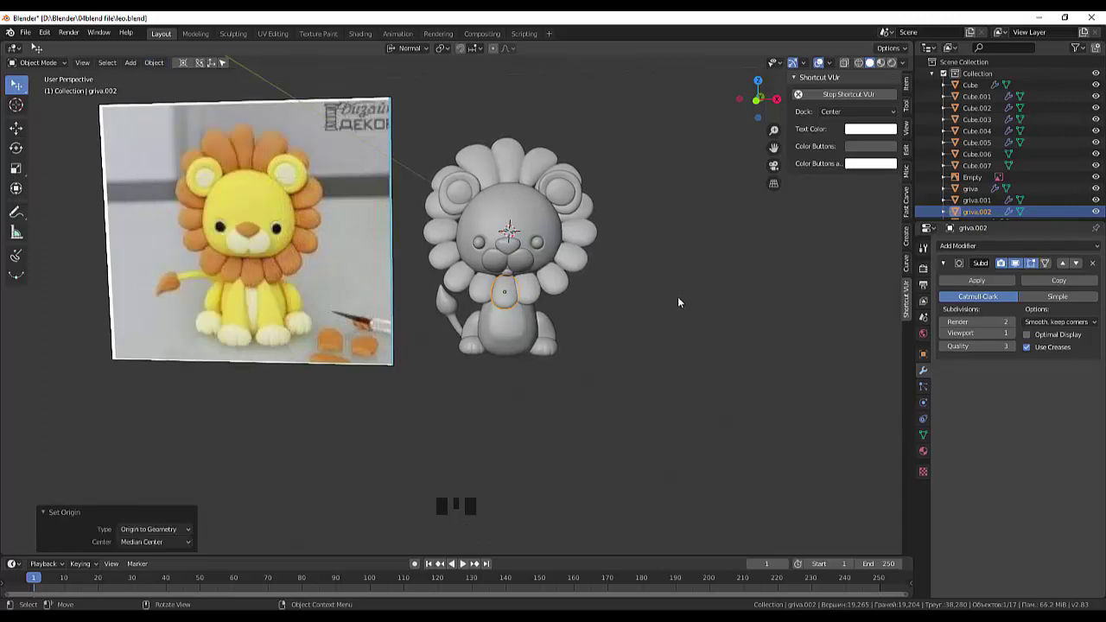
{"action": "key", "text": "s"}
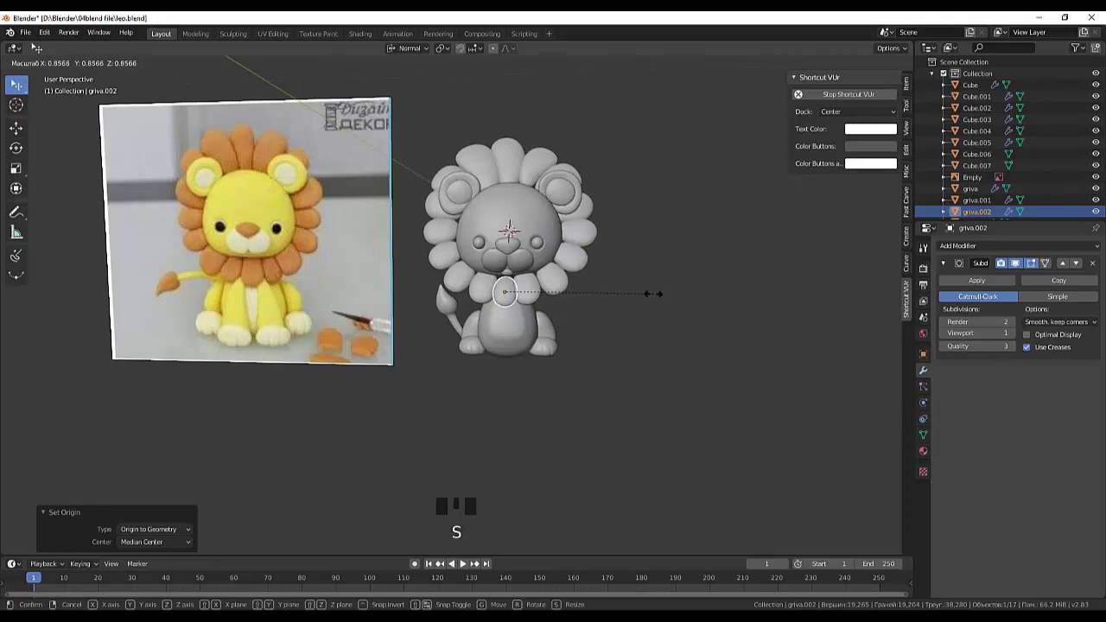
{"action": "left_click_drag", "start_coordinate": [674, 300], "coordinate": [630, 295]}
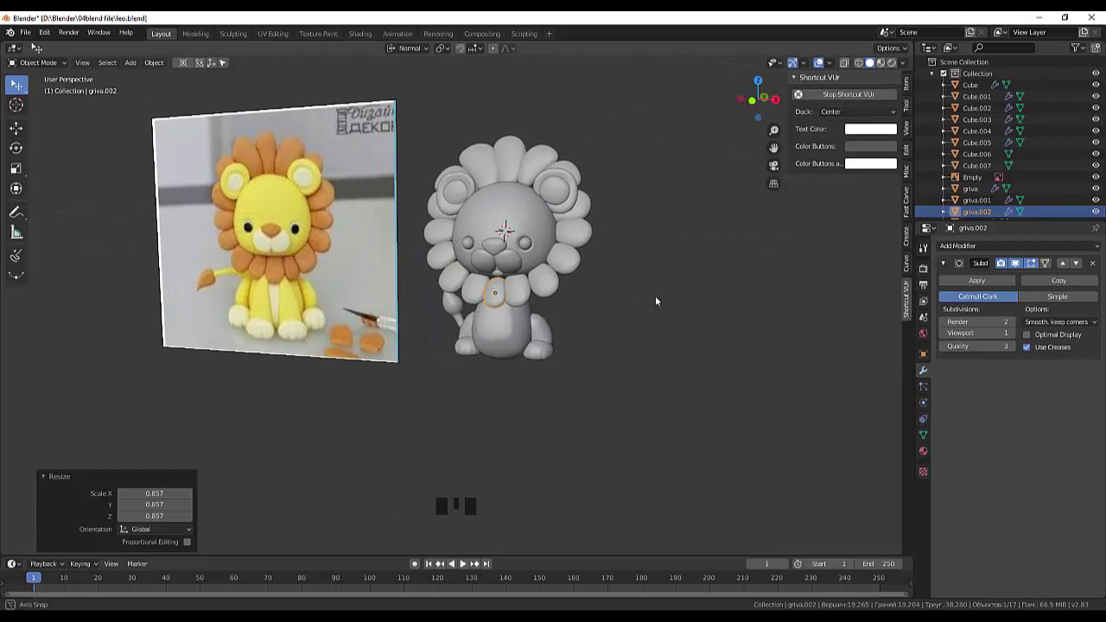
{"action": "left_click", "coordinate": [633, 342]}
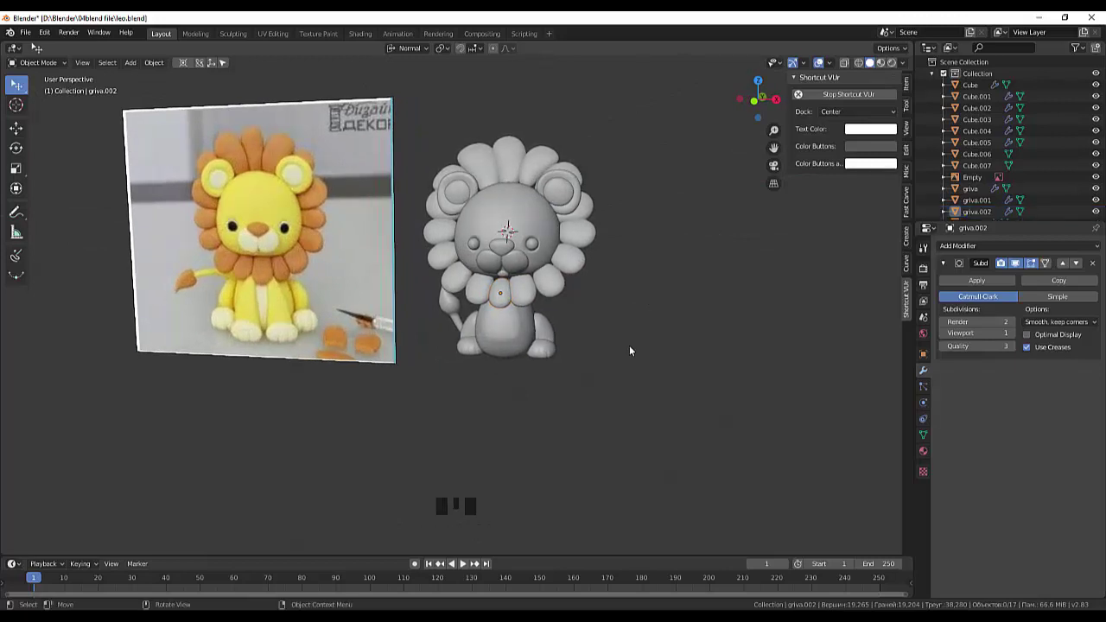
Step: Check the collar ring of petal pieces around the lion's neck from the front
{"action": "left_click_drag", "start_coordinate": [552, 344], "coordinate": [515, 309]}
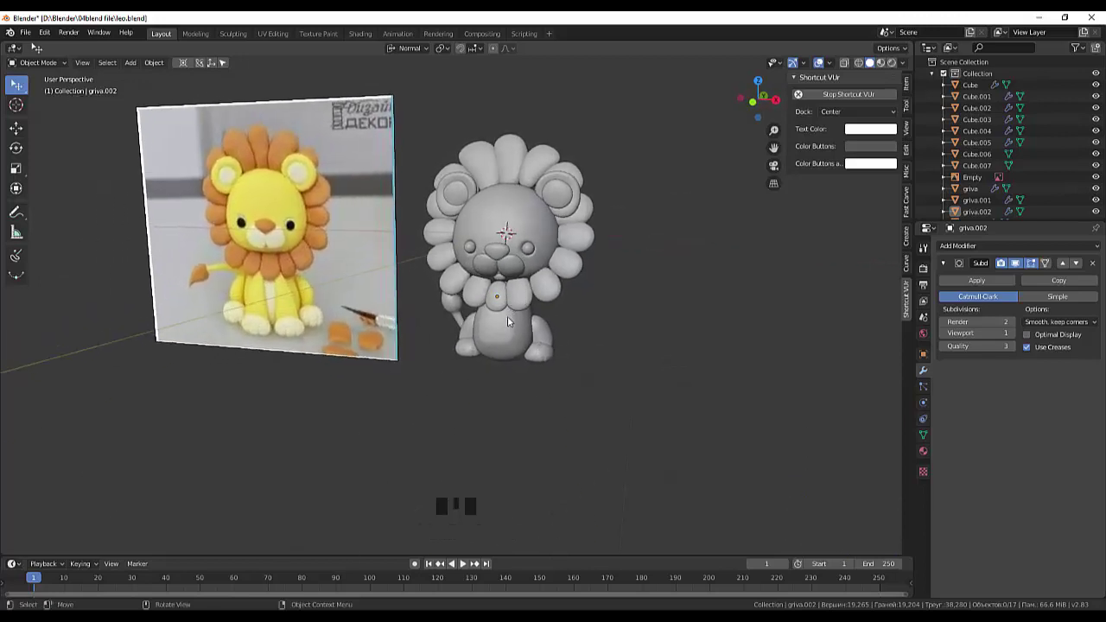
{"action": "left_click", "coordinate": [512, 326]}
{"action": "left_click_drag", "start_coordinate": [570, 332], "coordinate": [612, 344]}
{"action": "left_click", "coordinate": [612, 345]}
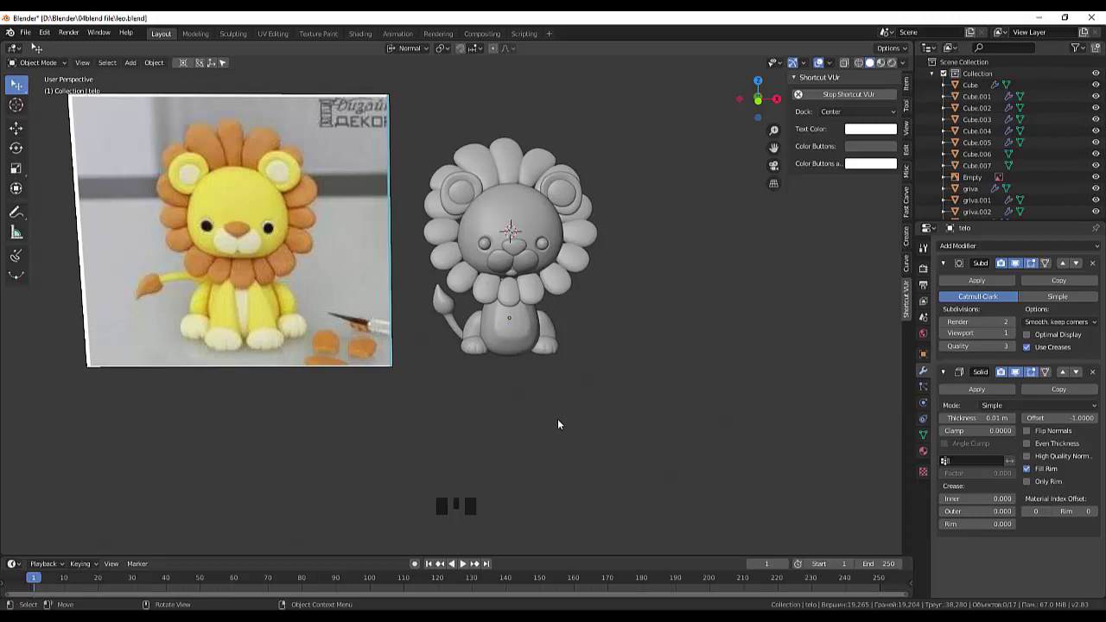
{"action": "left_click_drag", "start_coordinate": [568, 422], "coordinate": [555, 423]}
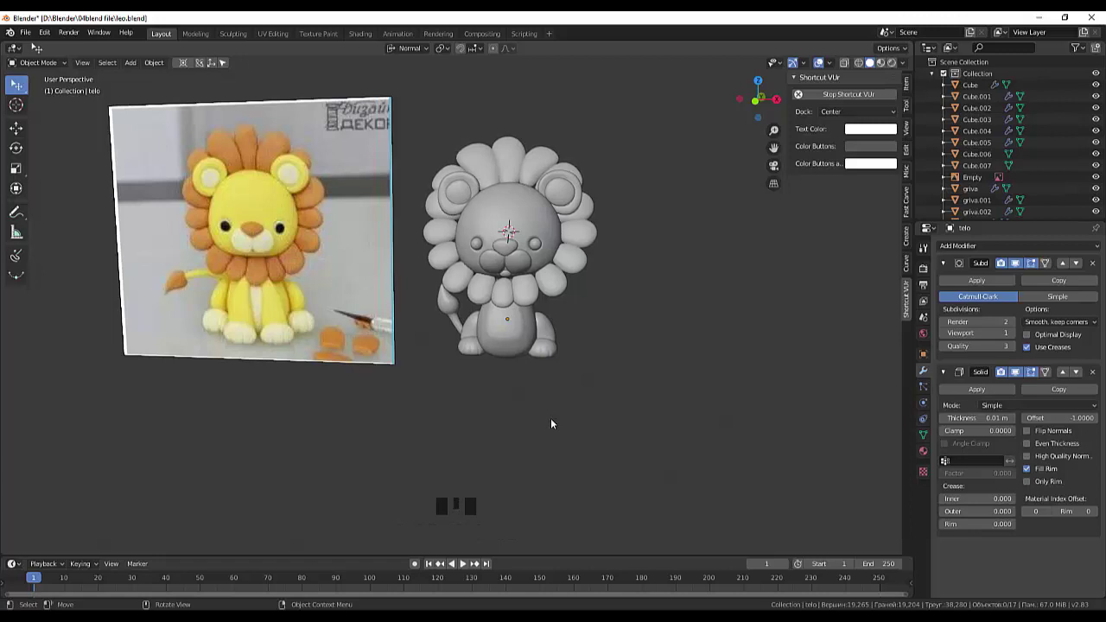
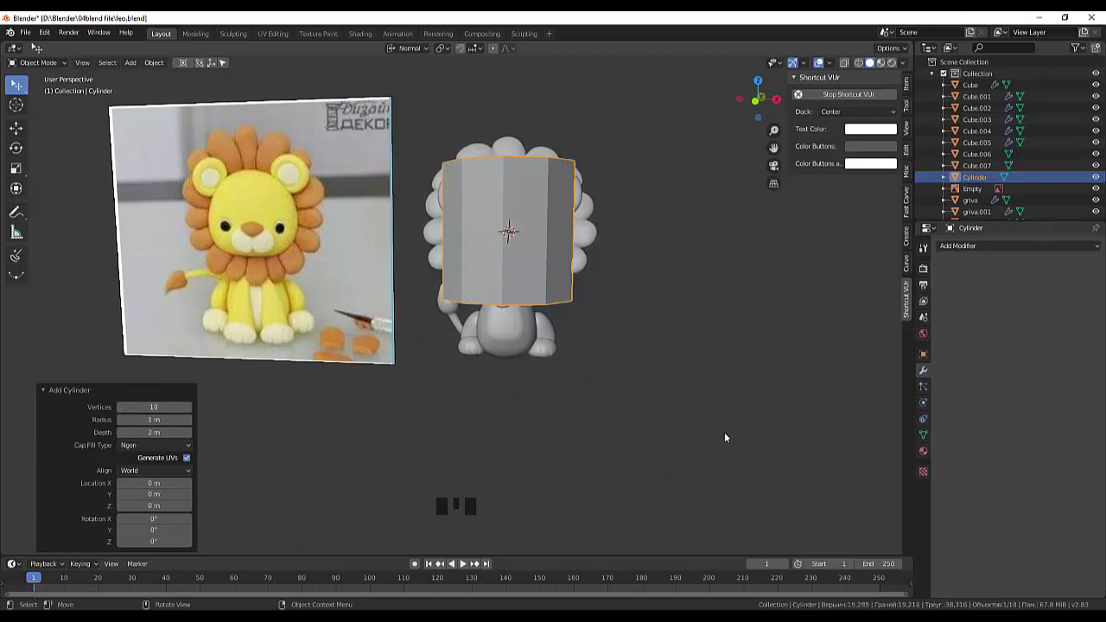
Step: Scale the new cylinder to about 0.267 and bring it toward the lion's body
{"action": "key", "text": "s"}
{"action": "left_click_drag", "start_coordinate": [617, 197], "coordinate": [511, 249]}
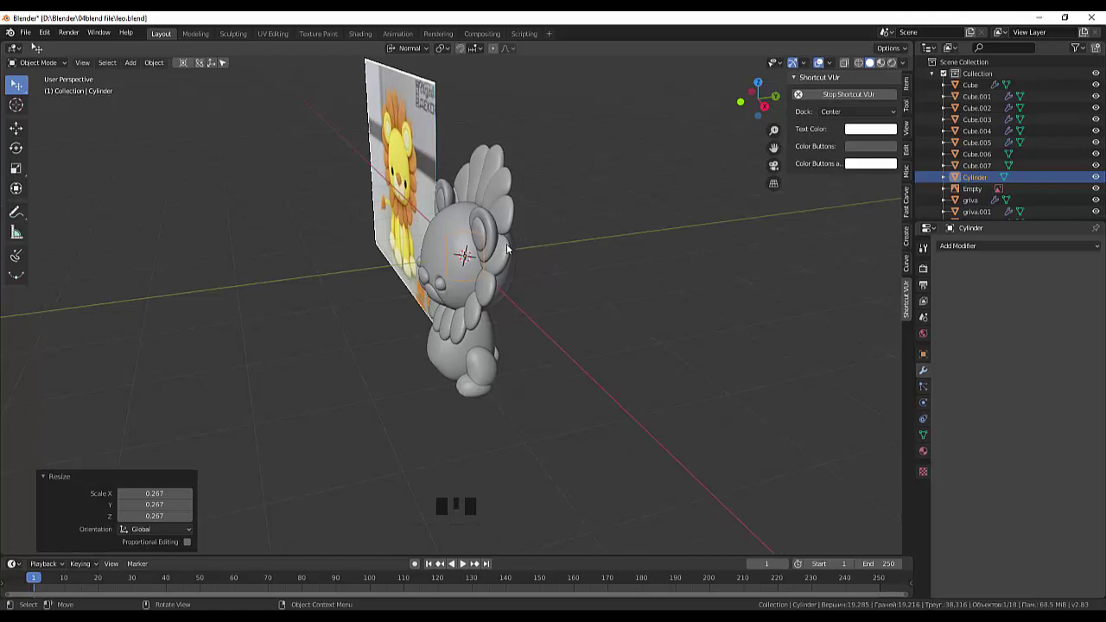
{"action": "key", "text": "g"}
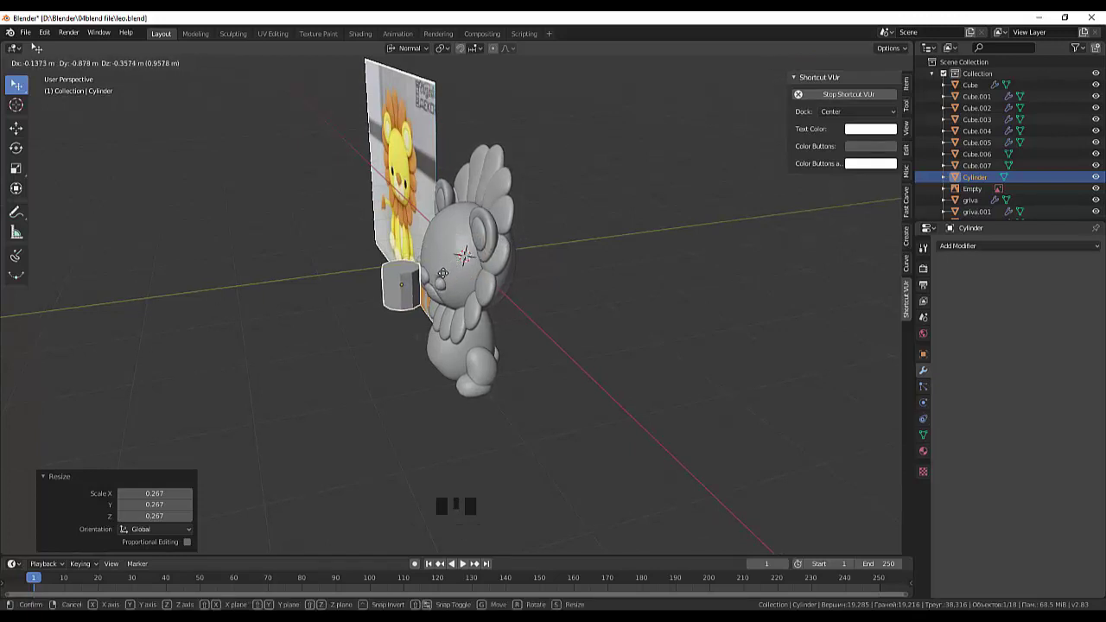
{"action": "left_click_drag", "start_coordinate": [502, 275], "coordinate": [563, 254]}
{"action": "key", "text": "KP_1"}
{"action": "left_click", "coordinate": [527, 239]}
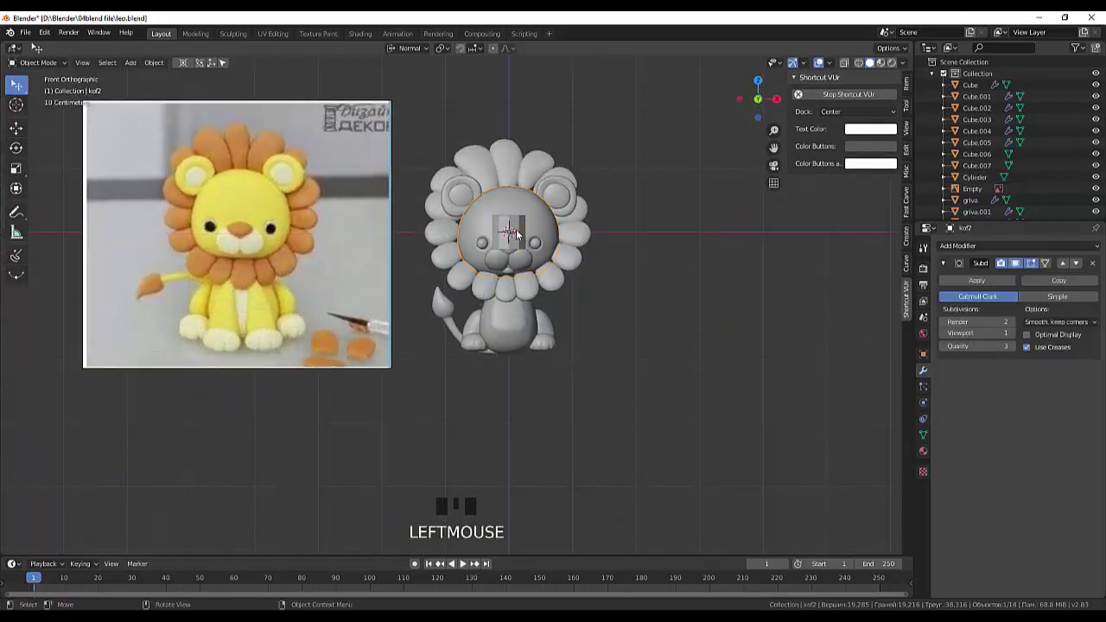
Step: Move the cylinder down about 1.2 m to sit between the lion's legs
{"action": "left_click", "coordinate": [520, 227]}
{"action": "key", "text": "g"}
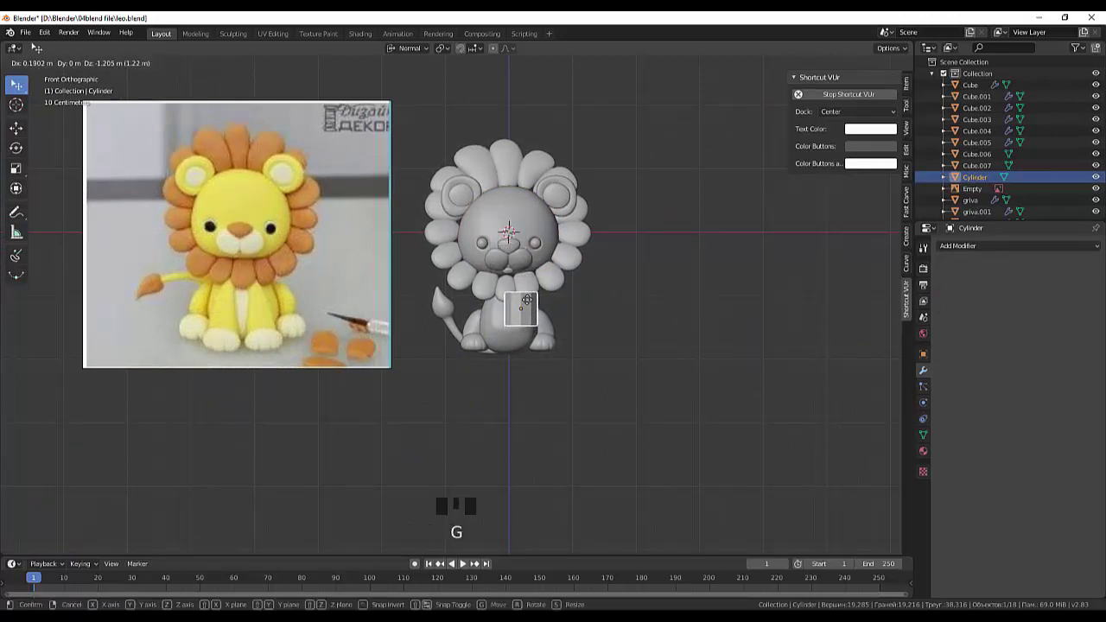
{"action": "left_click_drag", "start_coordinate": [555, 329], "coordinate": [532, 325]}
{"action": "left_click", "coordinate": [532, 325]}
{"action": "left_click", "coordinate": [532, 325]}
{"action": "left_click", "coordinate": [532, 324]}
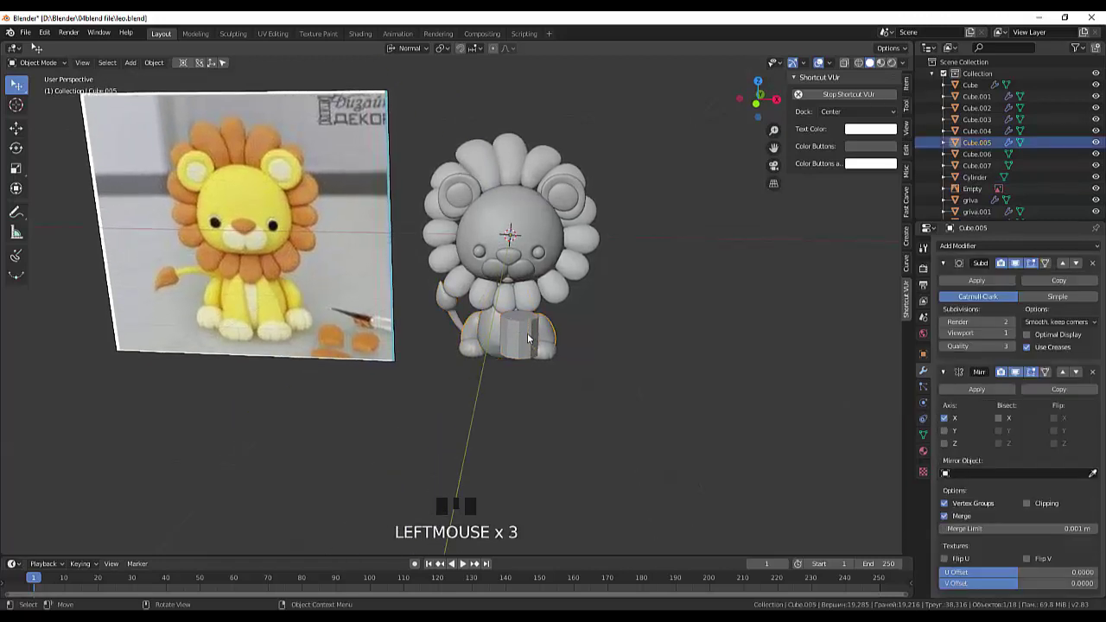
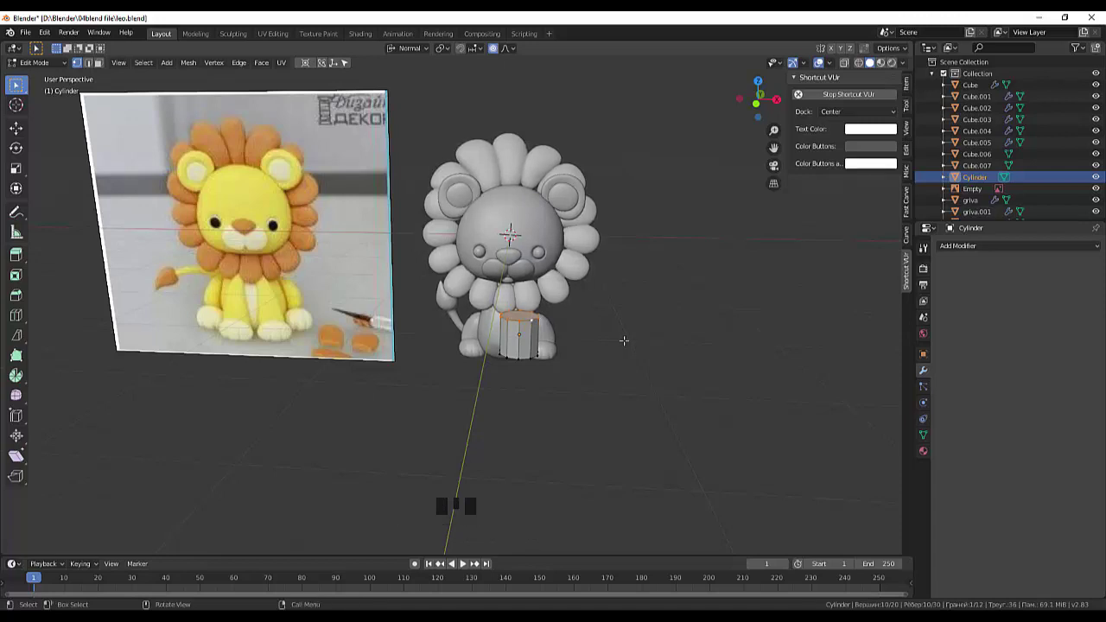
Step: Narrow the cylinder's top ring to 0.517, pull the bottom ring down and scale it to 0.896
{"action": "key", "text": "s"}
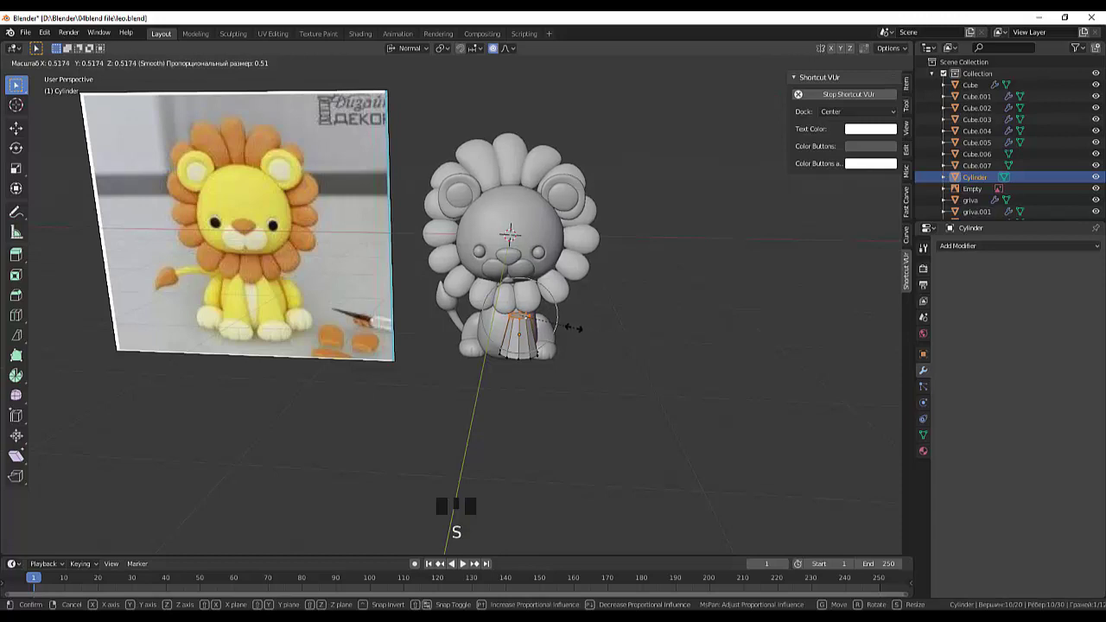
{"action": "left_click_drag", "start_coordinate": [621, 324], "coordinate": [611, 317]}
{"action": "key", "text": "KP_1"}
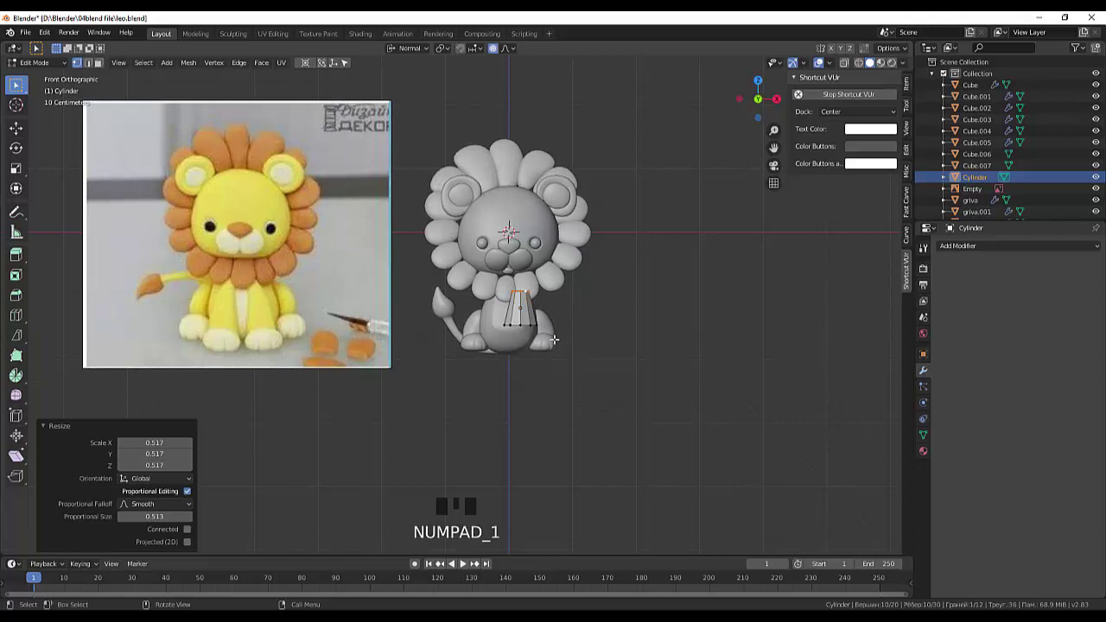
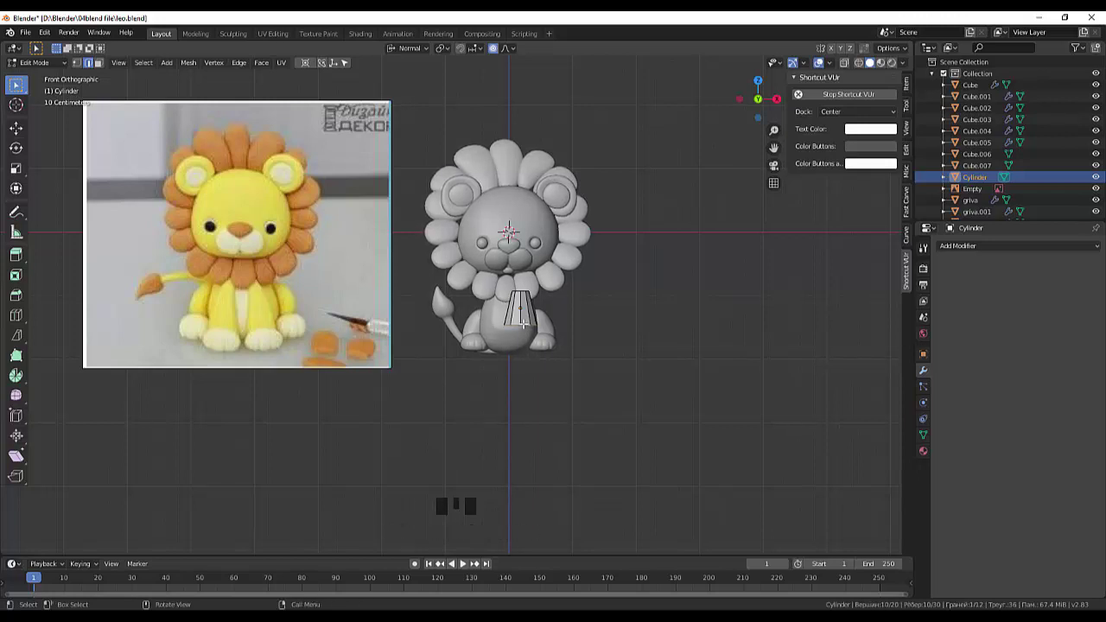
{"action": "key", "text": "g"}
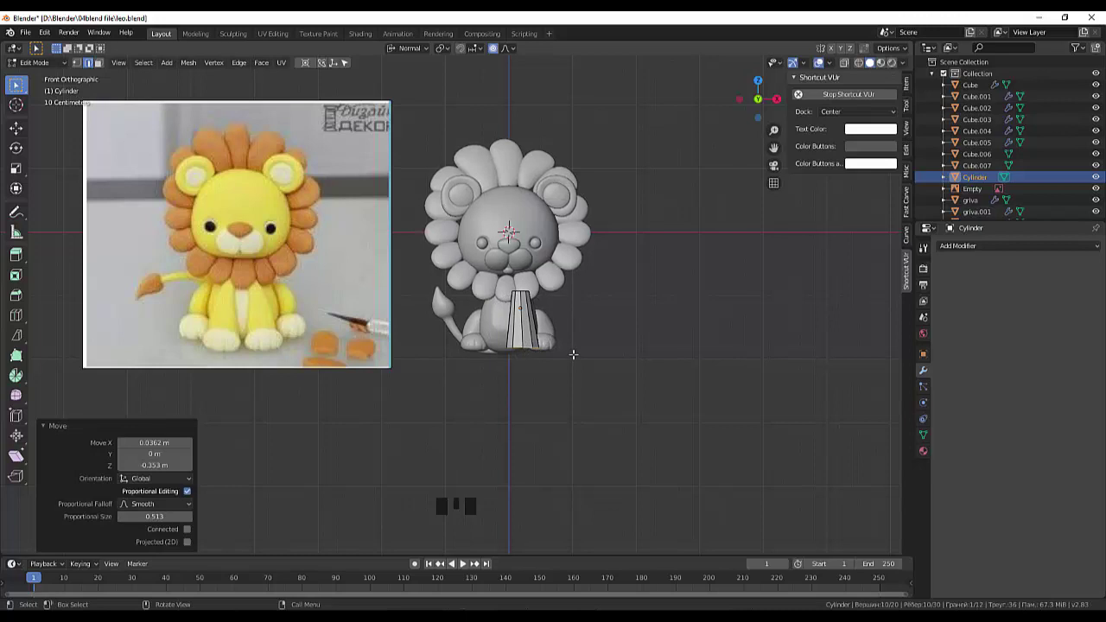
{"action": "key", "text": "s"}
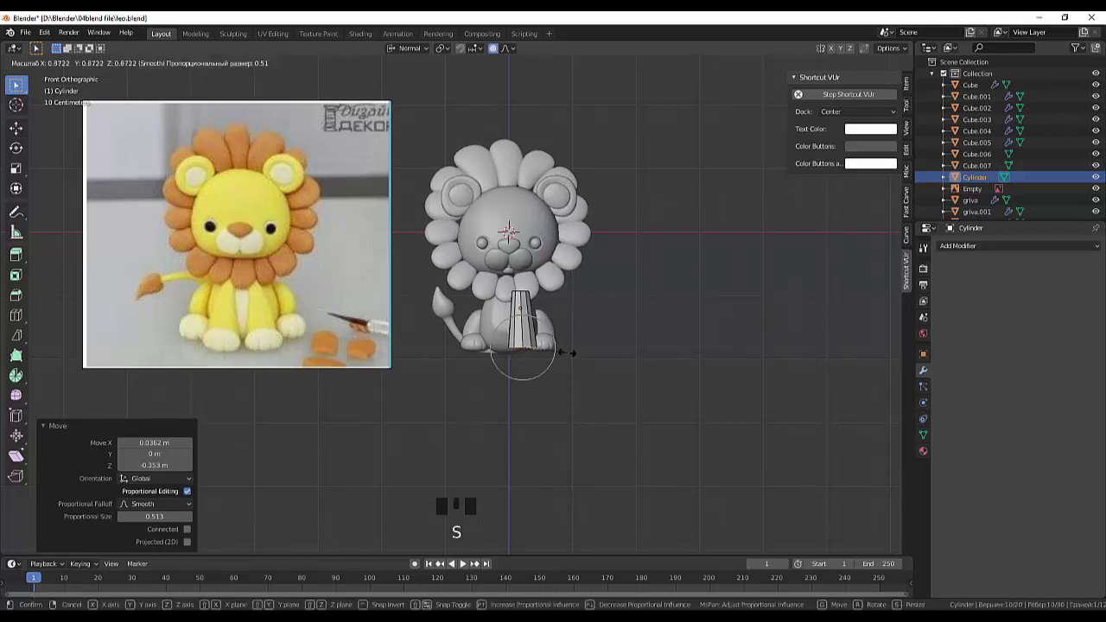
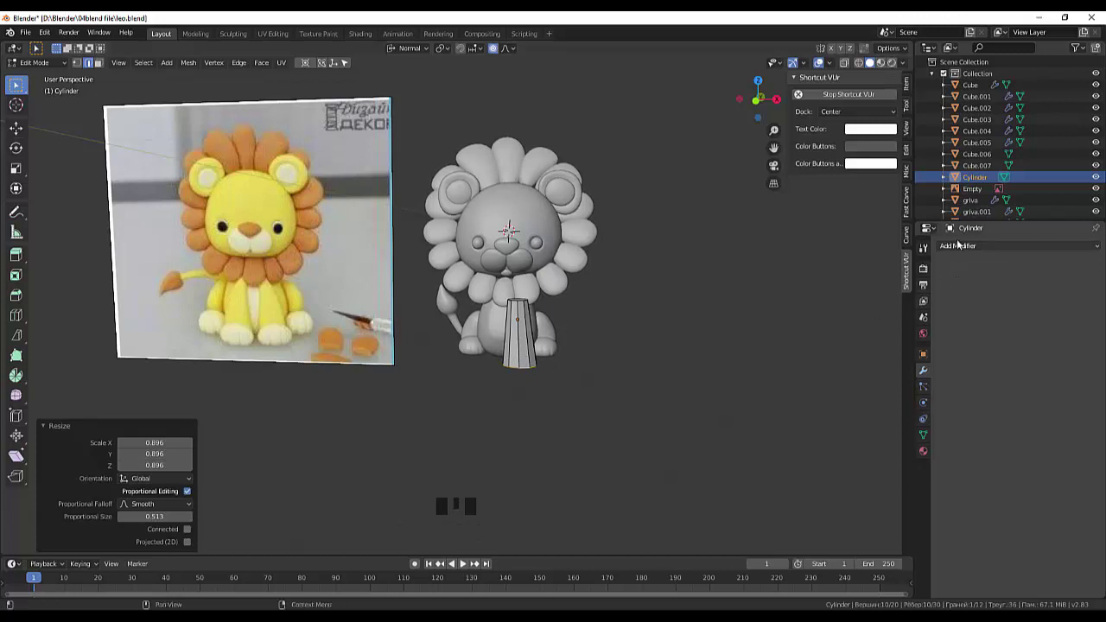
Step: Add a Subdivision Surface modifier to the tapered leg cylinder
{"action": "left_click_drag", "start_coordinate": [963, 248], "coordinate": [683, 424]}
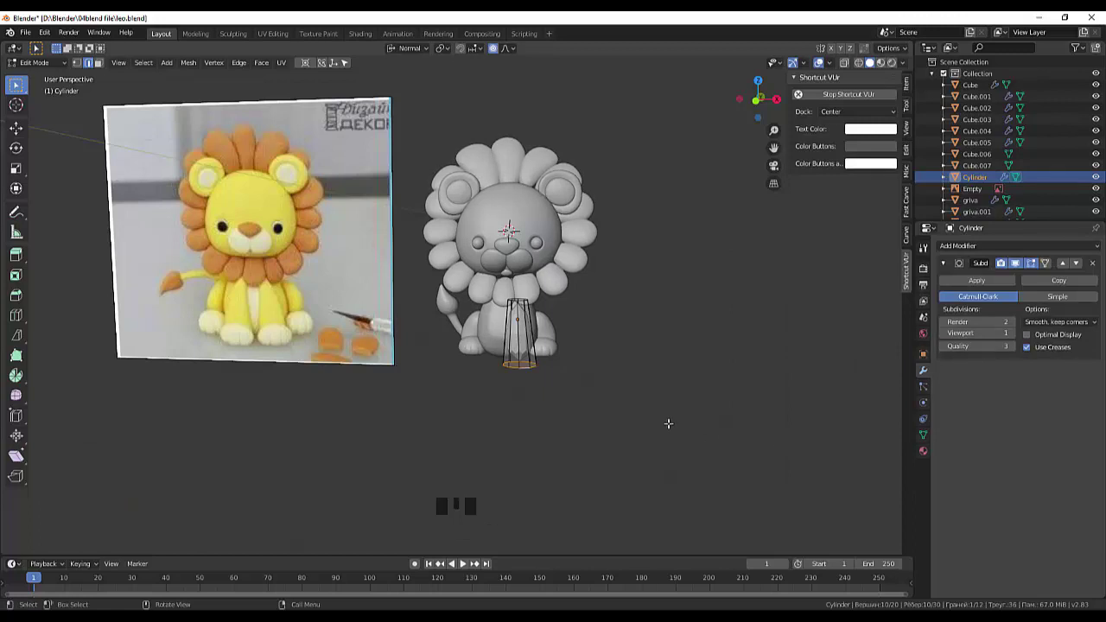
{"action": "scroll", "scroll_direction": "up", "scroll_amount": 3}
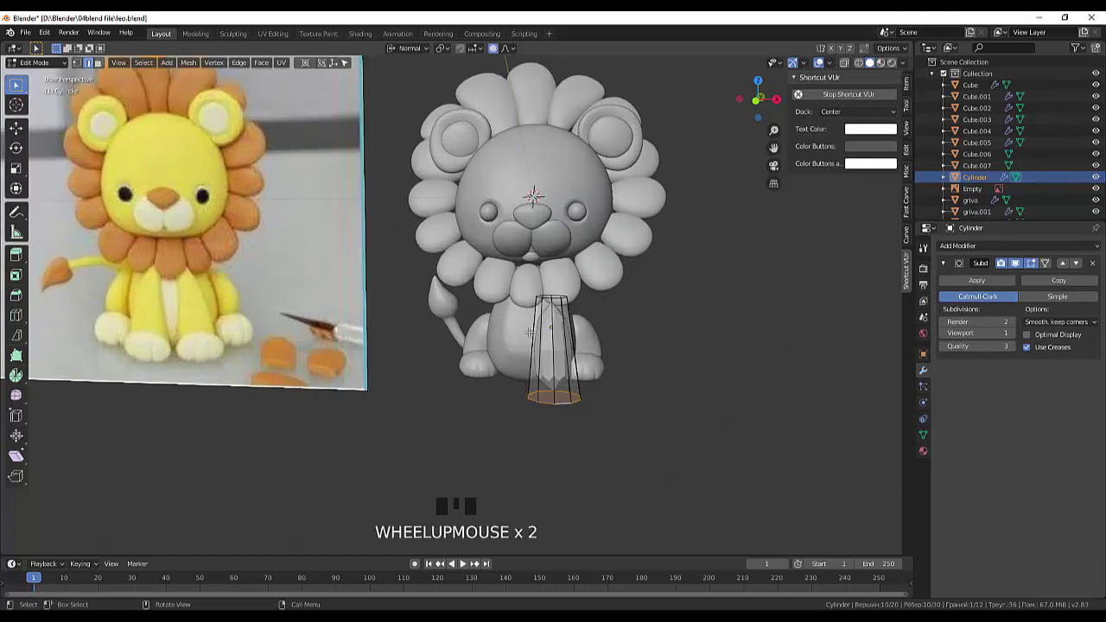
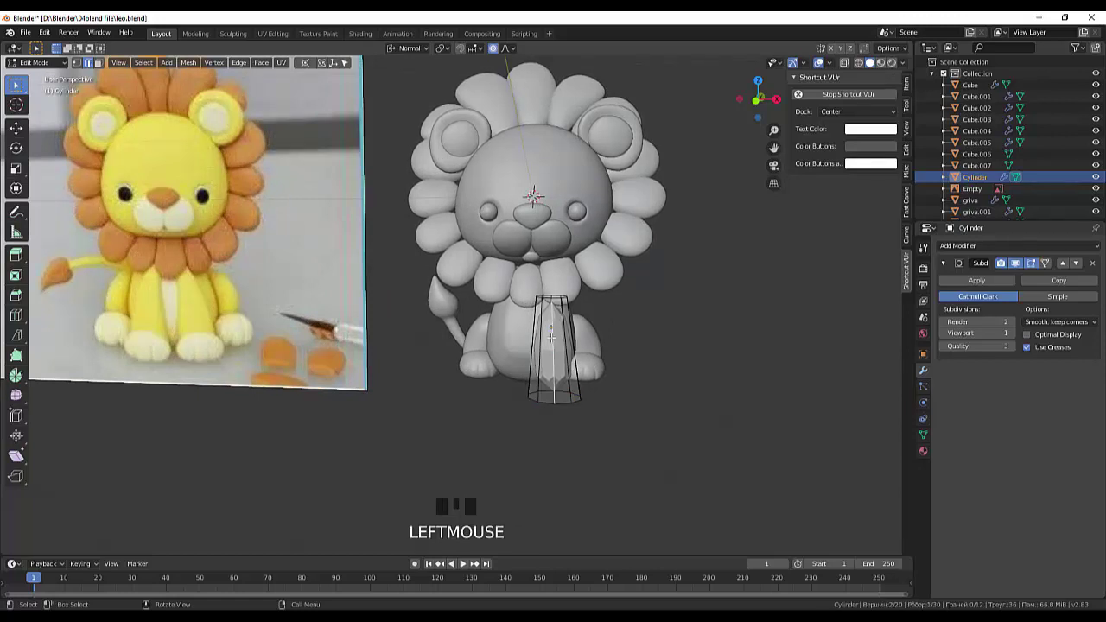
Step: Add loop cuts, bend the leg with proportional editing and scale its top ring to about 0.72
{"action": "key", "text": "ctrl+r"}
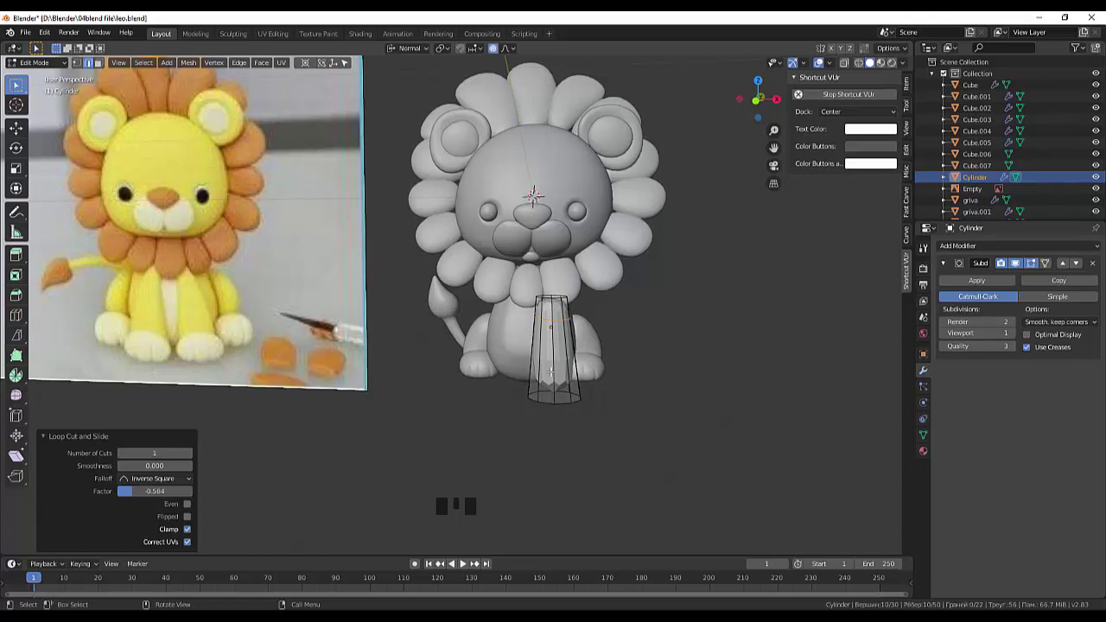
{"action": "key", "text": "ctrl+r"}
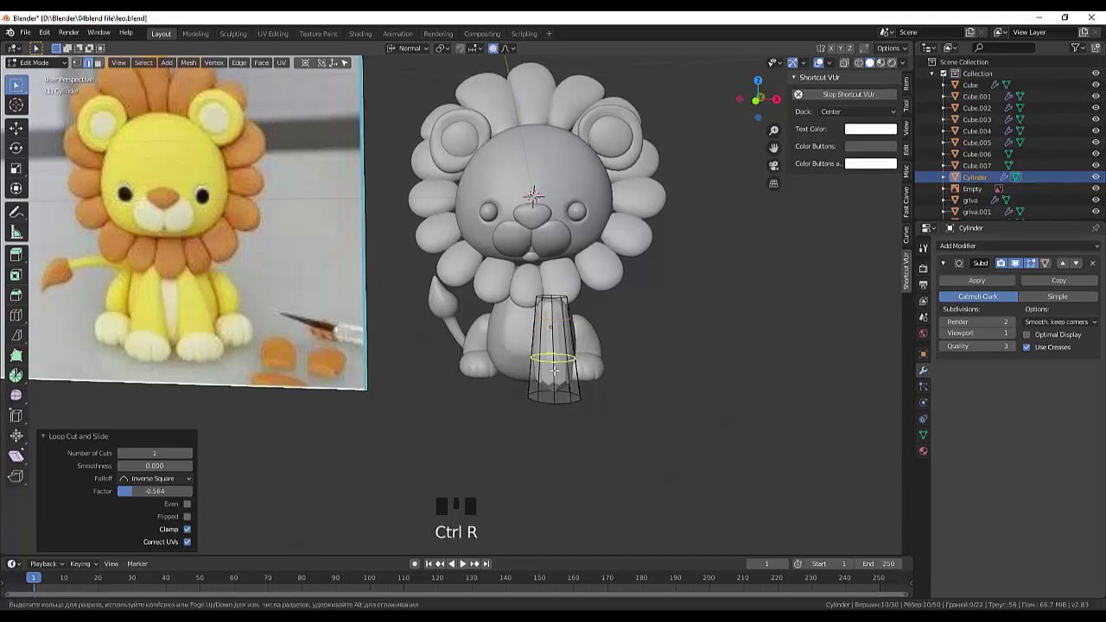
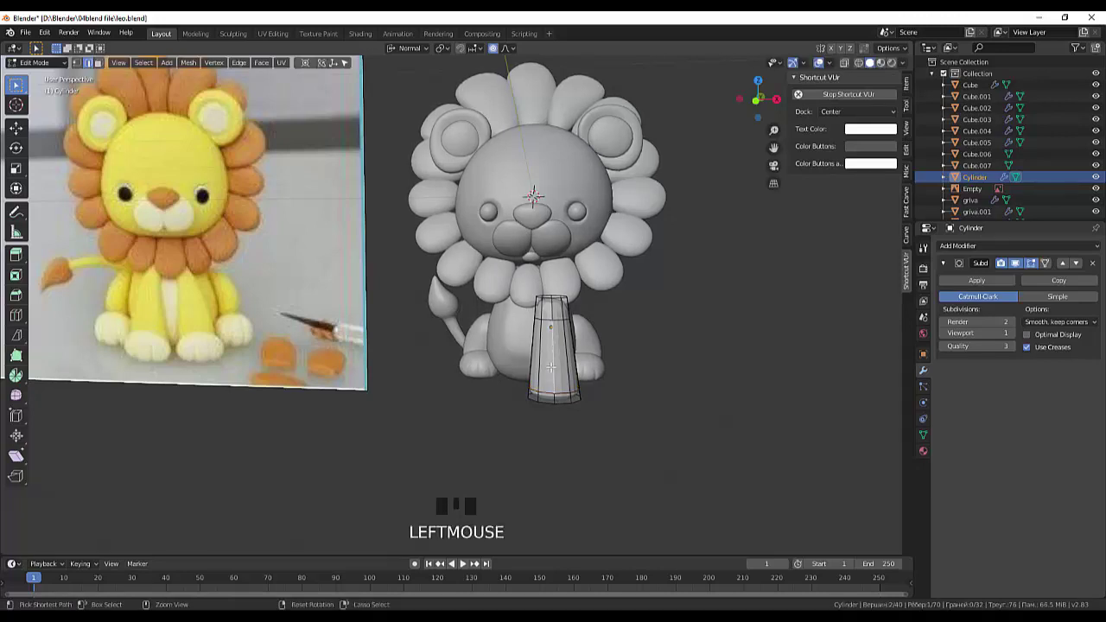
{"action": "key", "text": "ctrl+r"}
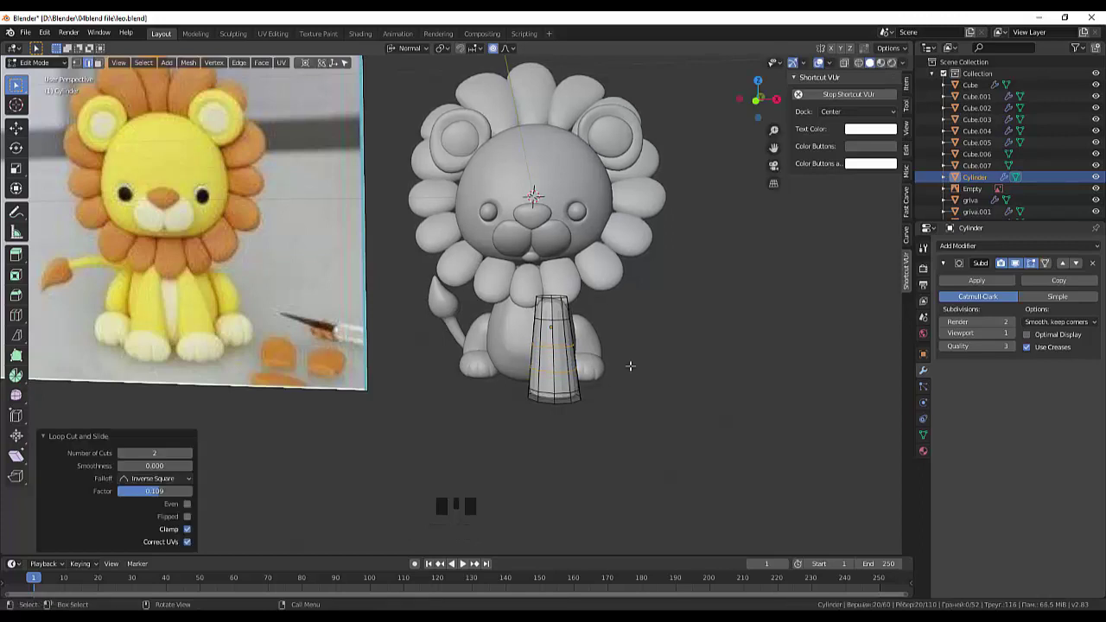
{"action": "key", "text": "g"}
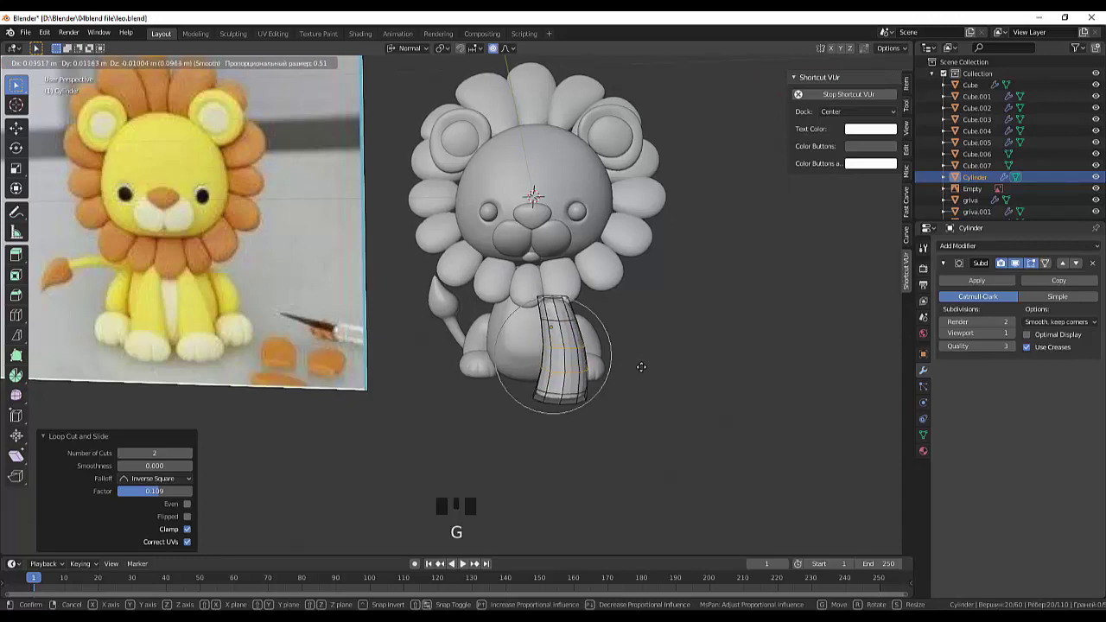
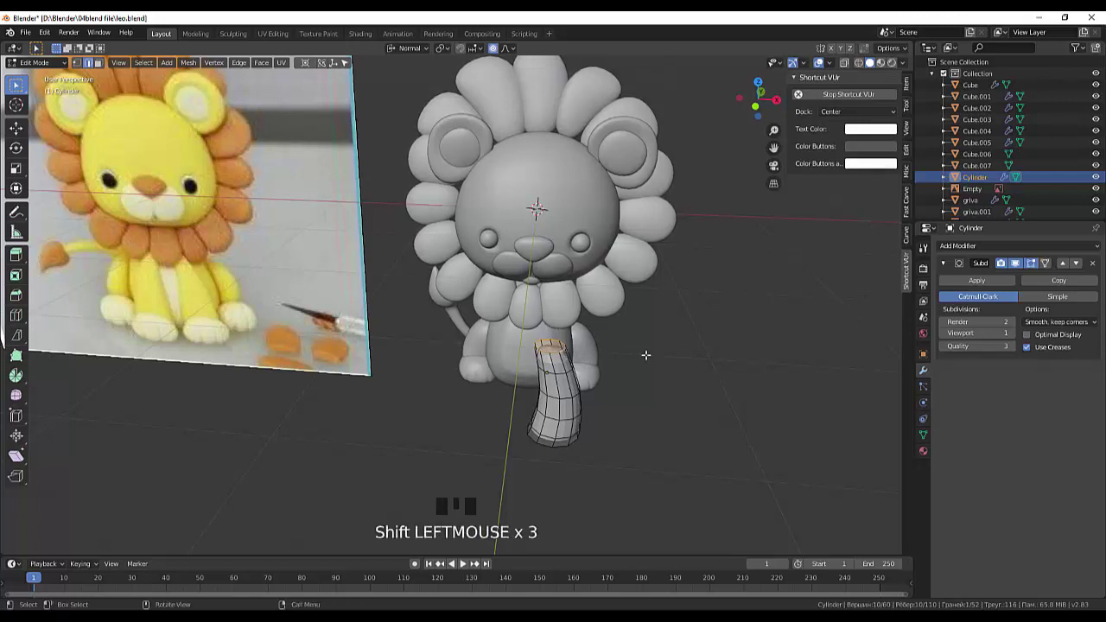
{"action": "key", "text": "s"}
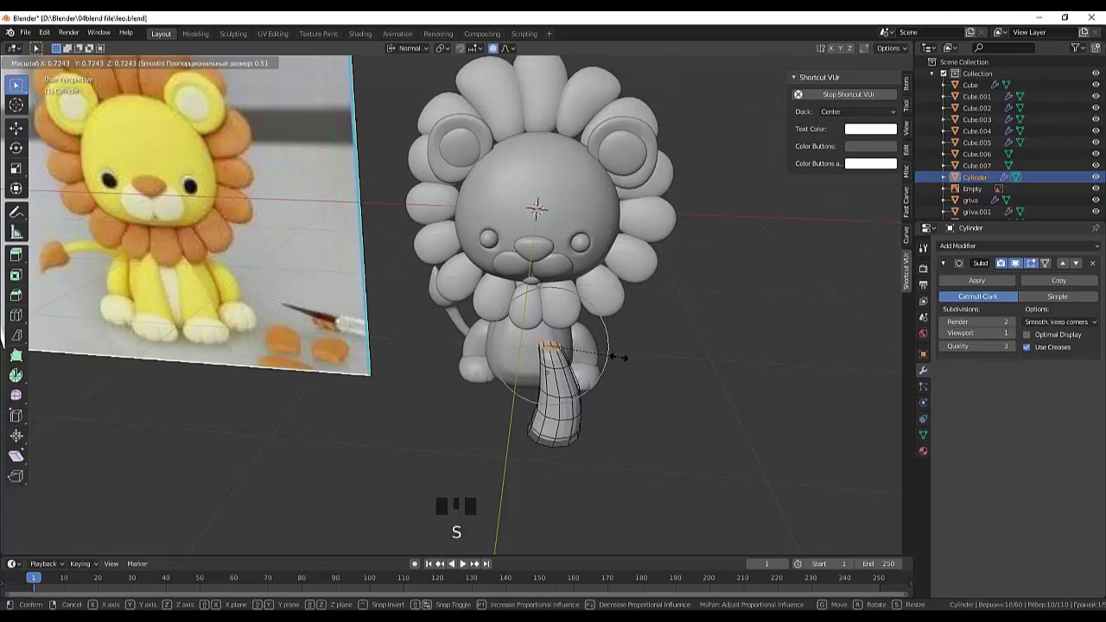
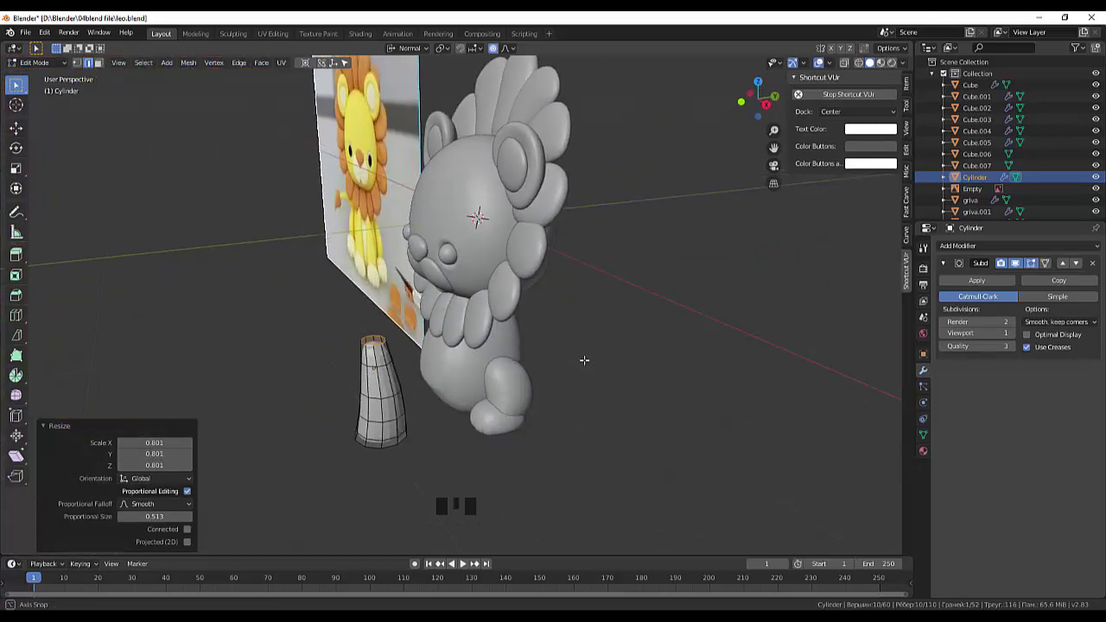
Step: Try moving the leg's top vertices in side view, then undo back to the tapered shape
{"action": "key", "text": "KP_3"}
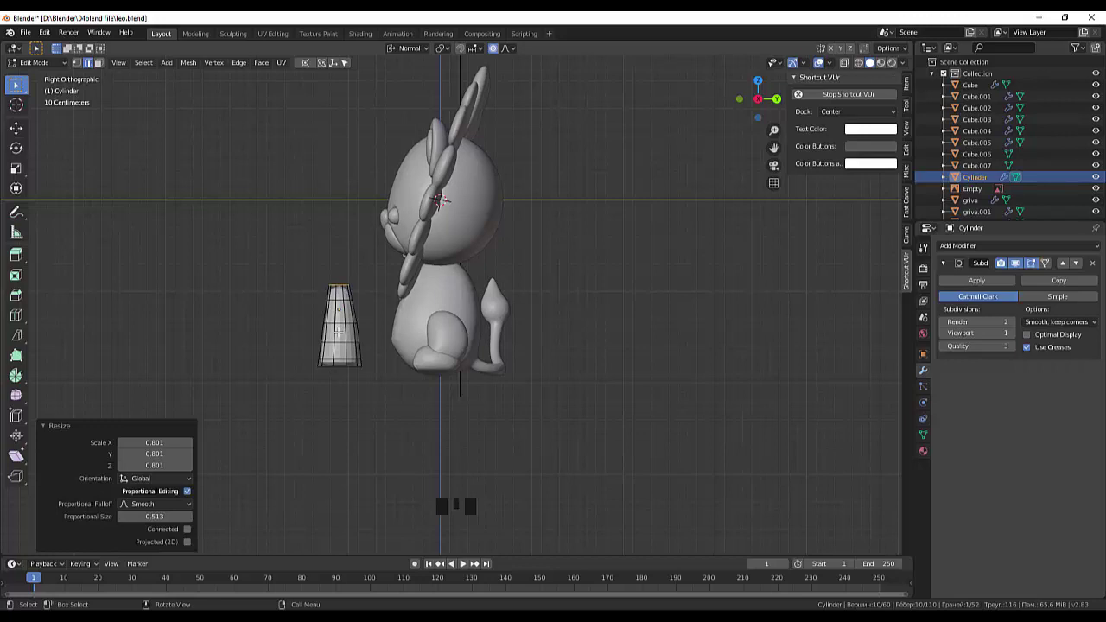
{"action": "key", "text": "g"}
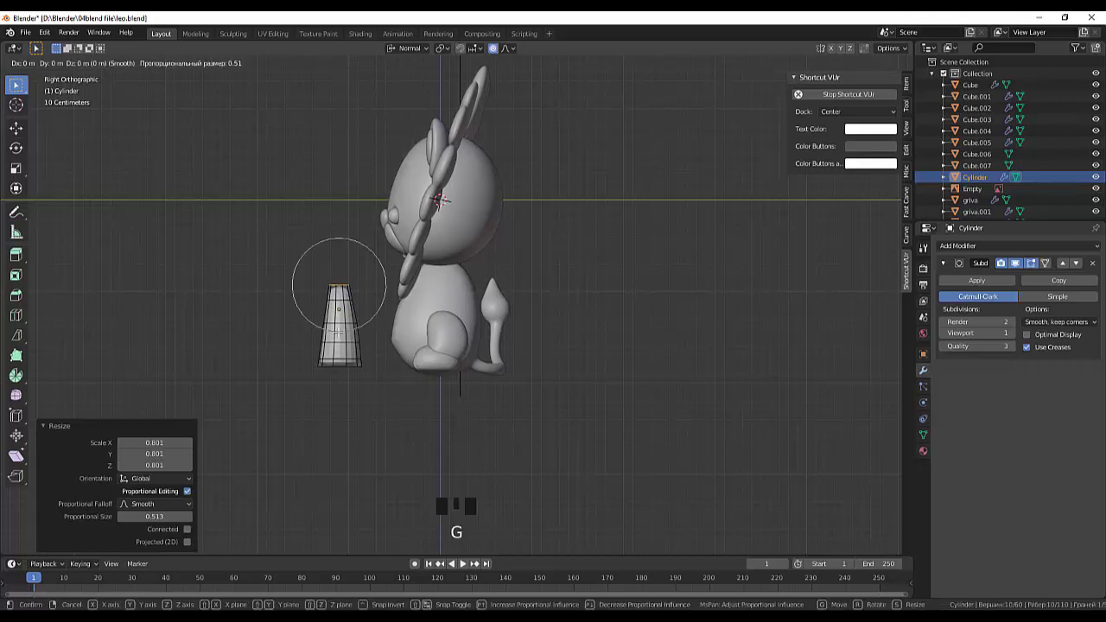
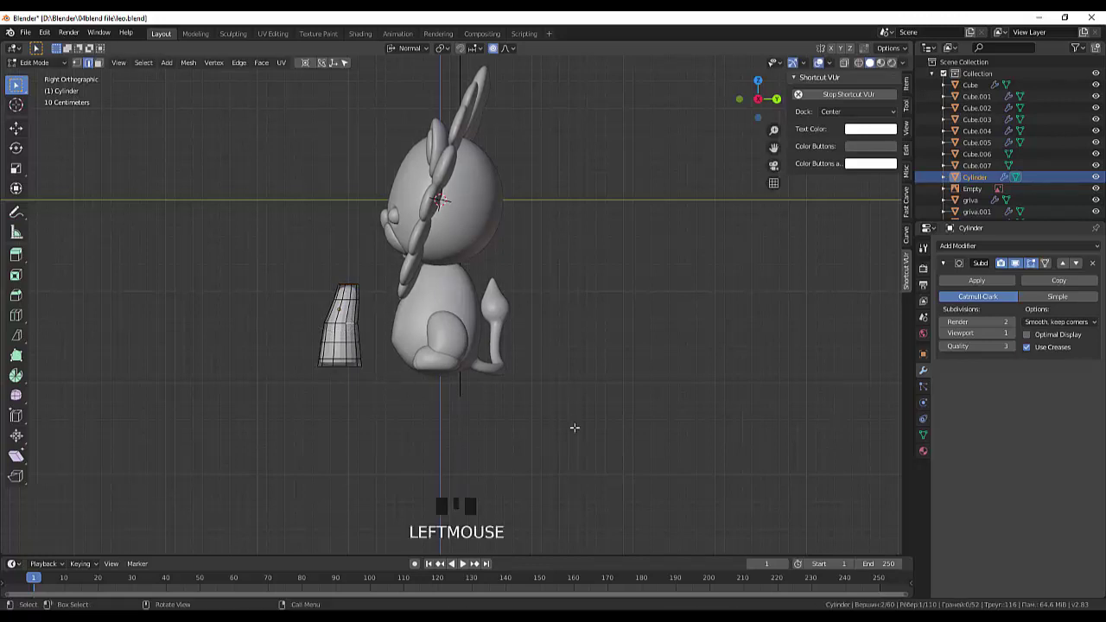
{"action": "key", "text": "ctrl+z"}
{"action": "key", "text": "ctrl+z"}
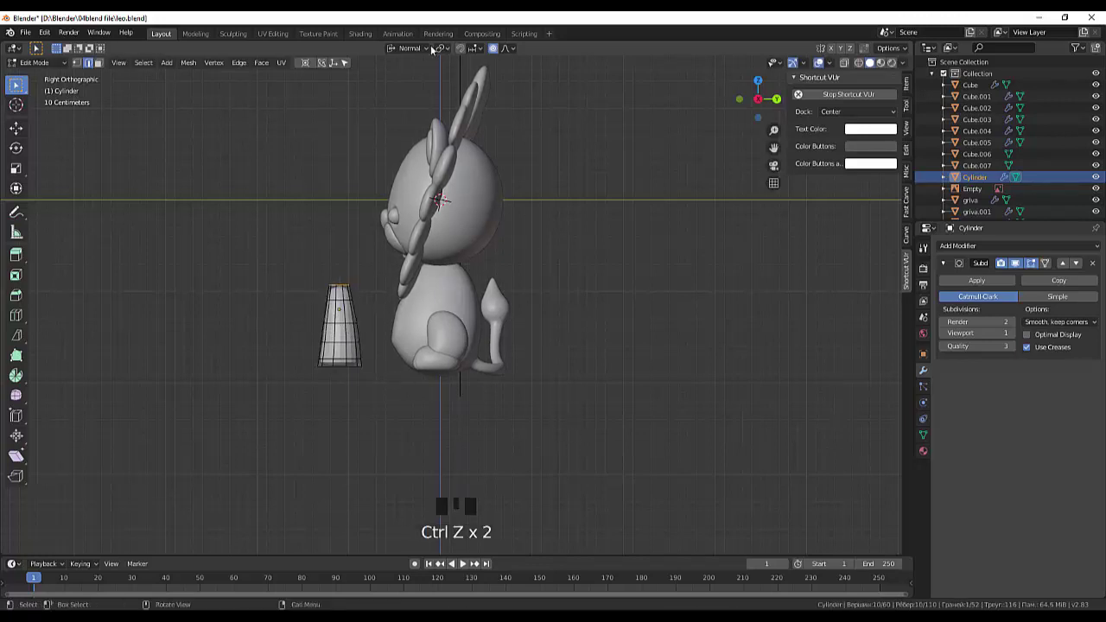
{"action": "left_click", "coordinate": [503, 50]}
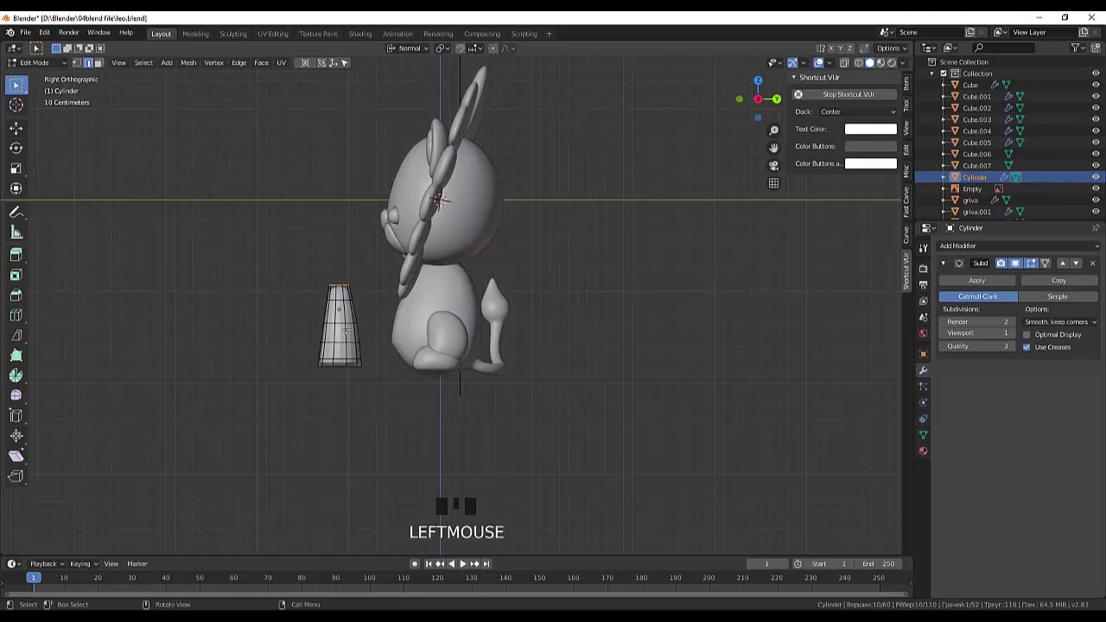
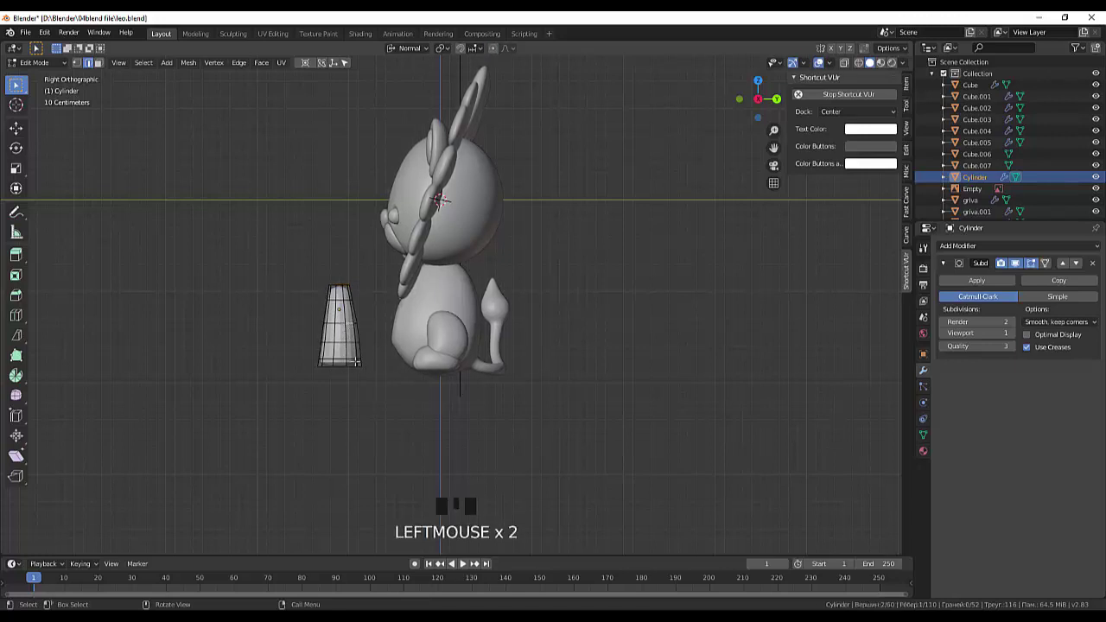
Step: Select the whole leg mesh, tilt it forward against the chest and resize it slightly
{"action": "key", "text": "l"}
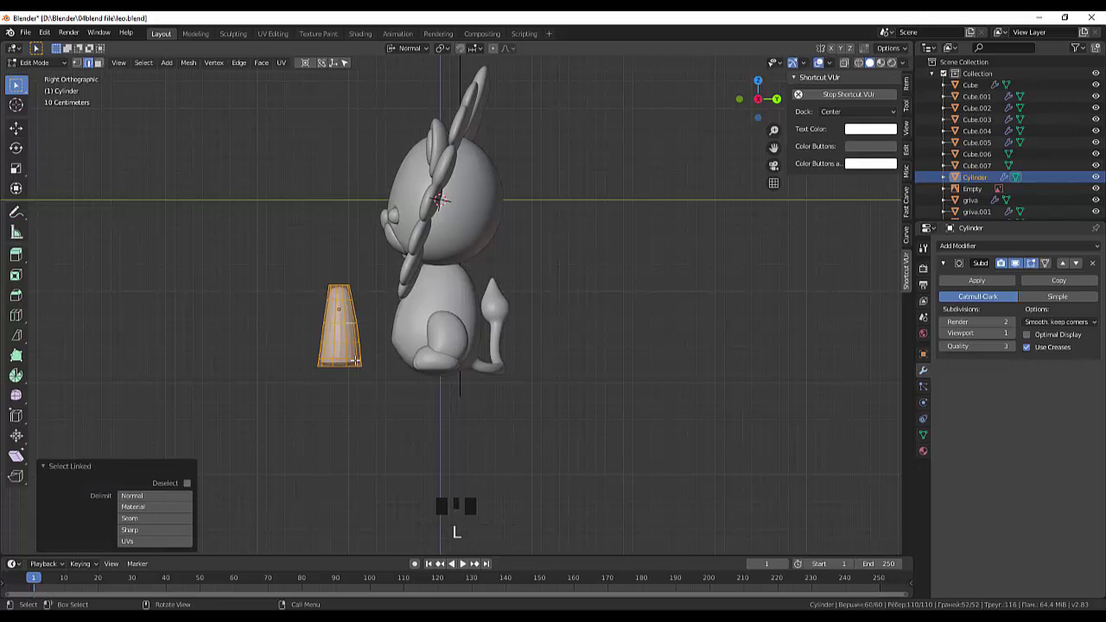
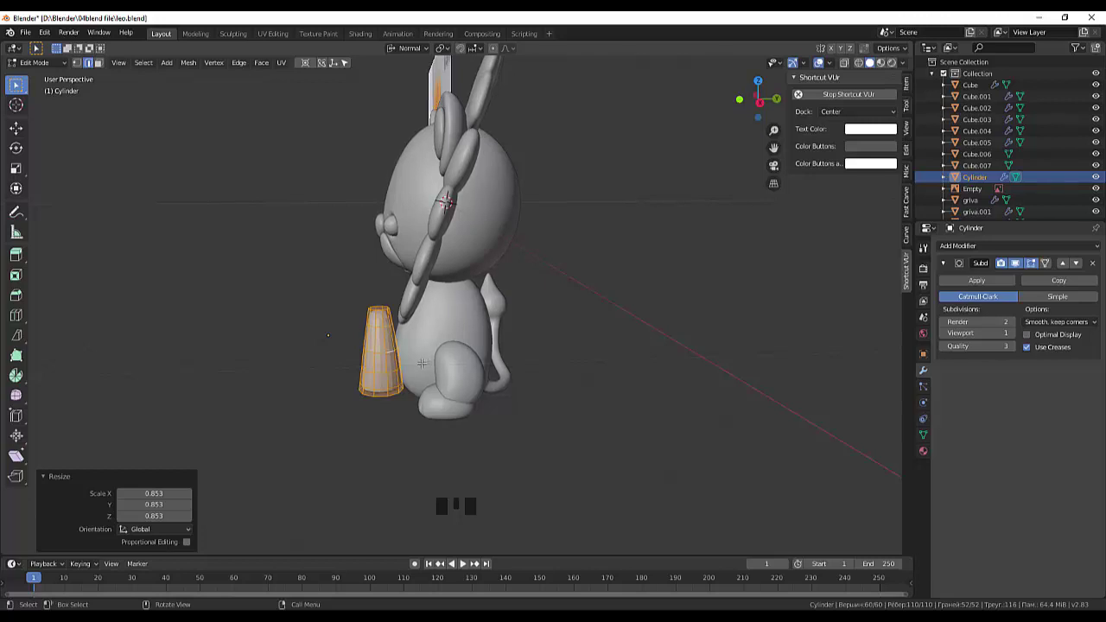
{"action": "key", "text": "r"}
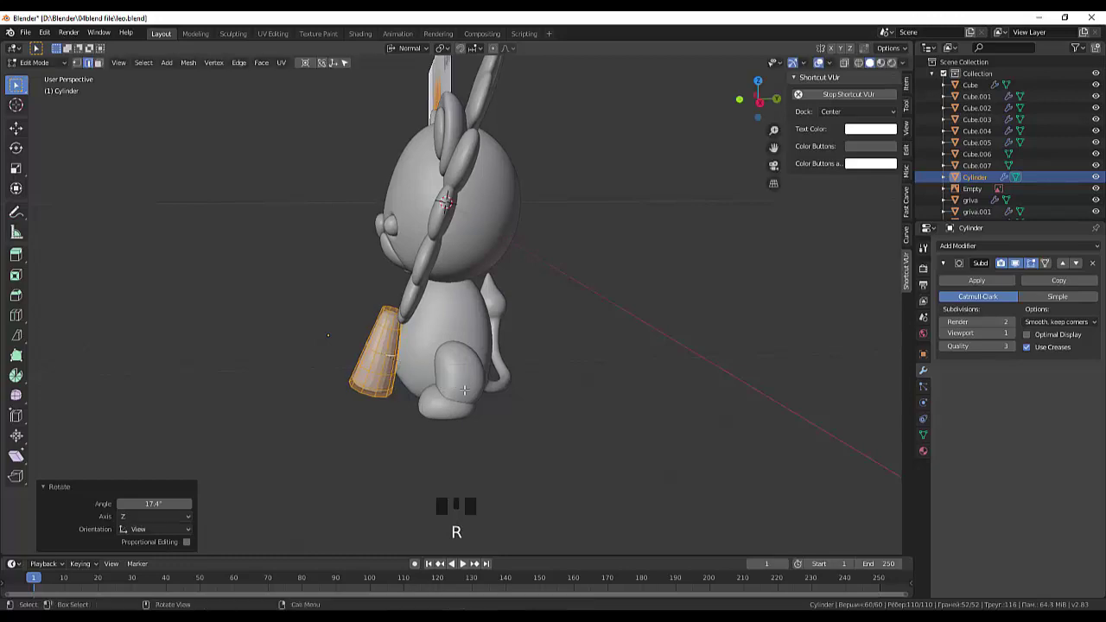
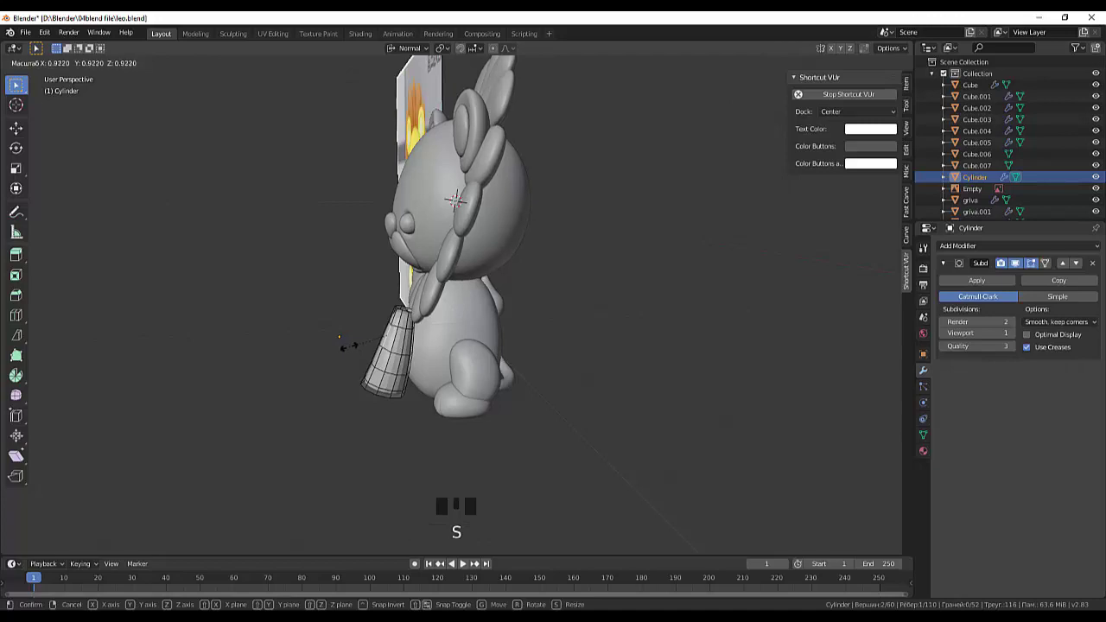
{"action": "left_click_drag", "start_coordinate": [556, 328], "coordinate": [546, 330]}
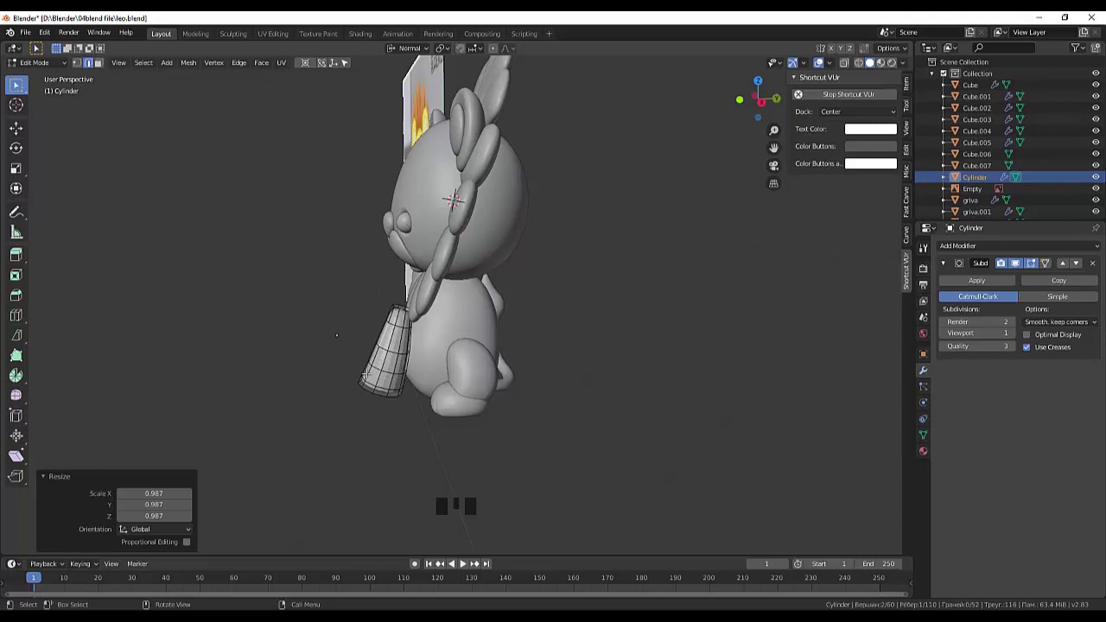
{"action": "left_click_drag", "start_coordinate": [36, 65], "coordinate": [395, 382]}
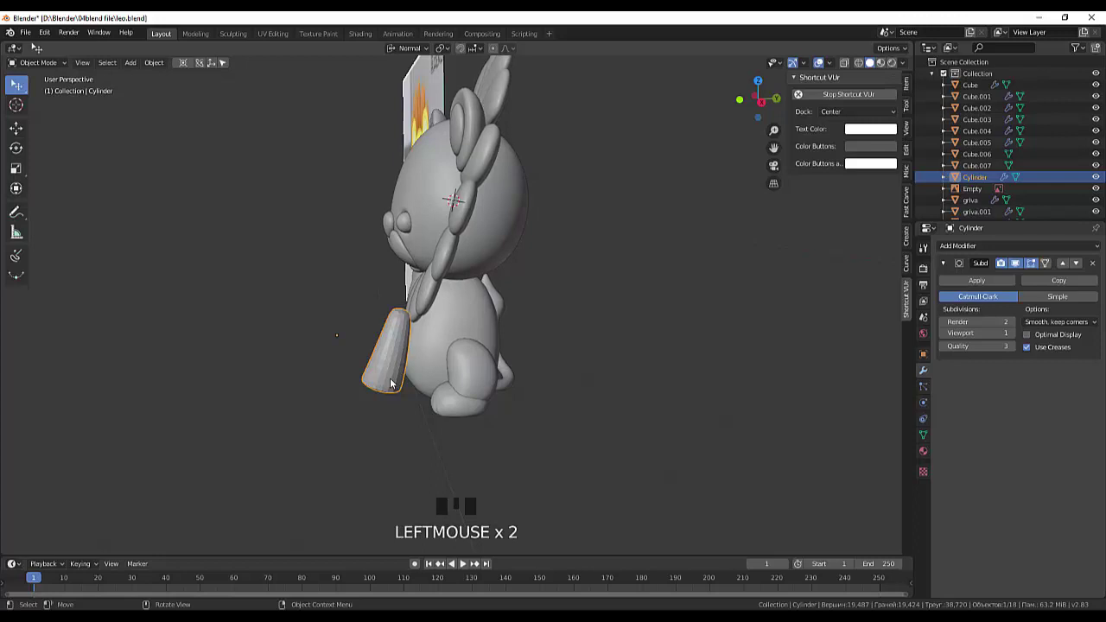
Step: Move the leg cylinder to the front of the body above the paw
{"action": "key", "text": "g"}
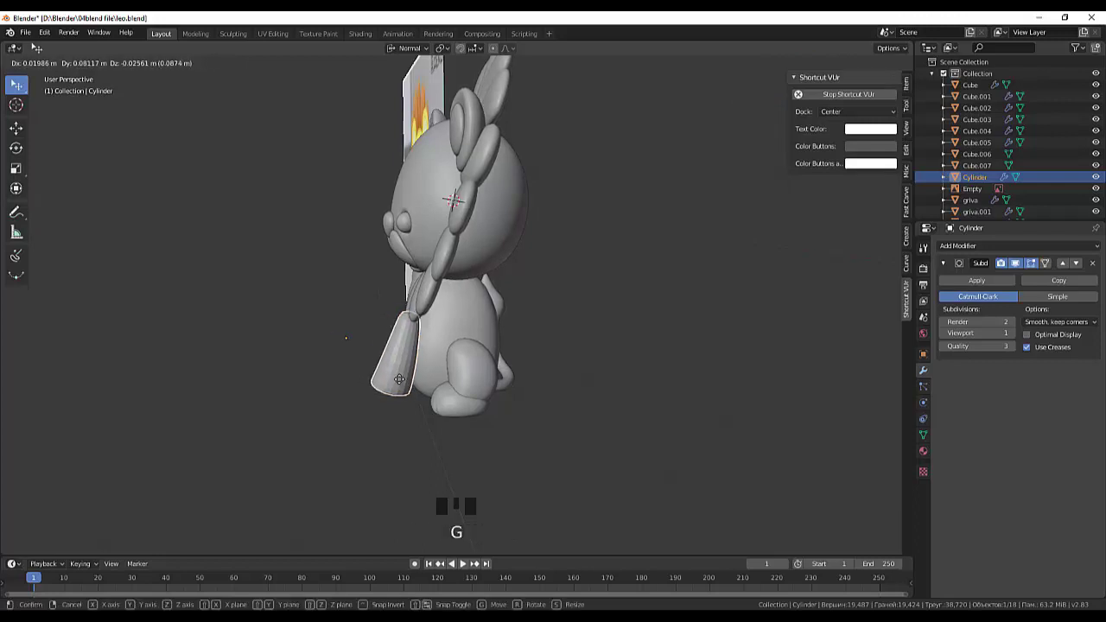
{"action": "left_click_drag", "start_coordinate": [515, 382], "coordinate": [502, 377]}
{"action": "left_click", "coordinate": [390, 343]}
{"action": "key", "text": "g"}
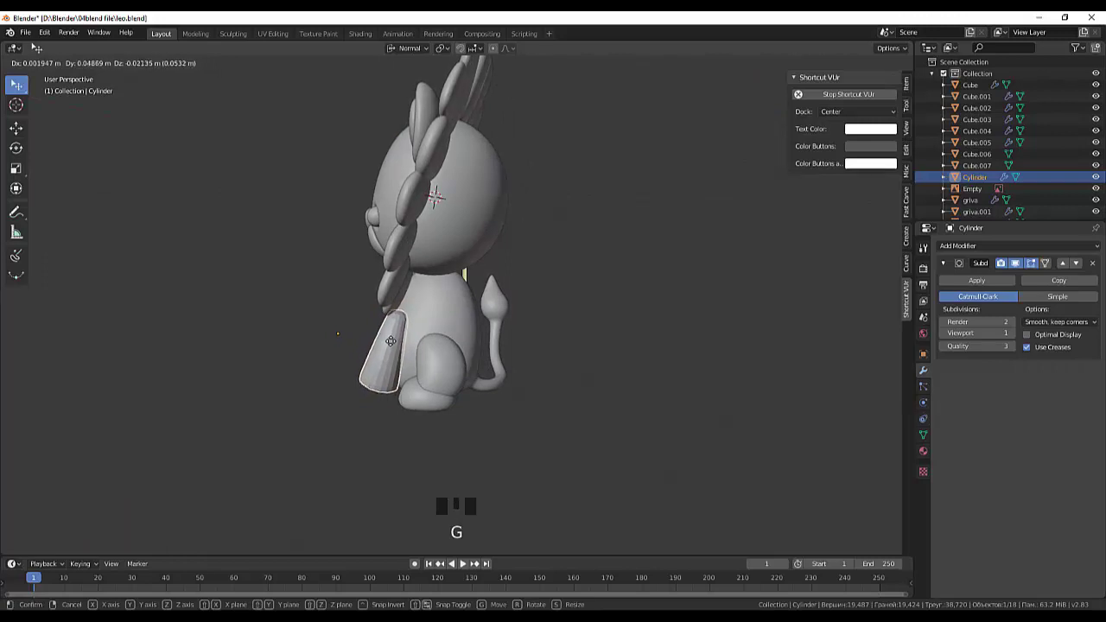
{"action": "left_click_drag", "start_coordinate": [515, 365], "coordinate": [575, 383]}
{"action": "left_click", "coordinate": [505, 442]}
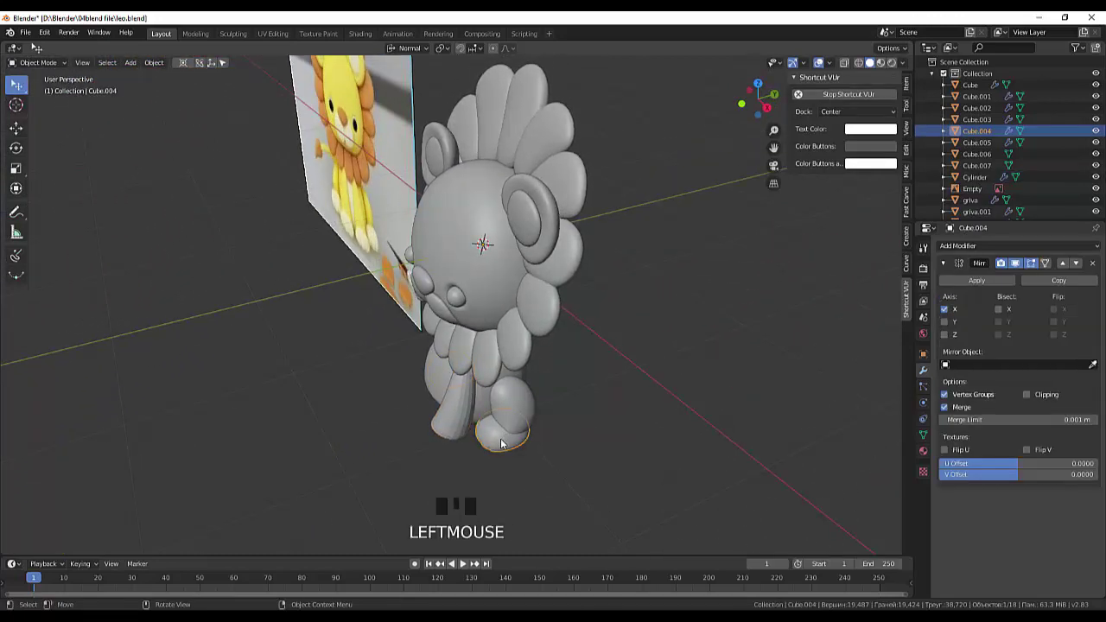
Step: Hide the Empty reference photo, leaving the lion with its curved front leg
{"action": "left_click_drag", "start_coordinate": [585, 424], "coordinate": [4, 30]}
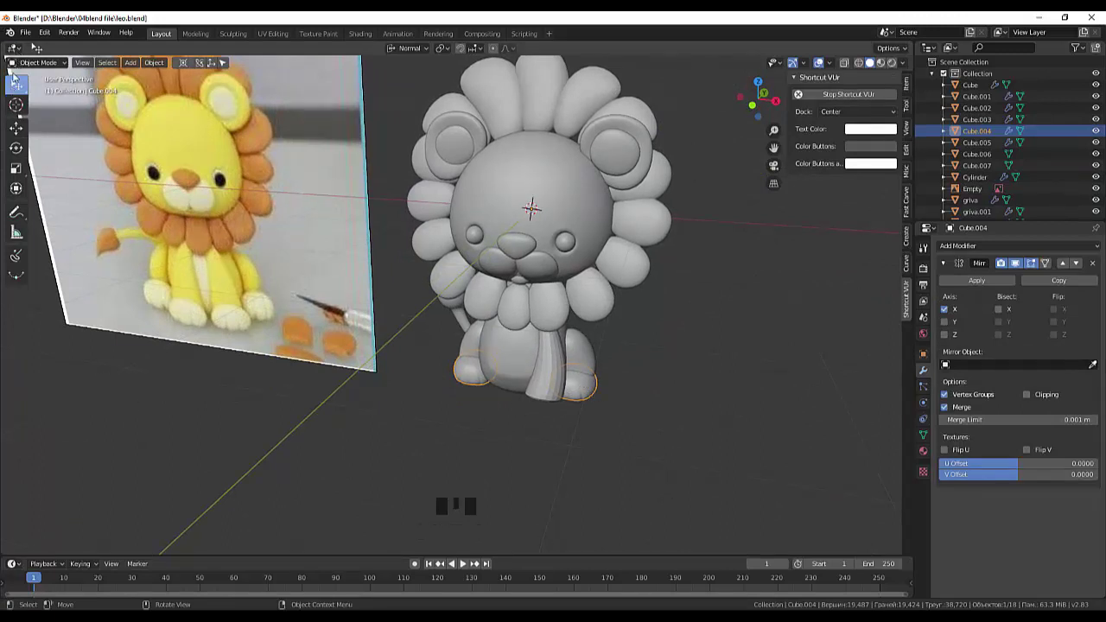
{"action": "left_click_drag", "start_coordinate": [29, 34], "coordinate": [152, 467]}
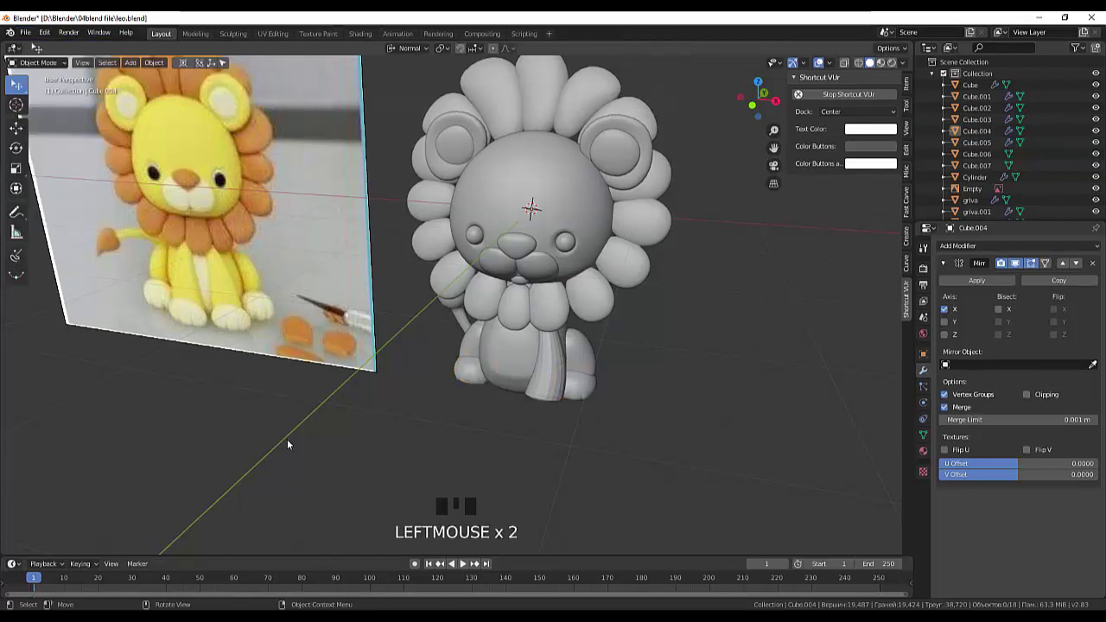
{"action": "left_click_drag", "start_coordinate": [303, 440], "coordinate": [239, 311]}
{"action": "left_click", "coordinate": [240, 311]}
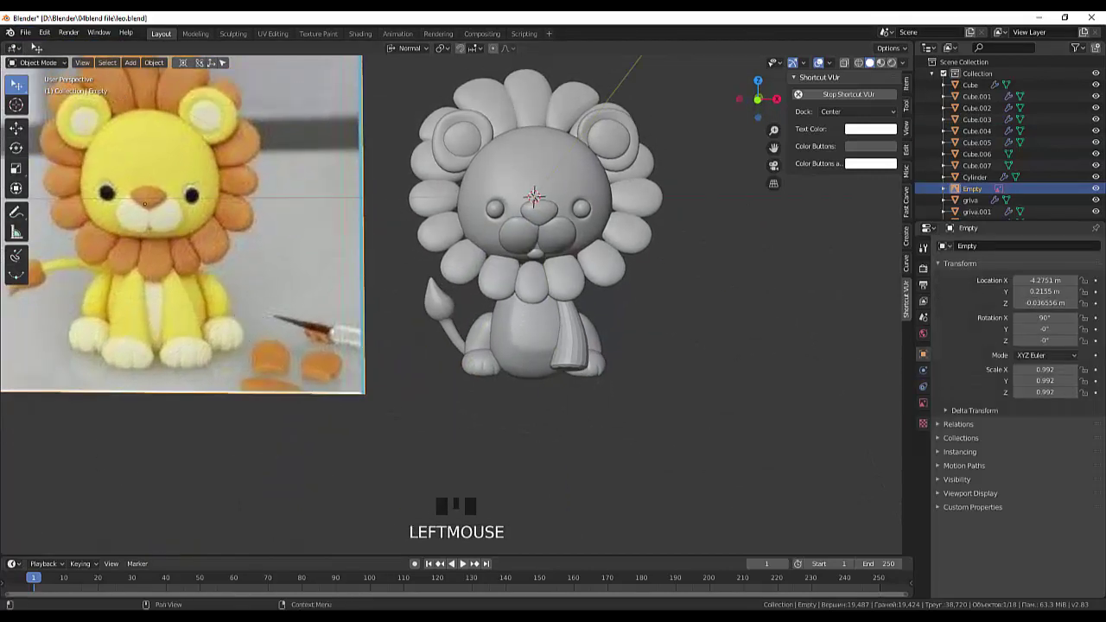
{"action": "left_click", "coordinate": [1102, 194]}
{"action": "left_click_drag", "start_coordinate": [825, 382], "coordinate": [566, 384]}
{"action": "left_click", "coordinate": [565, 384]}
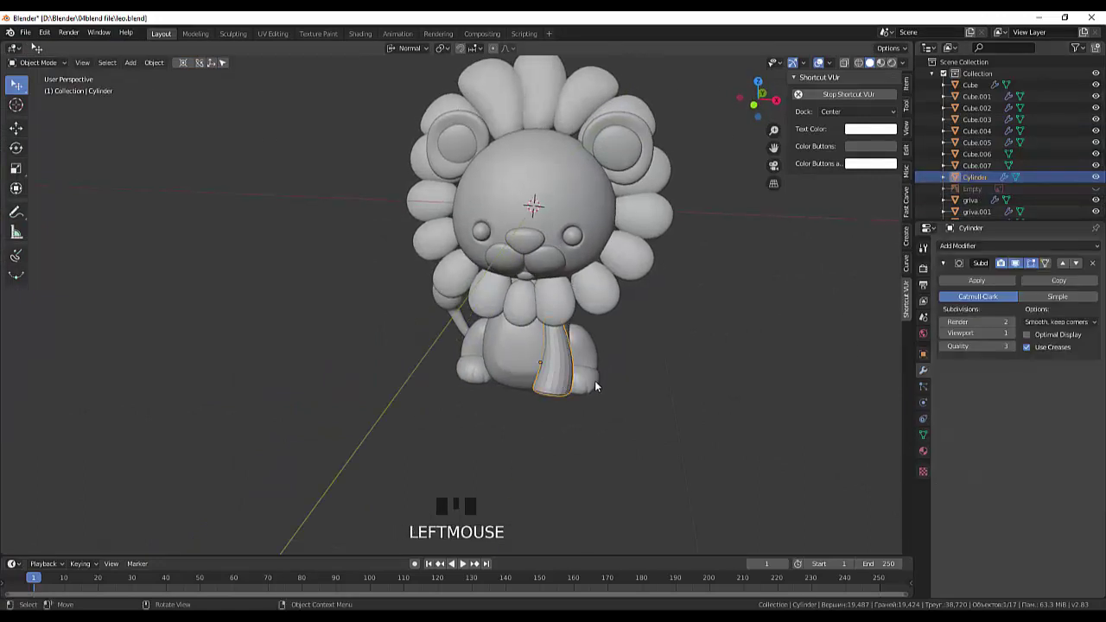
{"action": "left_click", "coordinate": [586, 389]}
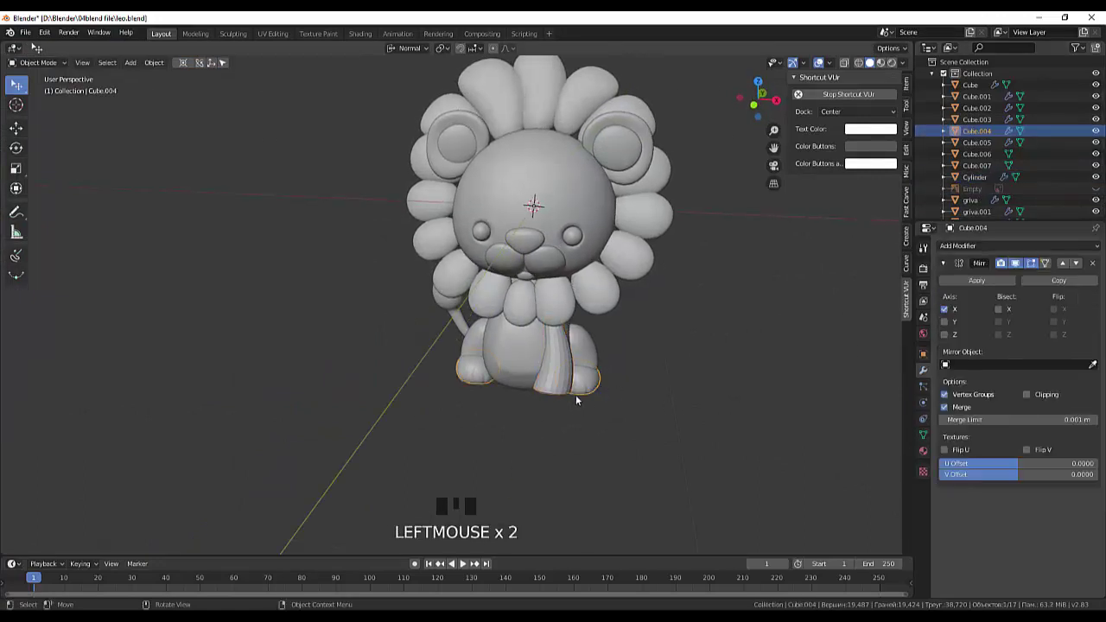
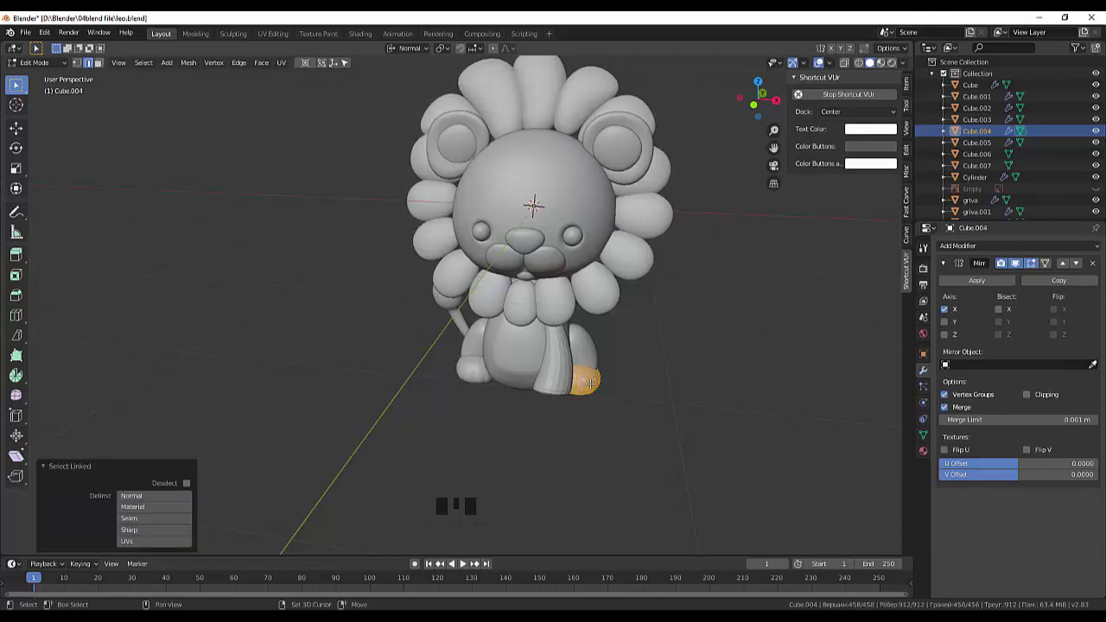
Step: Duplicate the paw with Shift+D, move the copy under the other front leg and select its linked mesh
{"action": "key", "text": "shift+d"}
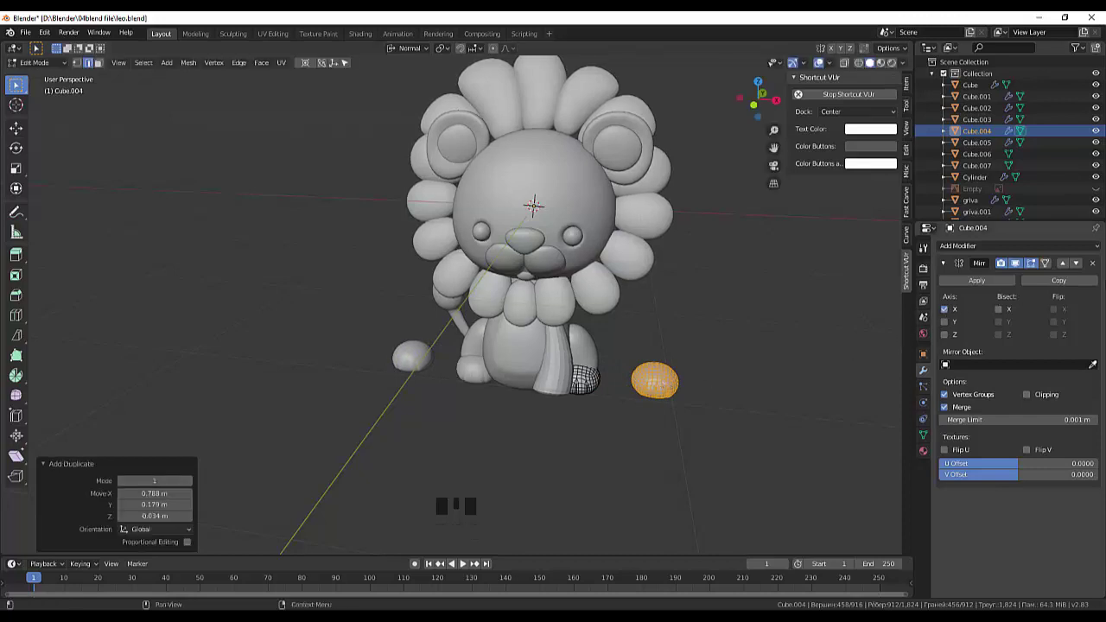
{"action": "left_click_drag", "start_coordinate": [1096, 266], "coordinate": [991, 362]}
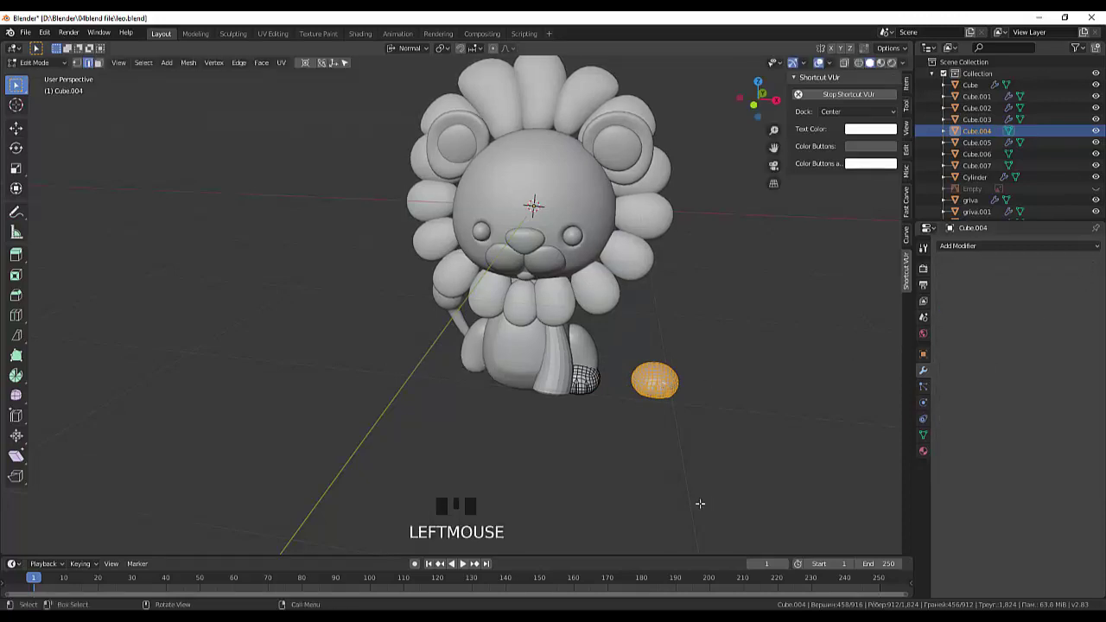
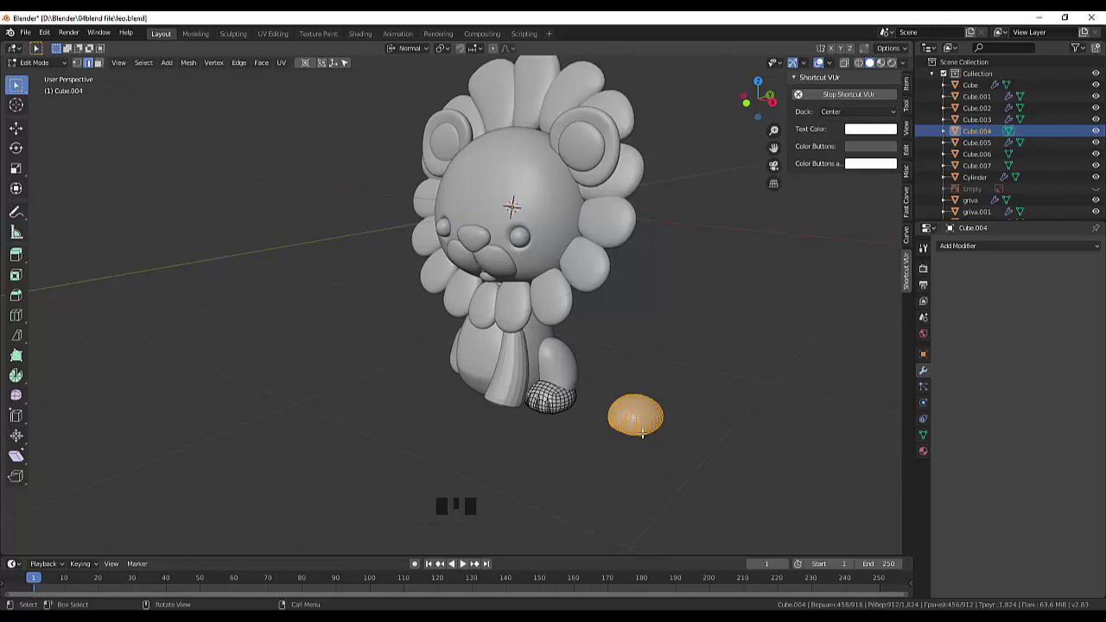
{"action": "key", "text": "g"}
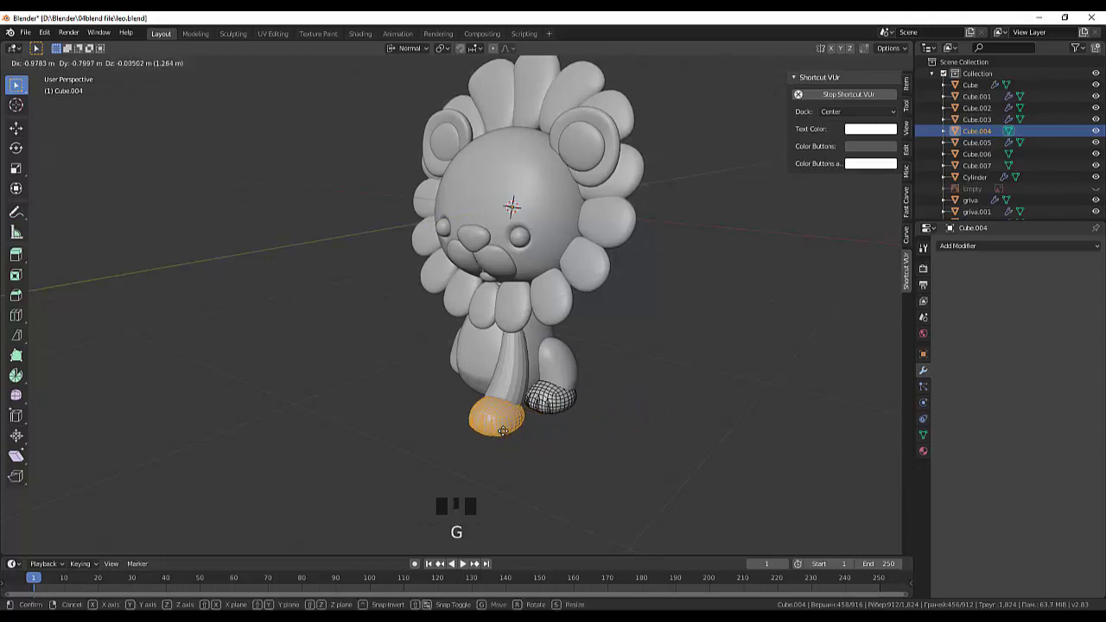
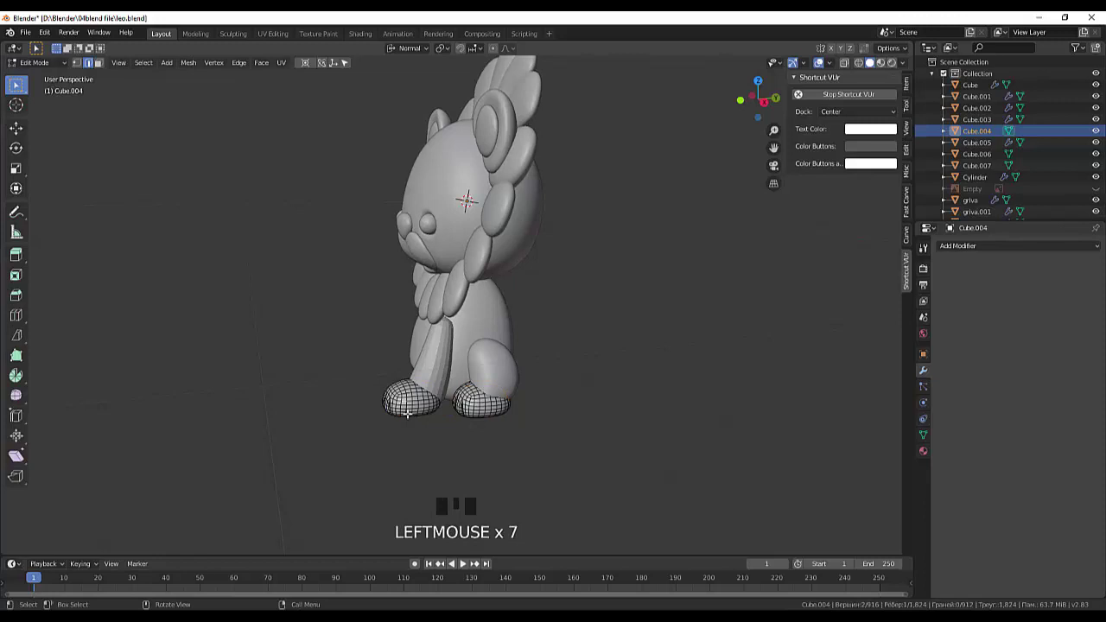
{"action": "key", "text": "l"}
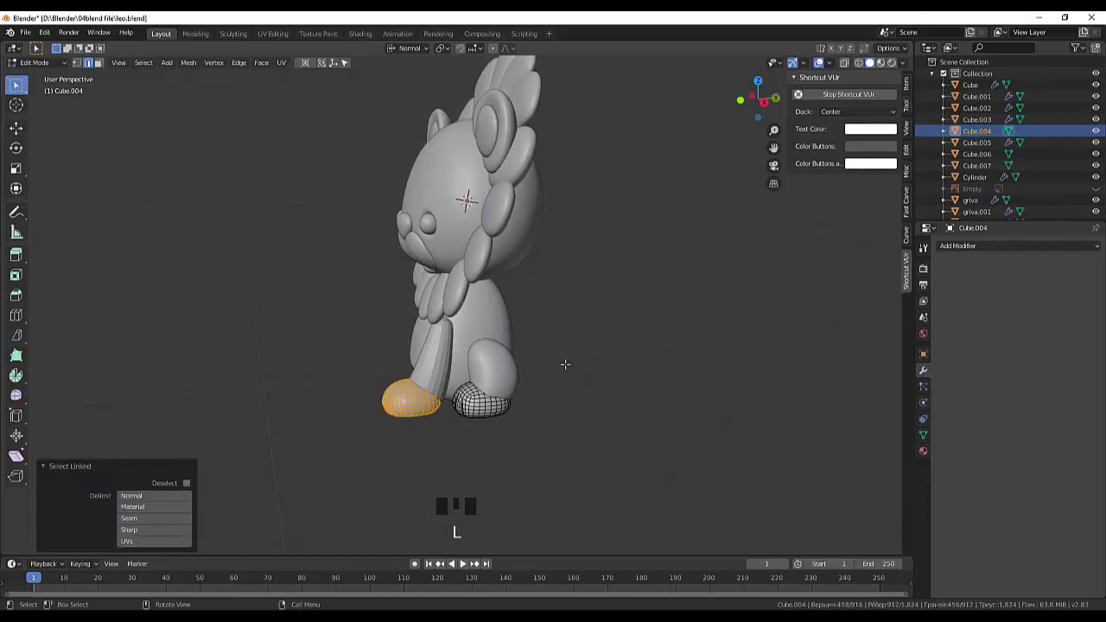
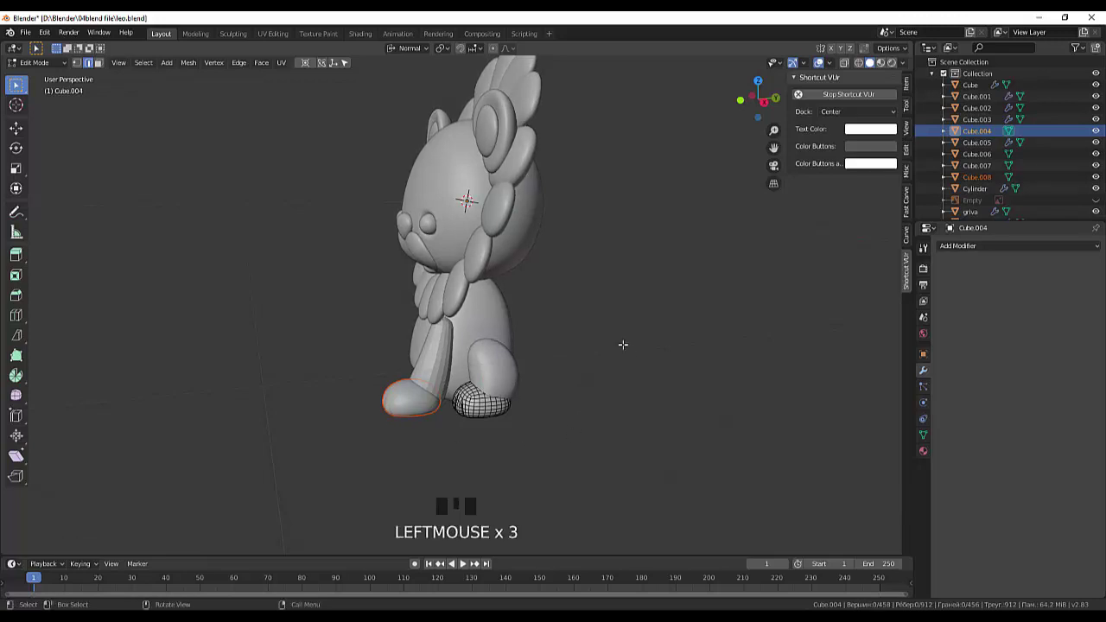
Step: Set the separated paw's origin to its geometry and turn it slightly around the Z axis
{"action": "middle_click", "coordinate": [625, 341]}
{"action": "left_click_drag", "start_coordinate": [635, 331], "coordinate": [74, 73]}
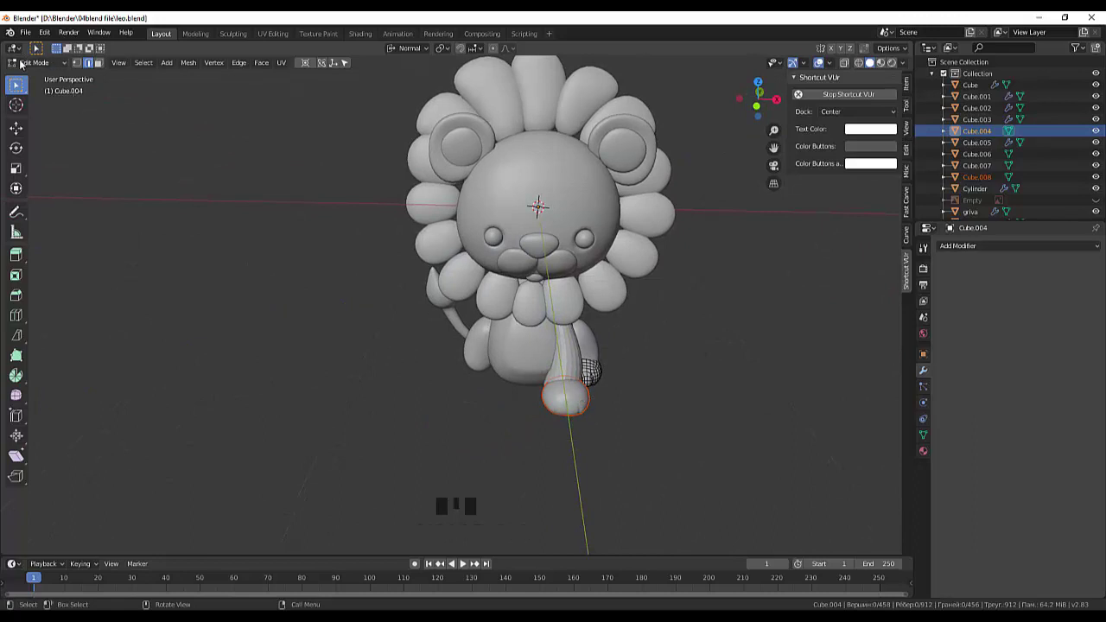
{"action": "left_click_drag", "start_coordinate": [27, 64], "coordinate": [553, 405]}
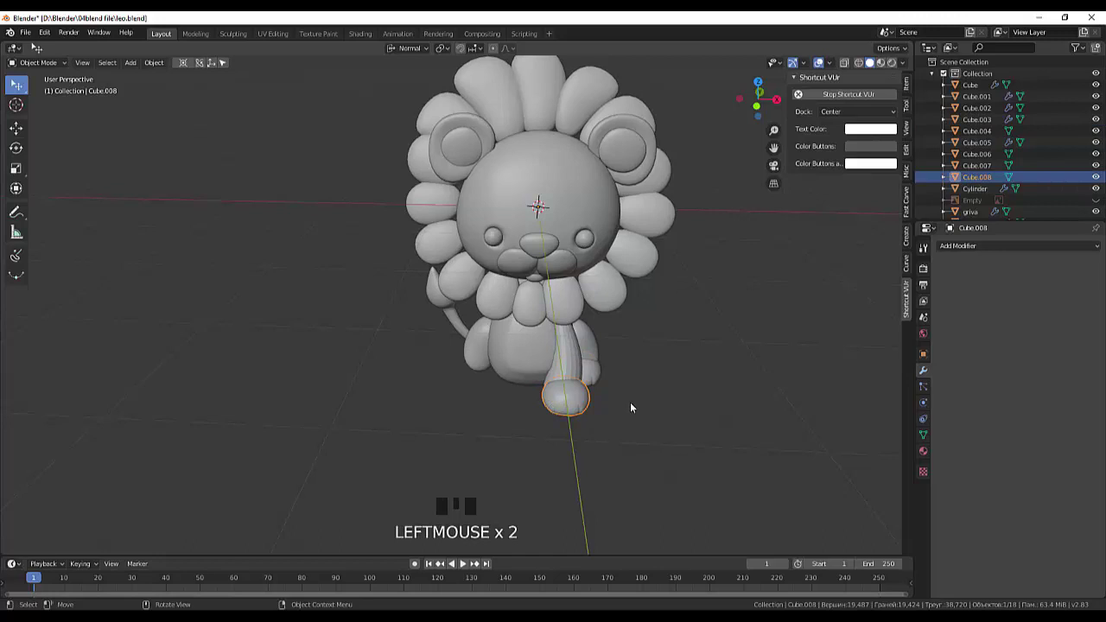
{"action": "key", "text": "r"}
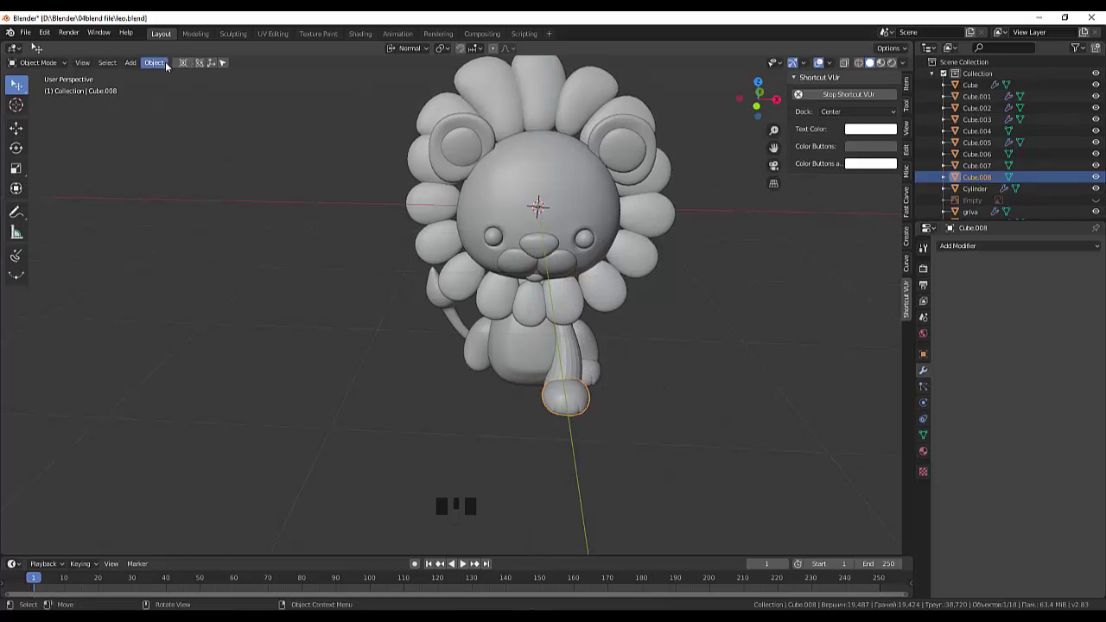
{"action": "left_click_drag", "start_coordinate": [162, 63], "coordinate": [634, 377]}
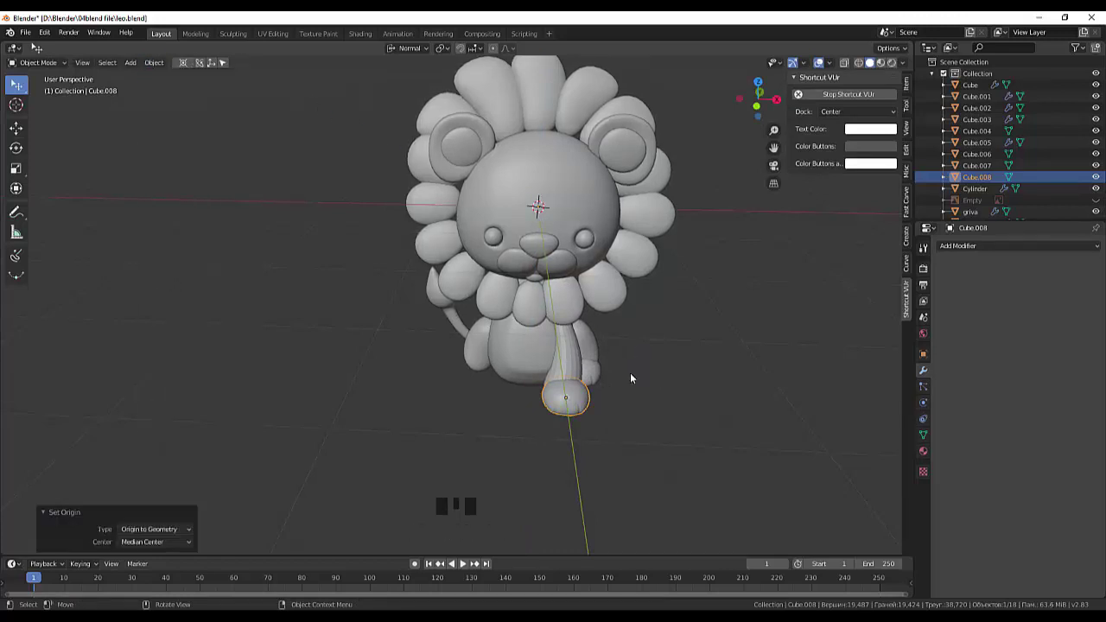
{"action": "key", "text": "r"}
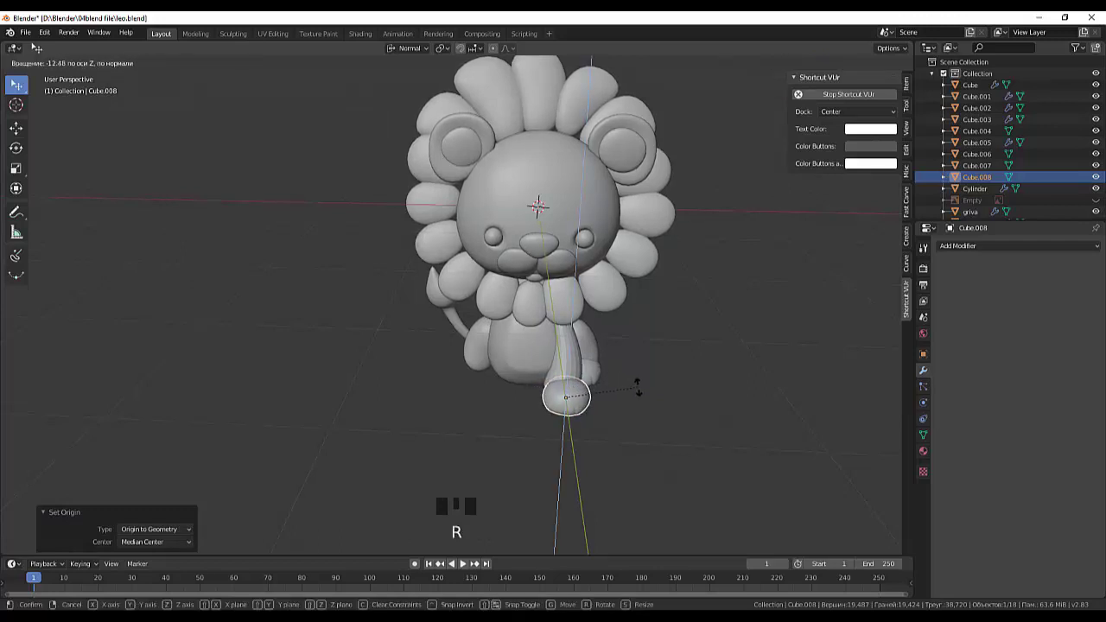
Step: Slide the paw forward and lower it beneath the curved front leg, checking front and side views
{"action": "scroll", "scroll_direction": "up", "scroll_amount": 3}
{"action": "left_click_drag", "start_coordinate": [644, 415], "coordinate": [337, 411]}
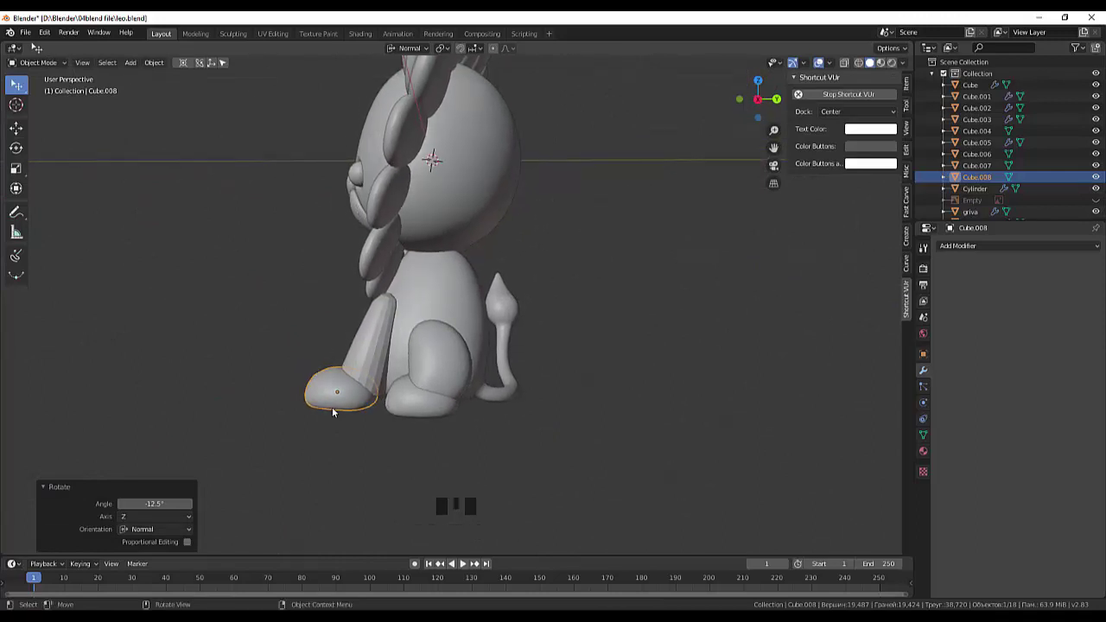
{"action": "key", "text": "g"}
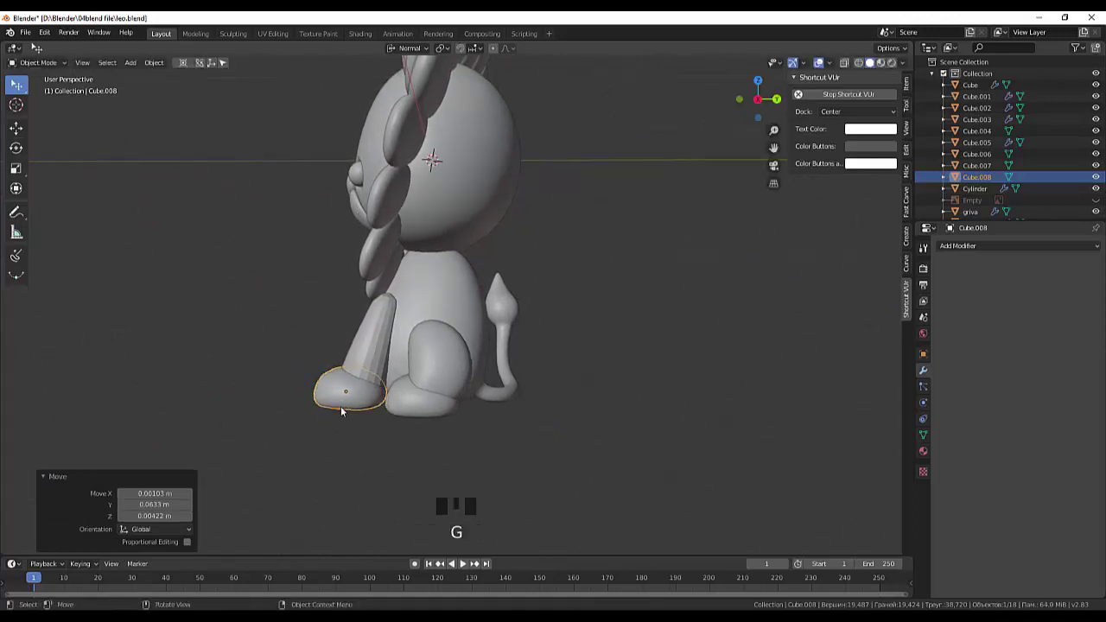
{"action": "left_click_drag", "start_coordinate": [483, 414], "coordinate": [484, 411]}
{"action": "key", "text": "KP_1"}
{"action": "key", "text": "KP_Enter"}
{"action": "key", "text": "KP_Enter"}
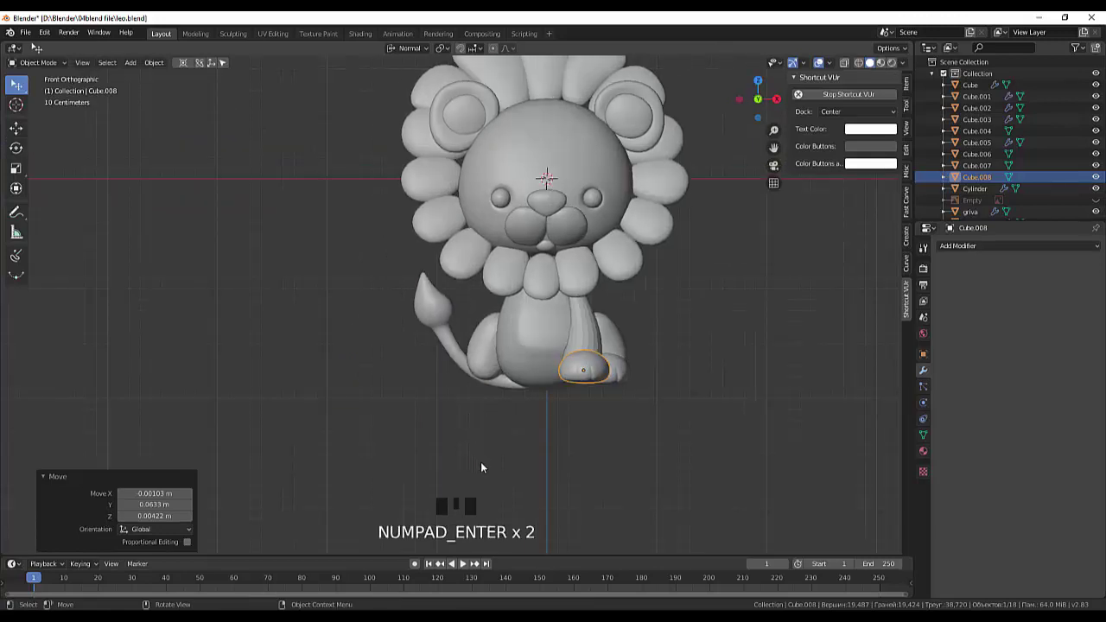
{"action": "key", "text": "KP_3"}
{"action": "left_click", "coordinate": [386, 376]}
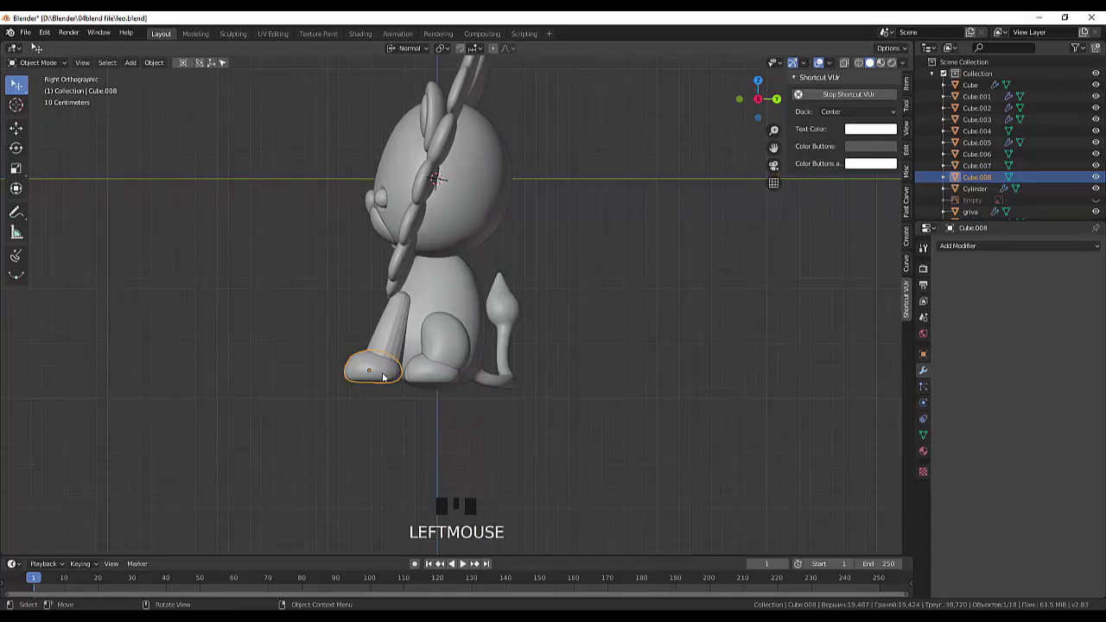
{"action": "key", "text": "g"}
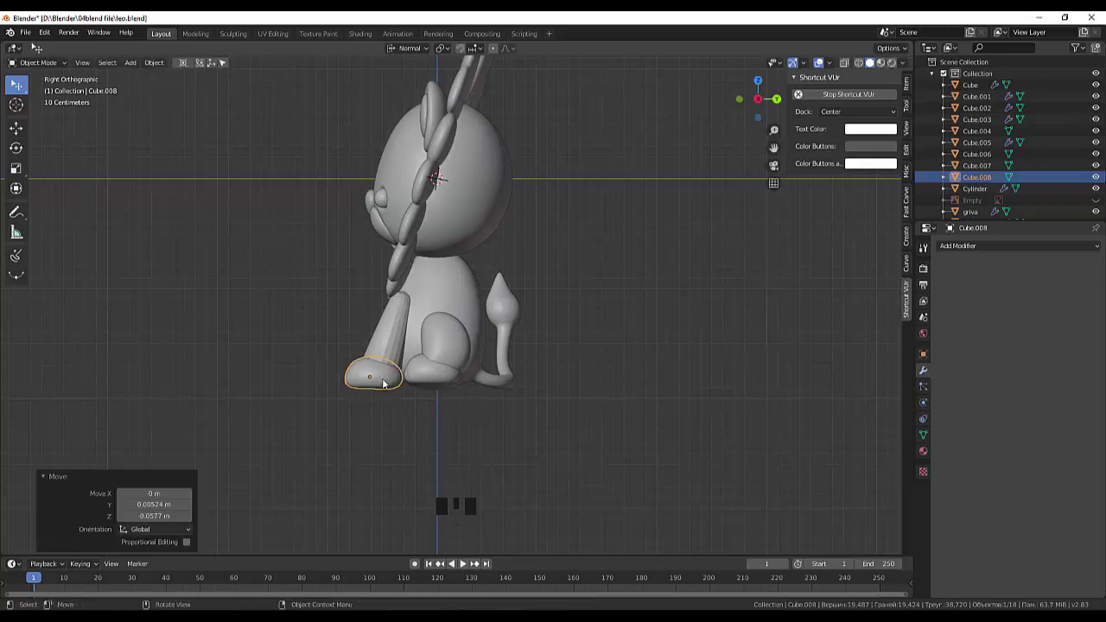
Step: Select the Cylinder front leg and enter Edit Mode on its mesh
{"action": "left_click_drag", "start_coordinate": [506, 364], "coordinate": [653, 409]}
{"action": "left_click_drag", "start_coordinate": [642, 408], "coordinate": [562, 420]}
{"action": "left_click", "coordinate": [562, 420]}
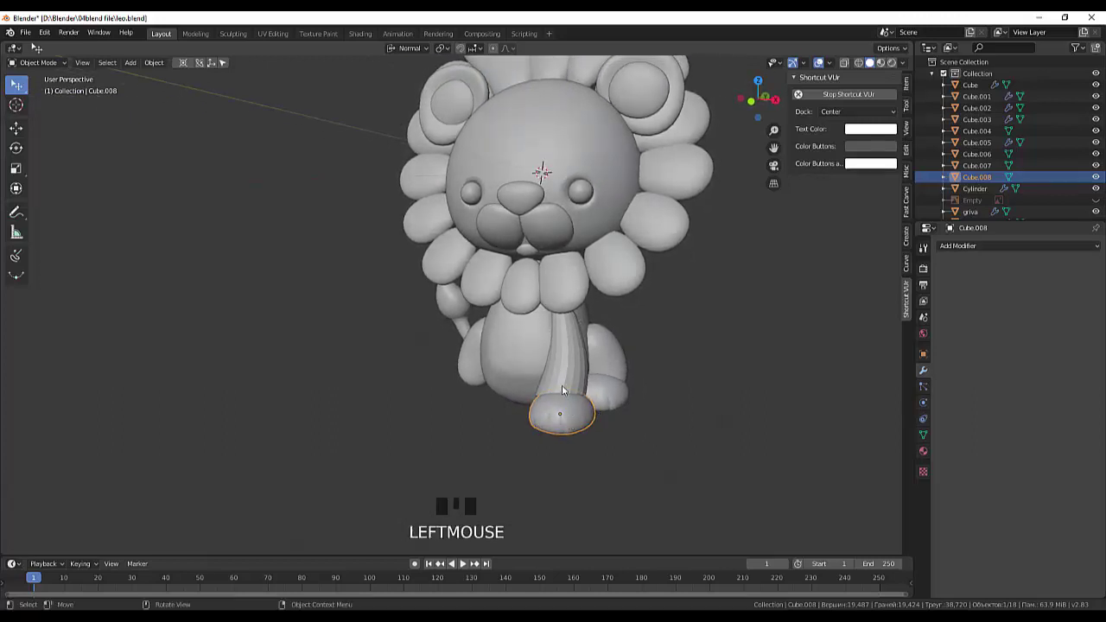
{"action": "left_click", "coordinate": [567, 379]}
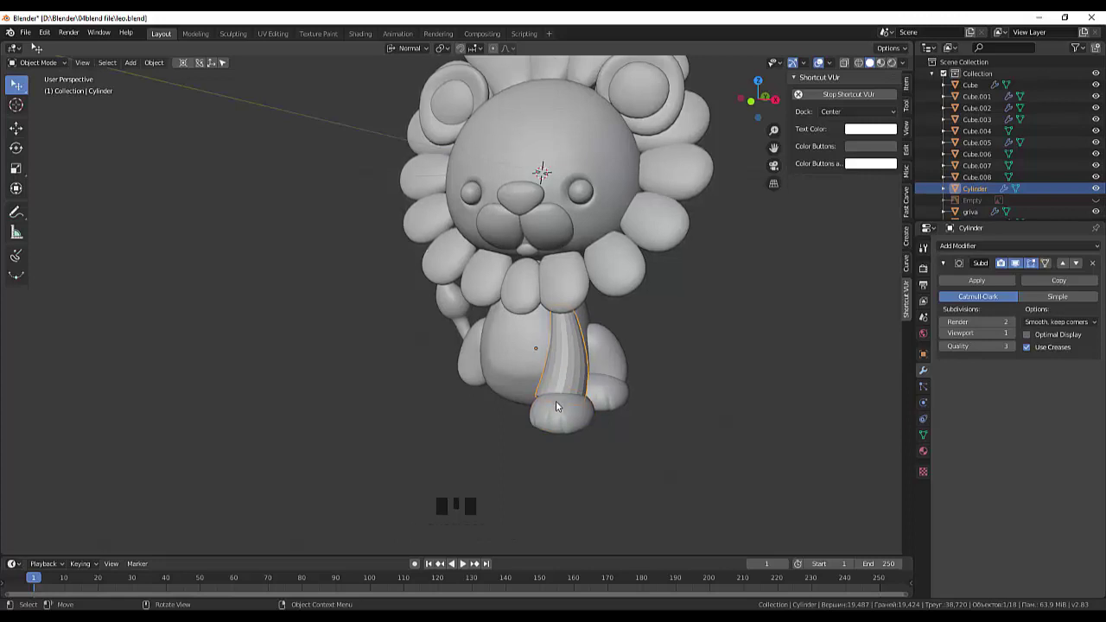
{"action": "left_click", "coordinate": [571, 392]}
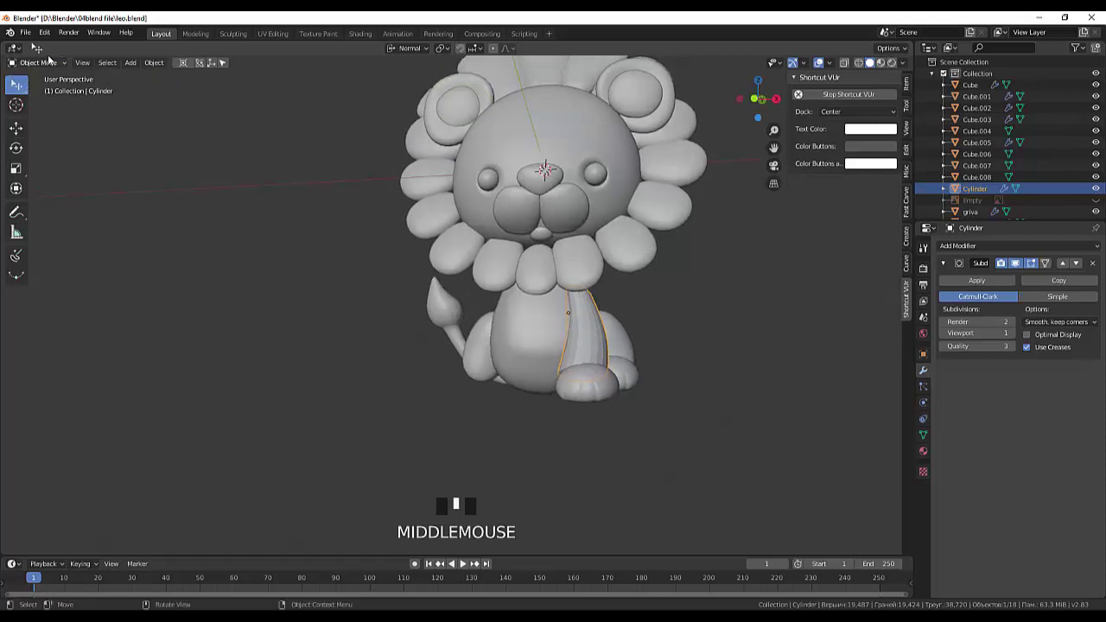
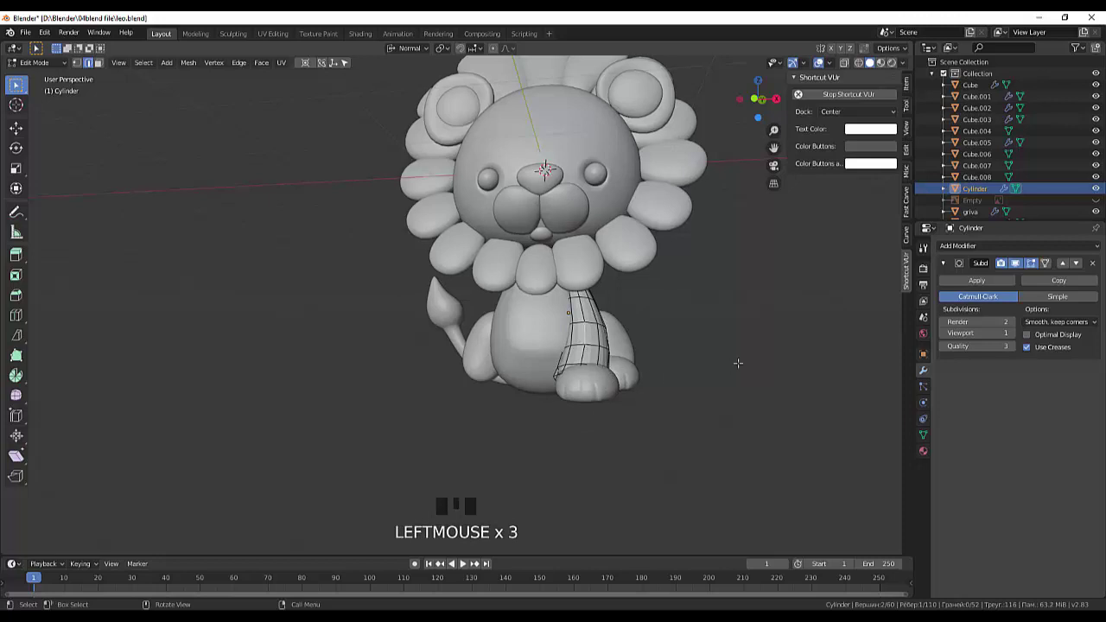
Step: Isolate the leg, add a loop cut near its base and slightly shrink the bottom edge ring
{"action": "key", "text": "KP_Divide"}
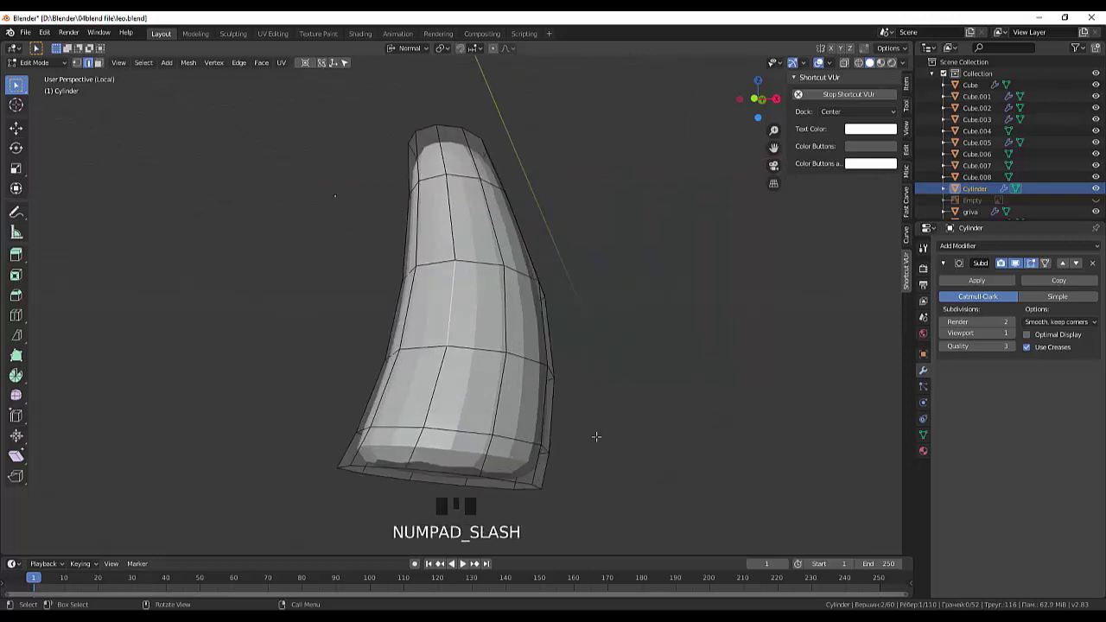
{"action": "scroll", "scroll_direction": "down", "scroll_amount": 3}
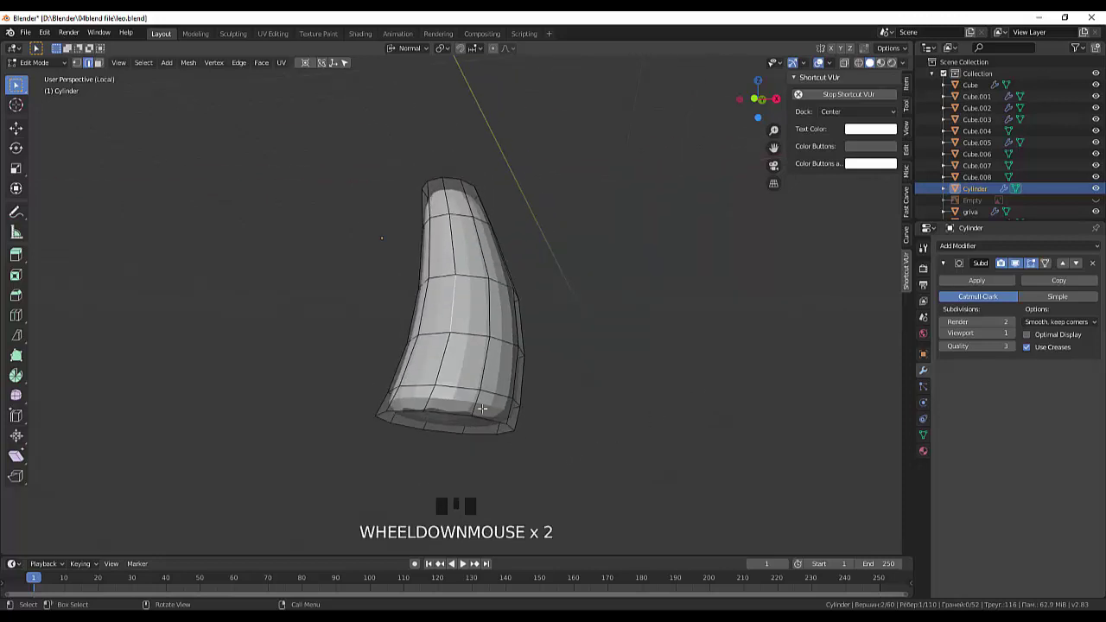
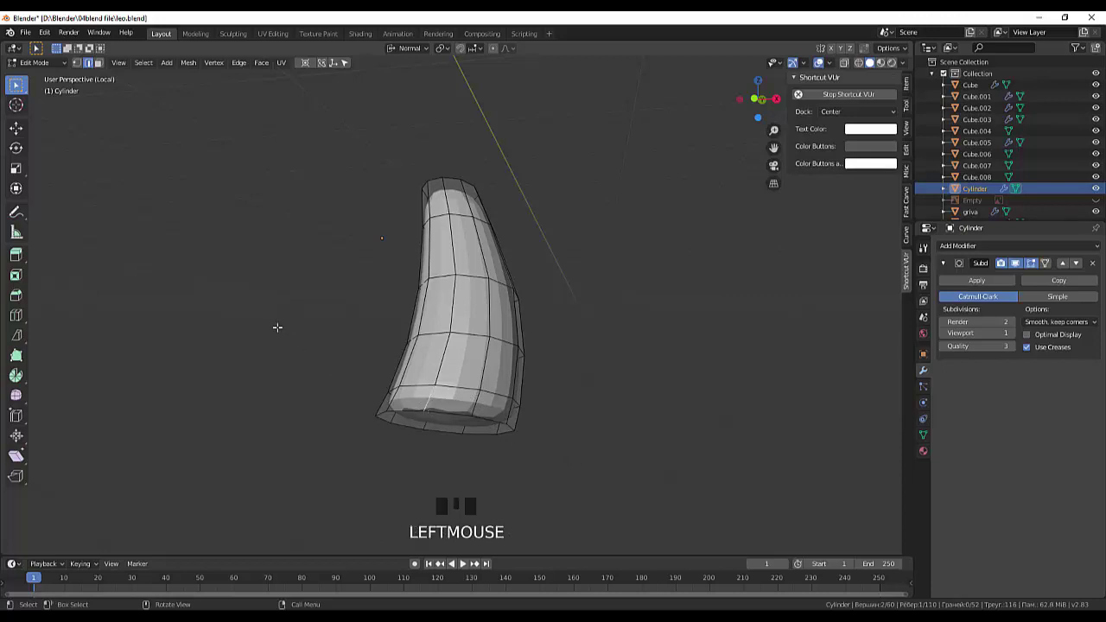
{"action": "key", "text": "ctrl+r"}
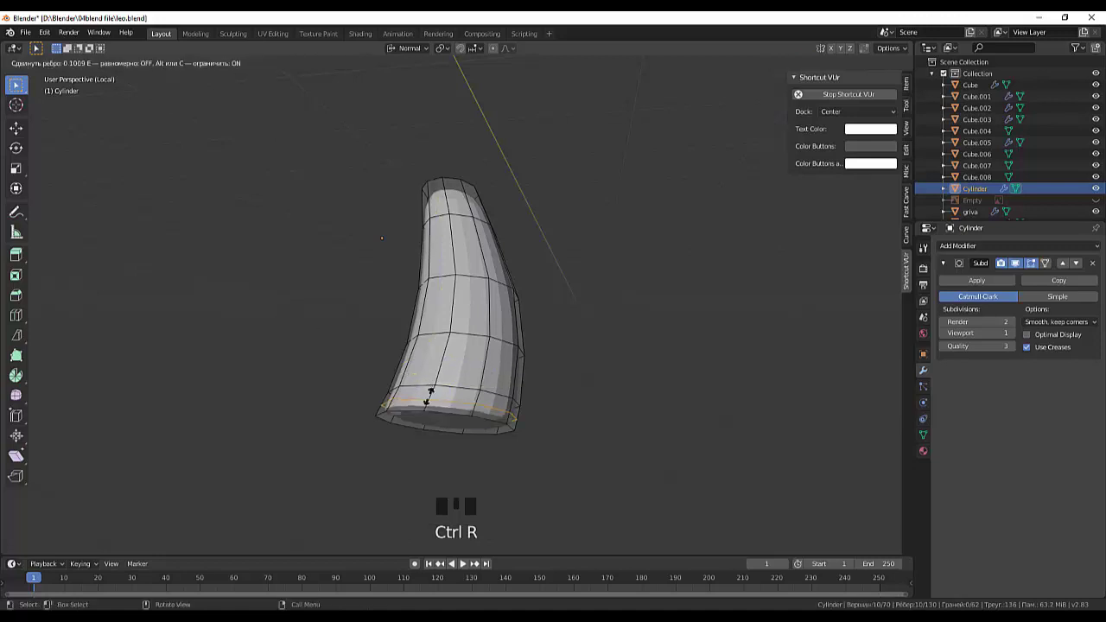
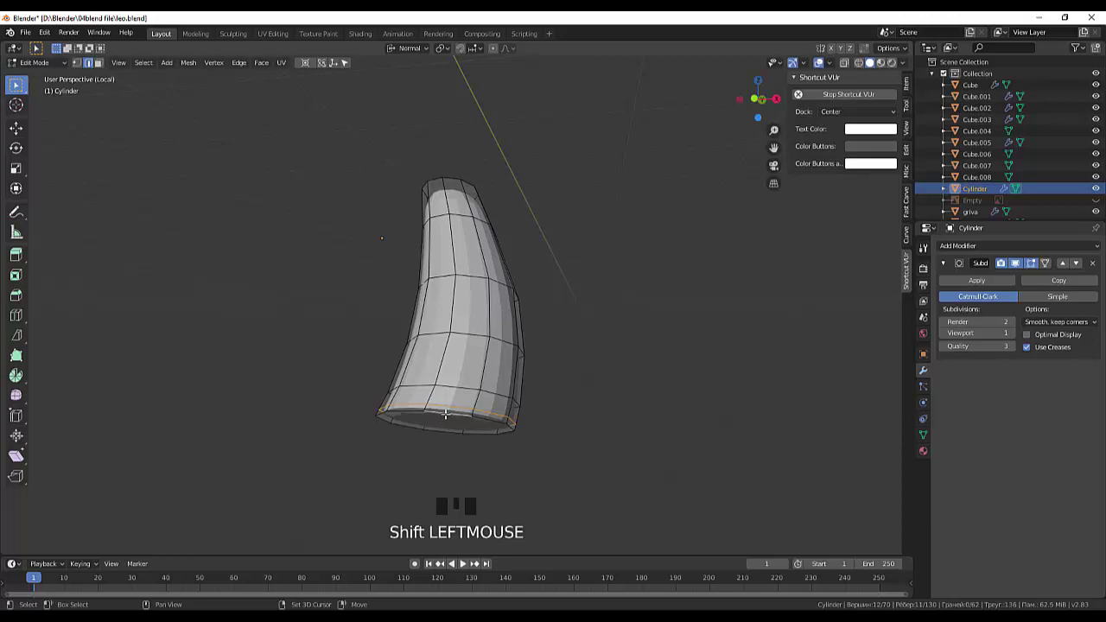
{"action": "left_click", "coordinate": [585, 431]}
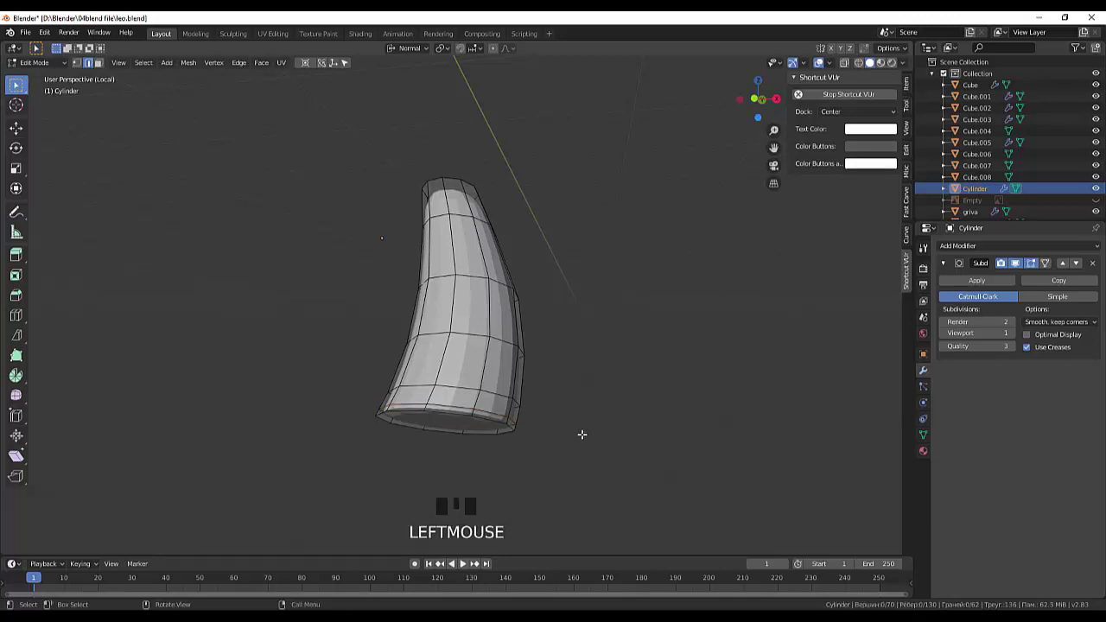
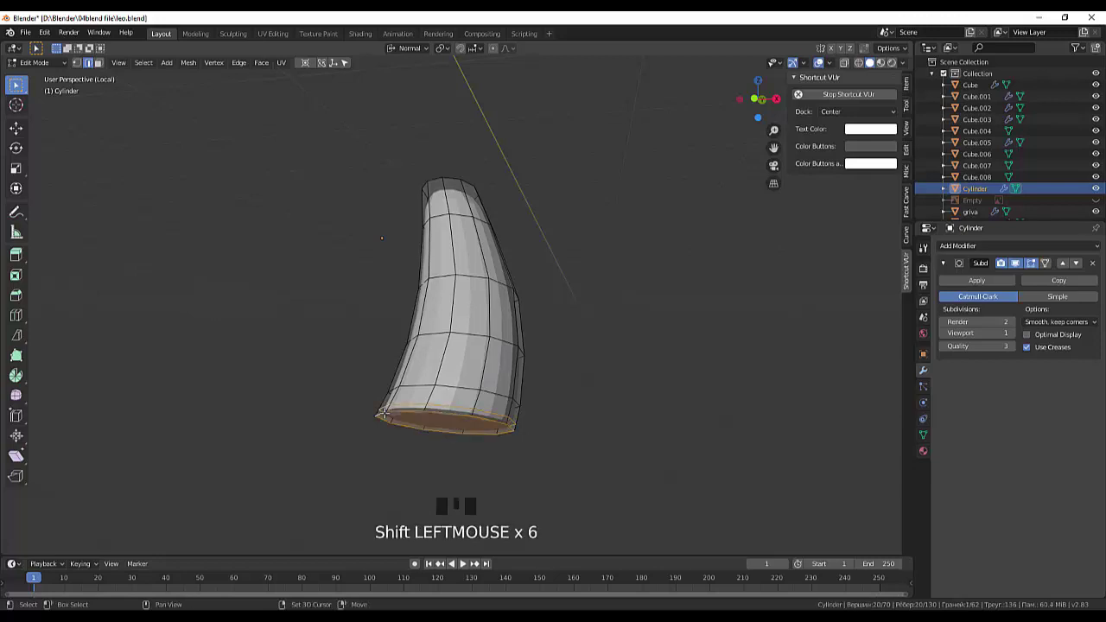
{"action": "key", "text": "s"}
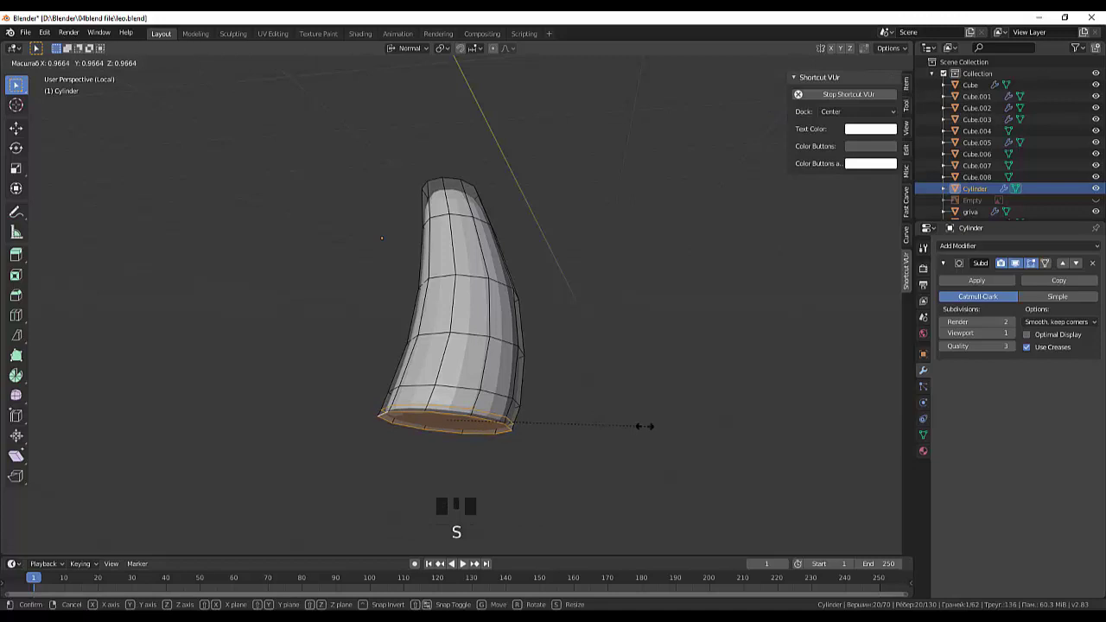
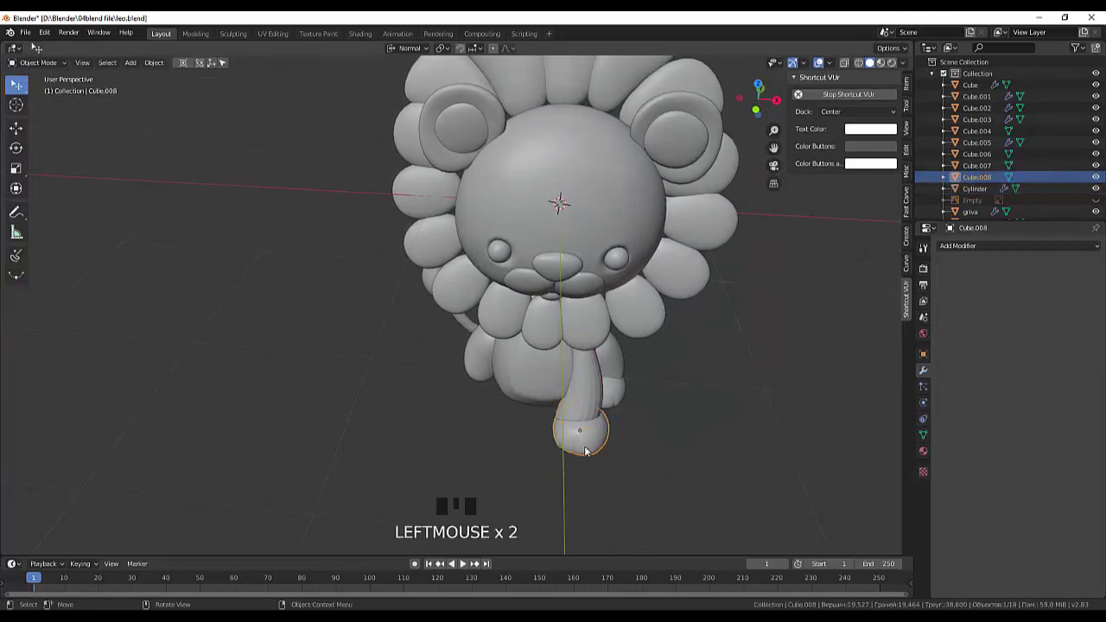
Step: Rotate Cube.008 around Z and move it to the foot of the front leg in side view
{"action": "key", "text": "r"}
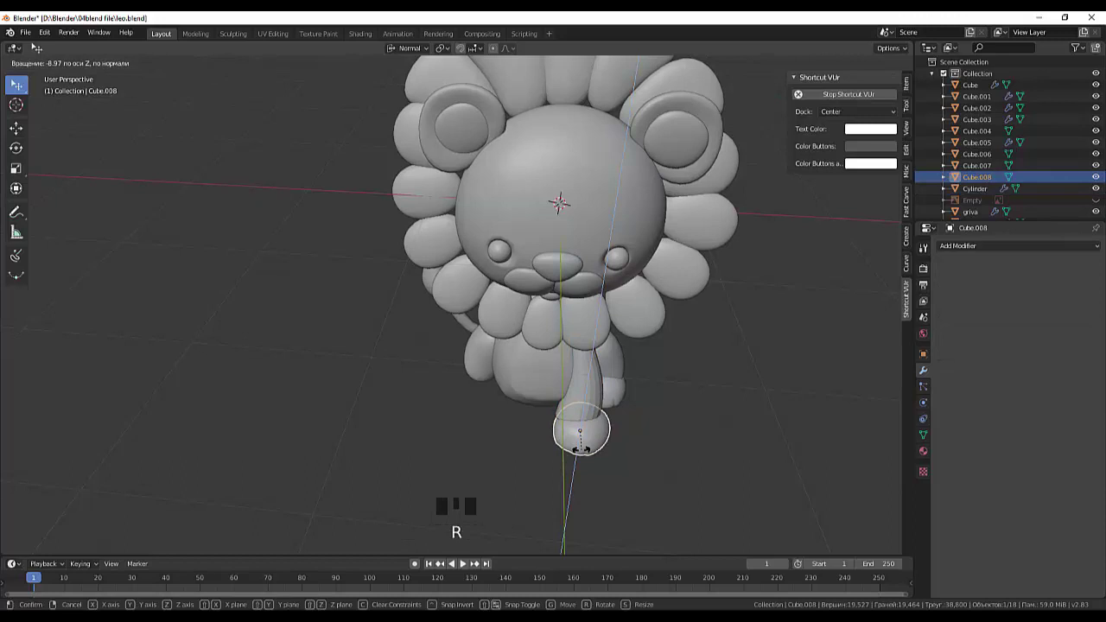
{"action": "left_click", "coordinate": [602, 435]}
{"action": "key", "text": "g"}
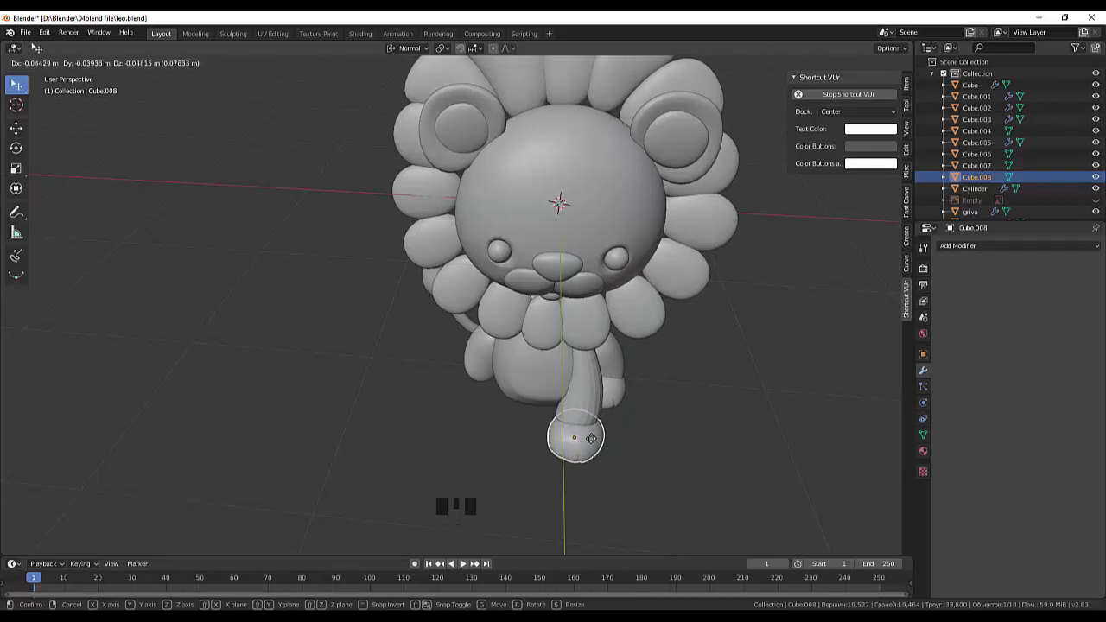
{"action": "left_click_drag", "start_coordinate": [682, 439], "coordinate": [635, 387]}
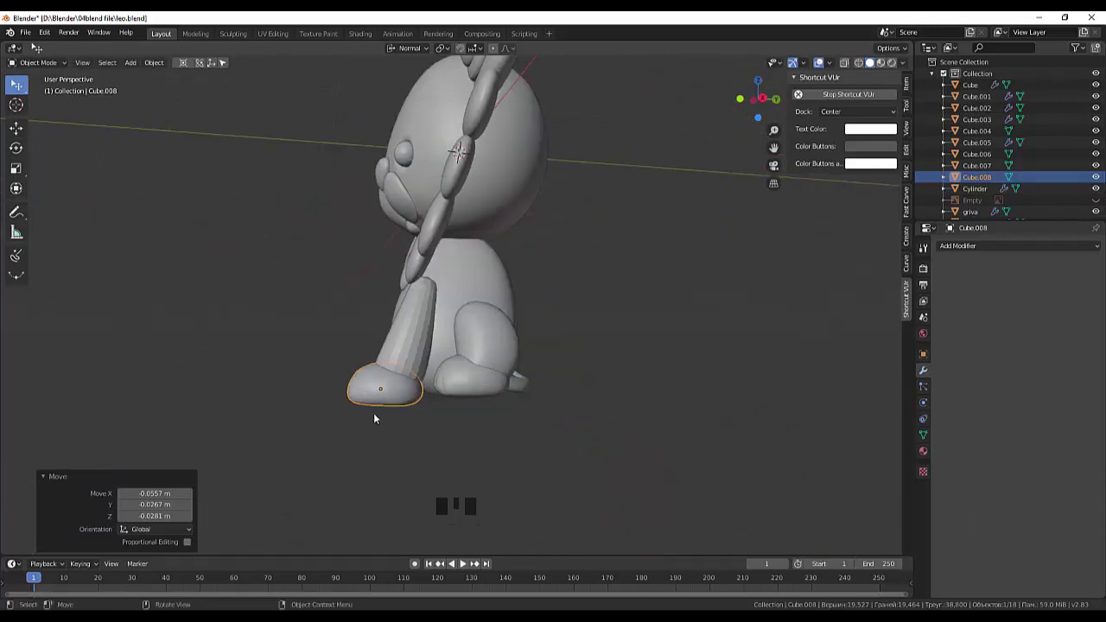
{"action": "key", "text": "KP_3"}
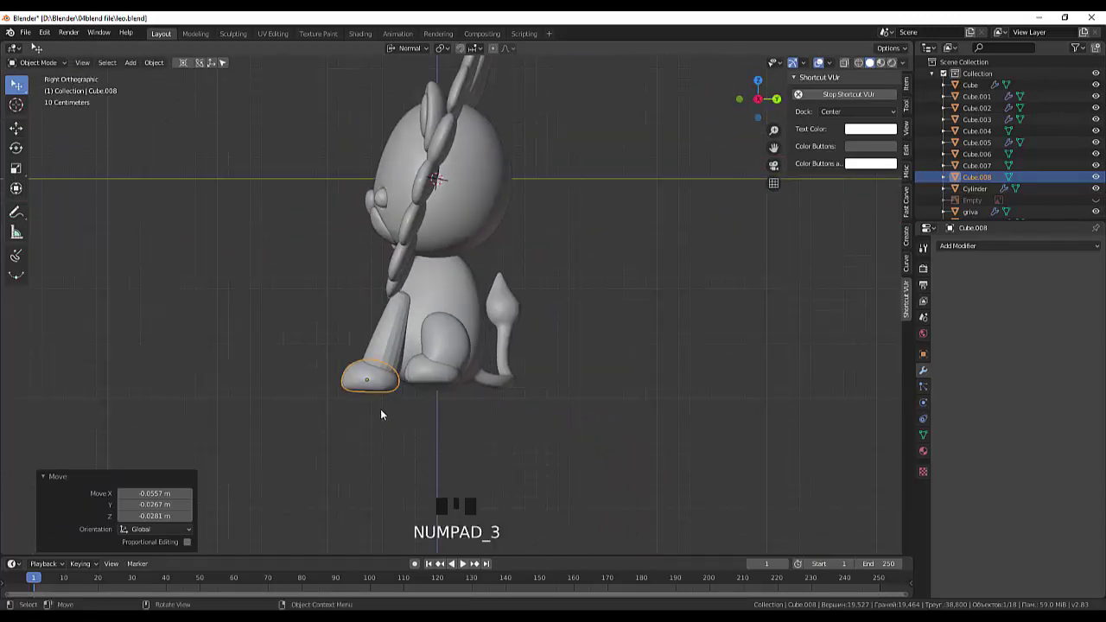
{"action": "key", "text": "g"}
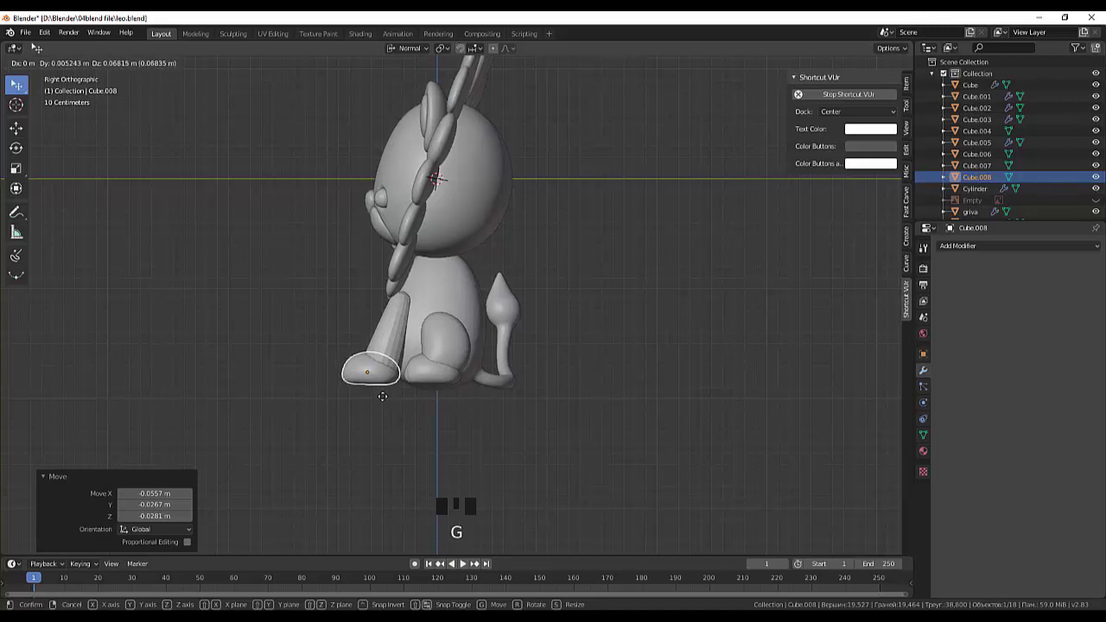
{"action": "left_click", "coordinate": [622, 414]}
Step: Return to a front perspective of the lion and select the front leg
{"action": "left_click_drag", "start_coordinate": [634, 413], "coordinate": [742, 425]}
{"action": "left_click", "coordinate": [583, 357]}
{"action": "left_click_drag", "start_coordinate": [678, 377], "coordinate": [693, 432]}
{"action": "left_click", "coordinate": [693, 432]}
{"action": "left_click", "coordinate": [582, 395]}
{"action": "left_click", "coordinate": [589, 365]}
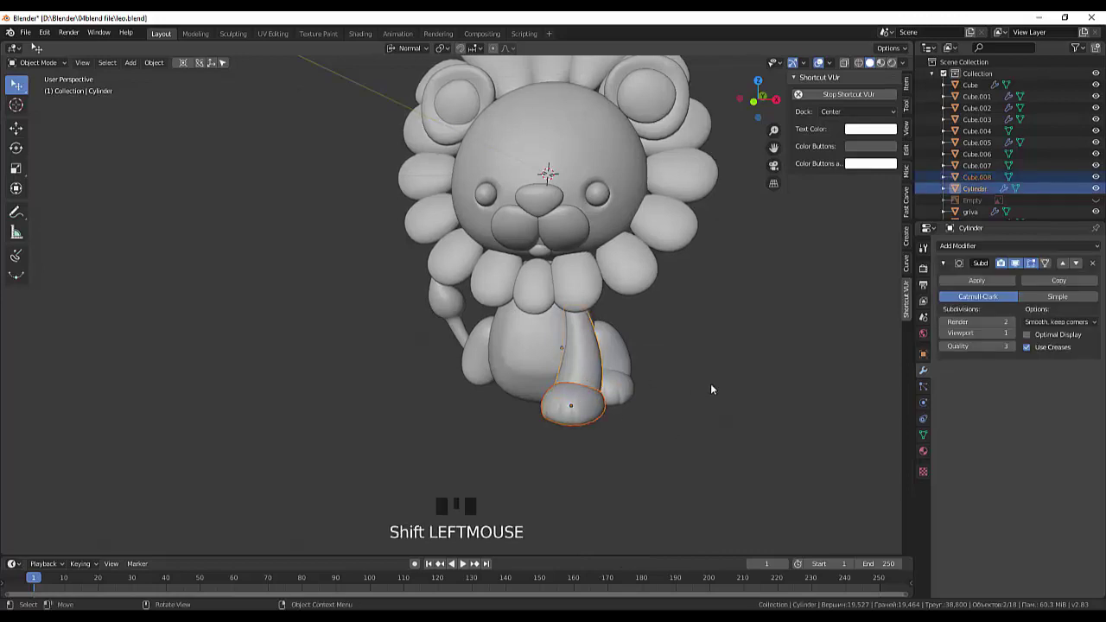
Step: Try a Mirror modifier on the separate paw and remove it again
{"action": "left_click", "coordinate": [689, 413]}
{"action": "left_click", "coordinate": [621, 391]}
{"action": "left_click_drag", "start_coordinate": [961, 248], "coordinate": [165, 66]}
{"action": "left_click_drag", "start_coordinate": [164, 66], "coordinate": [564, 405]}
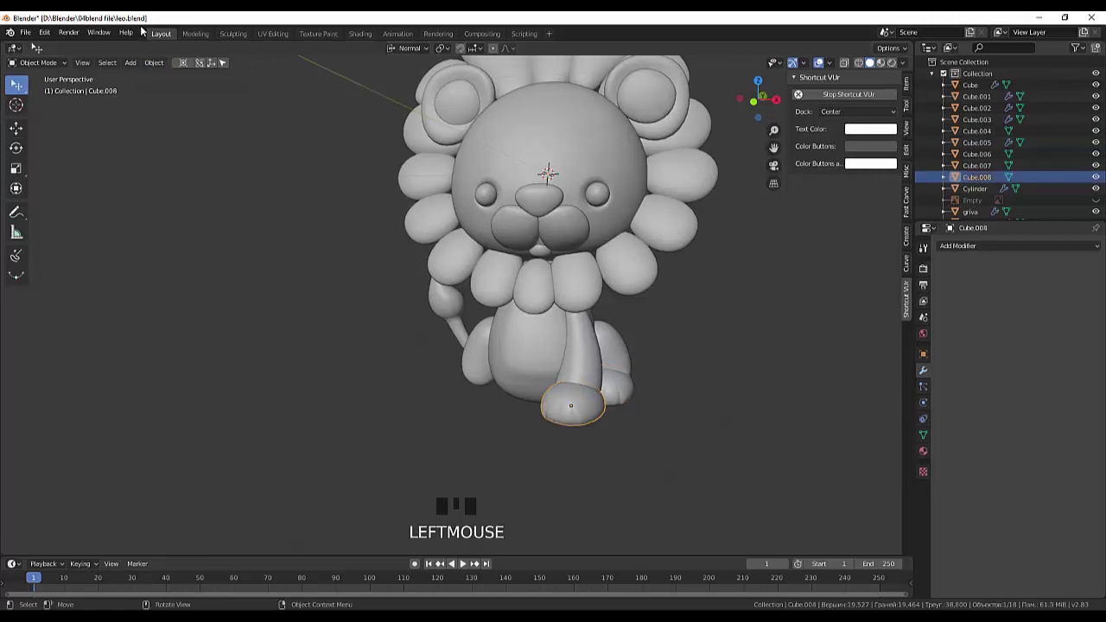
{"action": "left_click_drag", "start_coordinate": [157, 67], "coordinate": [607, 363]}
Step: Add a Mirror modifier on X to the Cylinder leg so the lion gets a matching second front leg
{"action": "left_click", "coordinate": [597, 368]}
{"action": "left_click_drag", "start_coordinate": [159, 67], "coordinate": [589, 377]}
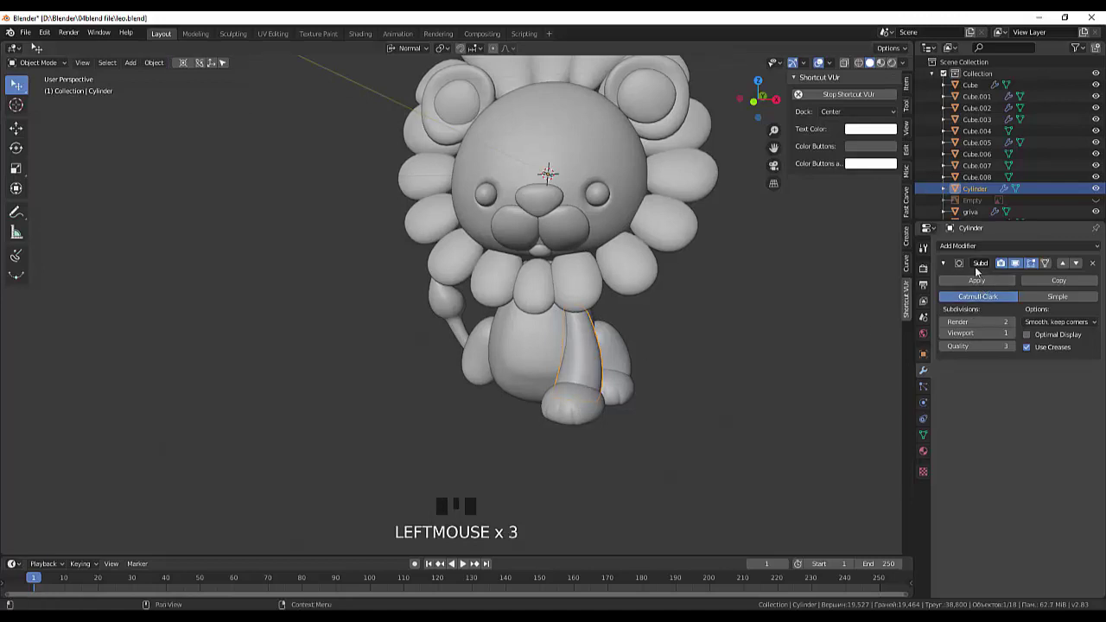
{"action": "left_click_drag", "start_coordinate": [971, 248], "coordinate": [839, 348]}
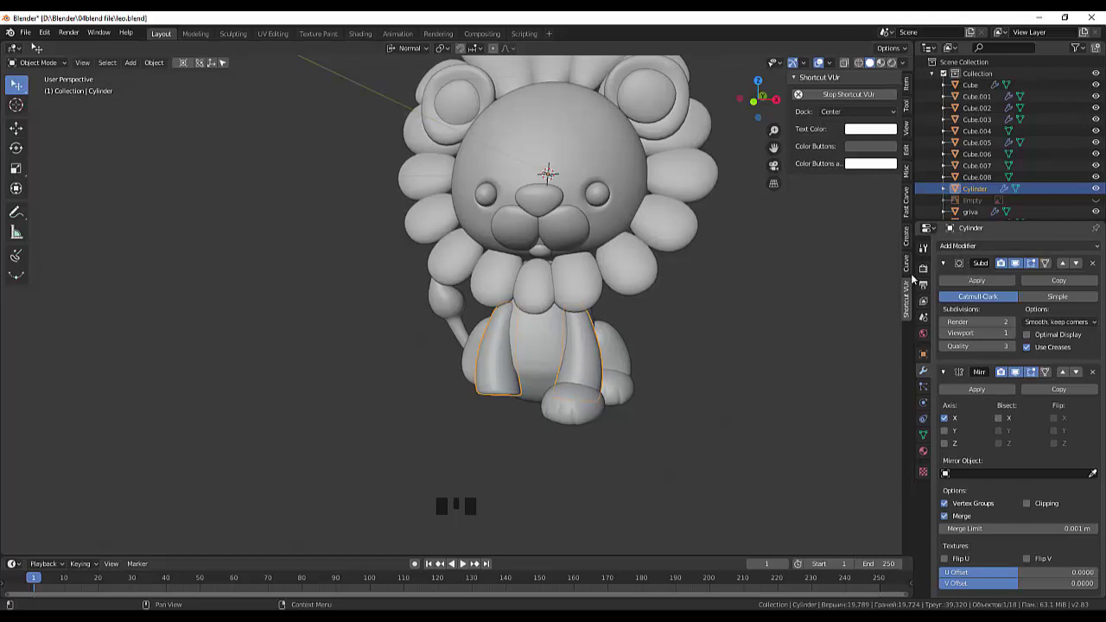
{"action": "left_click", "coordinate": [581, 411]}
{"action": "left_click_drag", "start_coordinate": [958, 251], "coordinate": [872, 359]}
{"action": "key", "text": "ctrl+z"}
{"action": "left_click", "coordinate": [584, 413]}
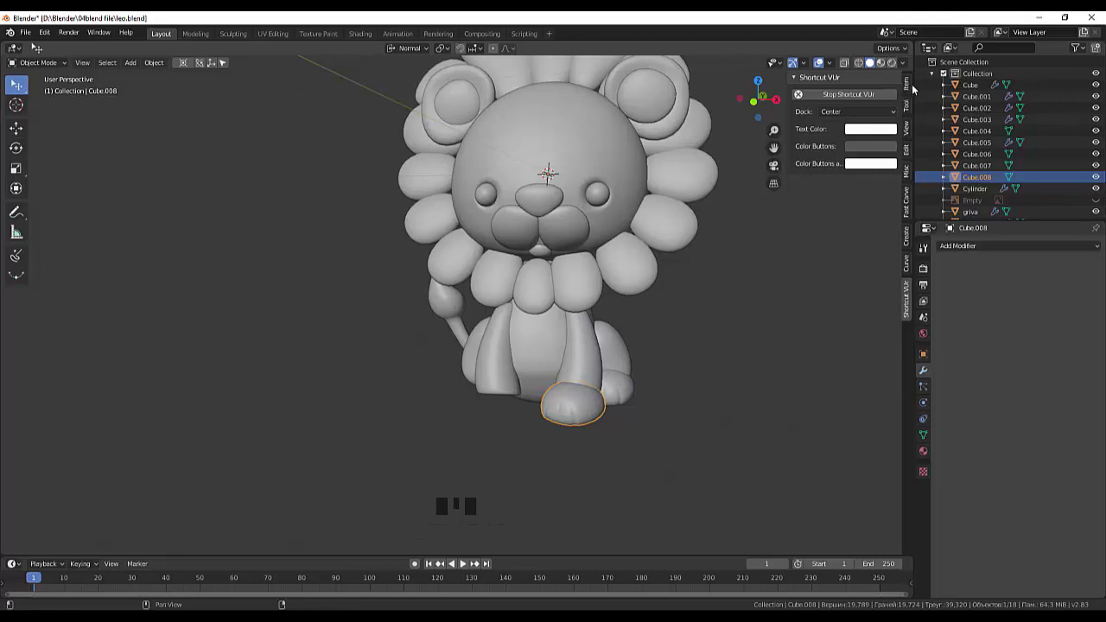
Step: Apply Rotation & Scale on Cube.008 and mirror it on X so both front legs end in paws
{"action": "left_click", "coordinate": [912, 106]}
{"action": "left_click", "coordinate": [910, 92]}
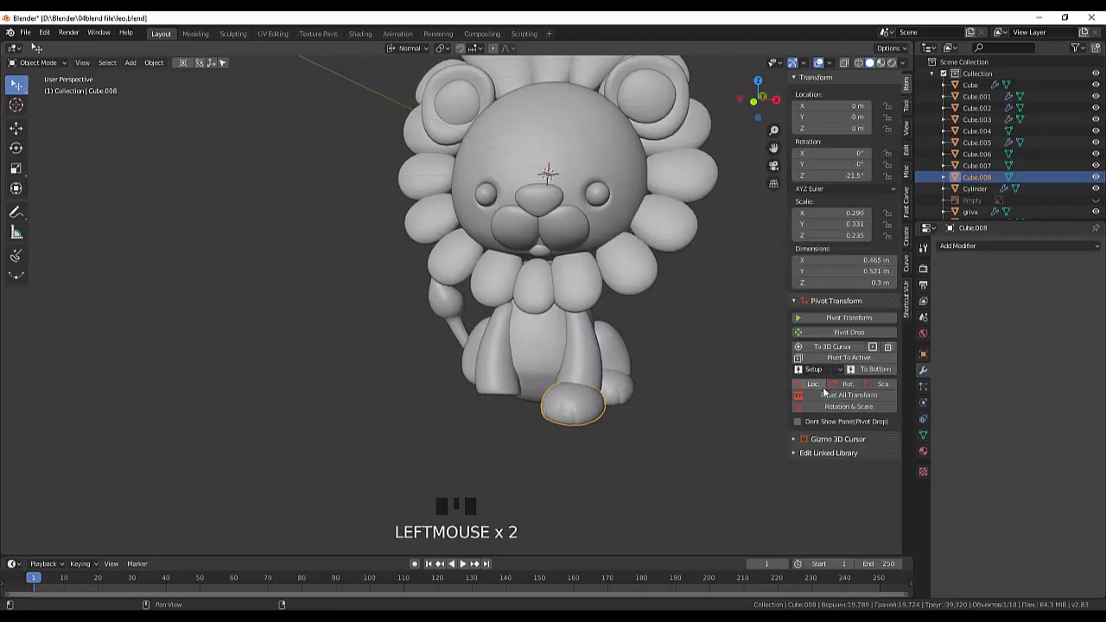
{"action": "left_click_drag", "start_coordinate": [830, 396], "coordinate": [594, 409]}
{"action": "left_click_drag", "start_coordinate": [951, 250], "coordinate": [875, 362]}
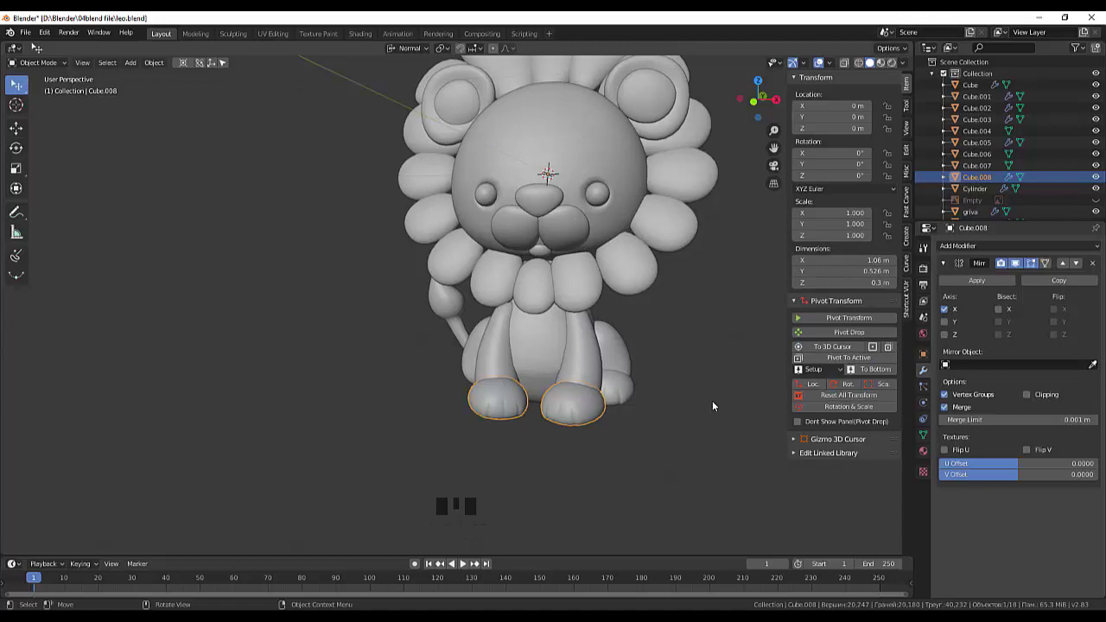
{"action": "left_click", "coordinate": [717, 404]}
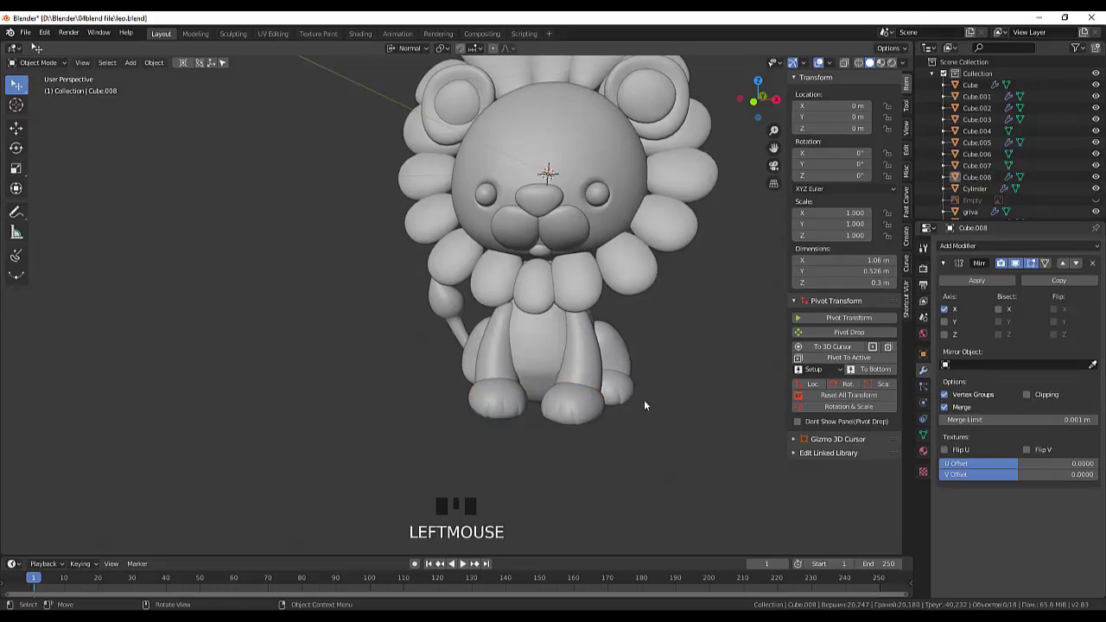
Step: Inspect the hind leg in Right Orthographic view and bring up the Add menu
{"action": "left_click", "coordinate": [629, 394]}
{"action": "left_click_drag", "start_coordinate": [970, 251], "coordinate": [758, 433]}
{"action": "left_click_drag", "start_coordinate": [716, 399], "coordinate": [825, 375]}
{"action": "key", "text": "KP_3"}
{"action": "scroll", "scroll_direction": "up", "scroll_amount": 3}
{"action": "scroll", "scroll_direction": "down", "scroll_amount": 3}
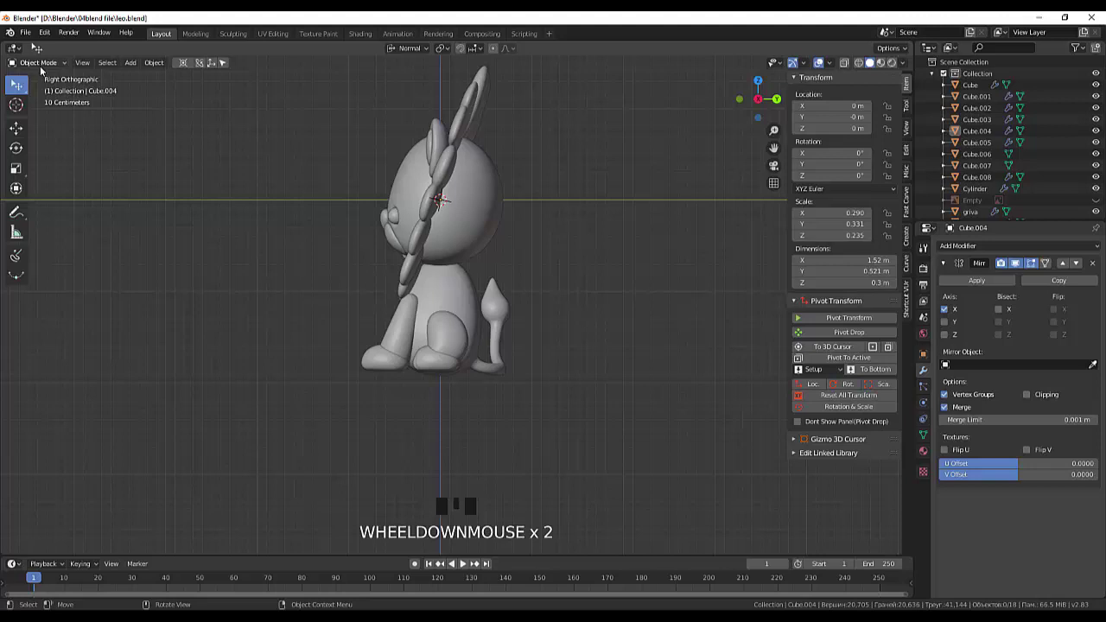
{"action": "left_click_drag", "start_coordinate": [35, 64], "coordinate": [1093, 343]}
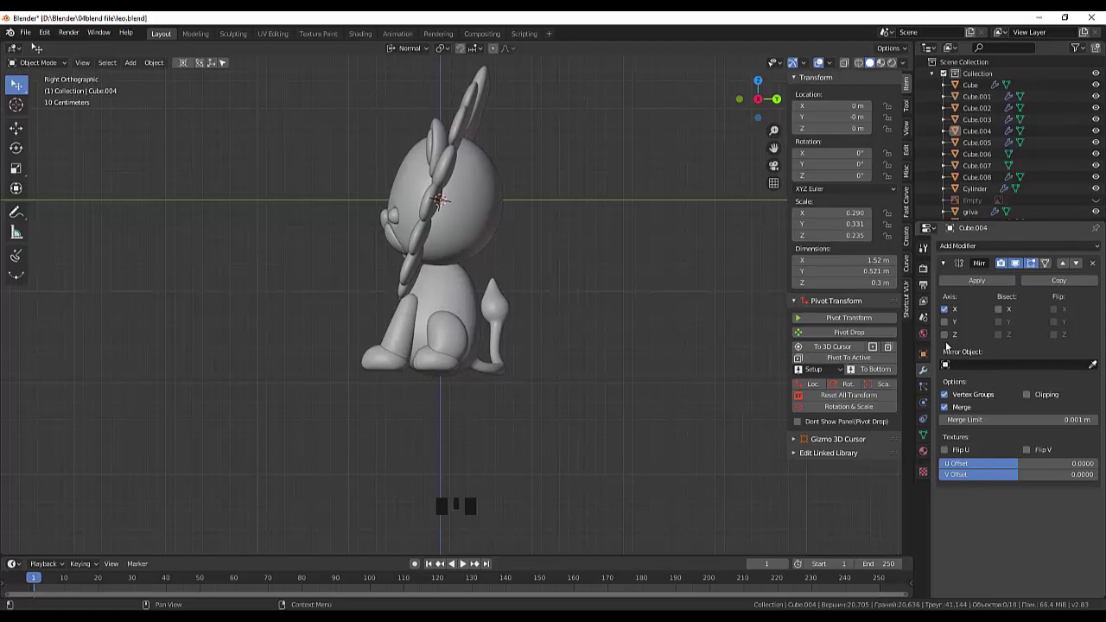
{"action": "key", "text": "shift+a"}
Step: Add a mesh cube and move it below the lion as a pedestal
{"action": "left_click", "coordinate": [684, 318]}
{"action": "key", "text": "shift+a"}
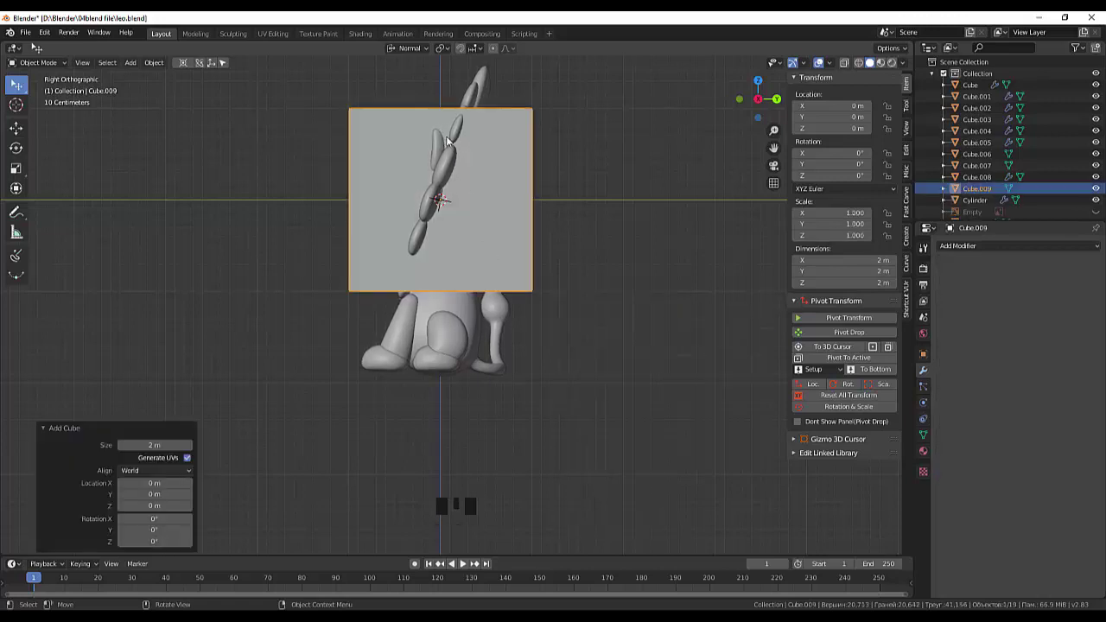
{"action": "key", "text": "g"}
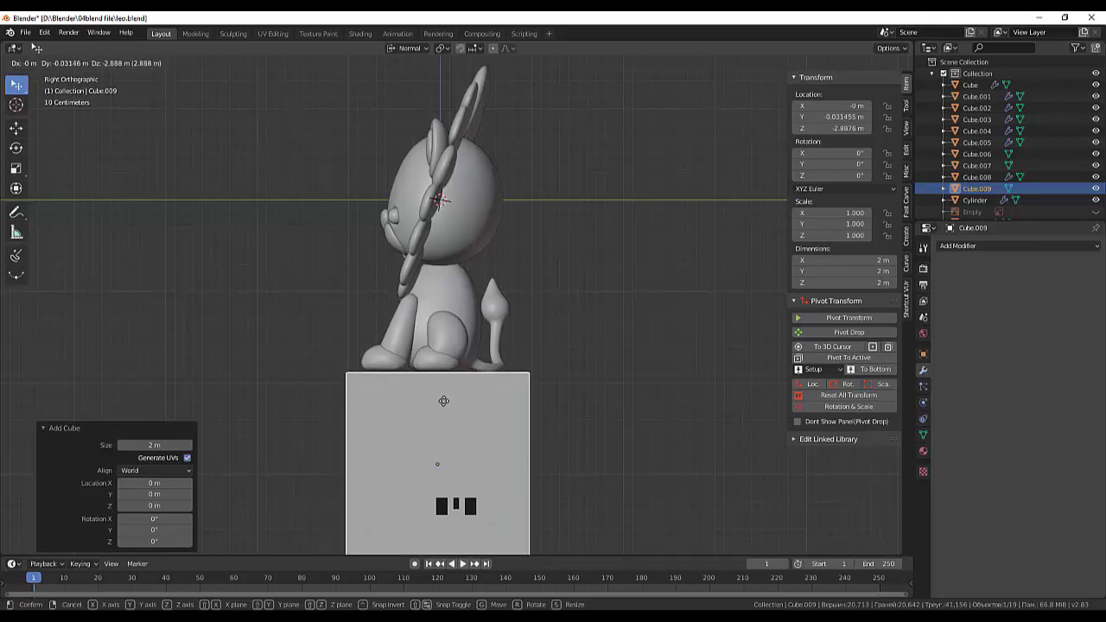
{"action": "scroll", "scroll_direction": "up", "scroll_amount": 3}
Step: Lower the paw and the hind leg so they rest on top of the pedestal
{"action": "left_click", "coordinate": [357, 412]}
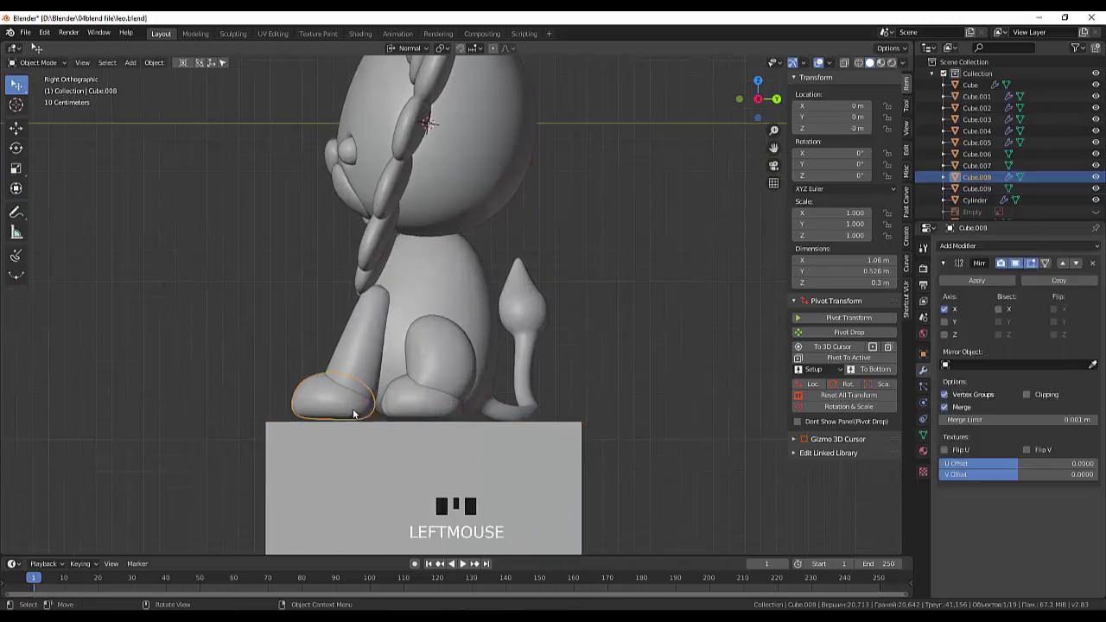
{"action": "key", "text": "g"}
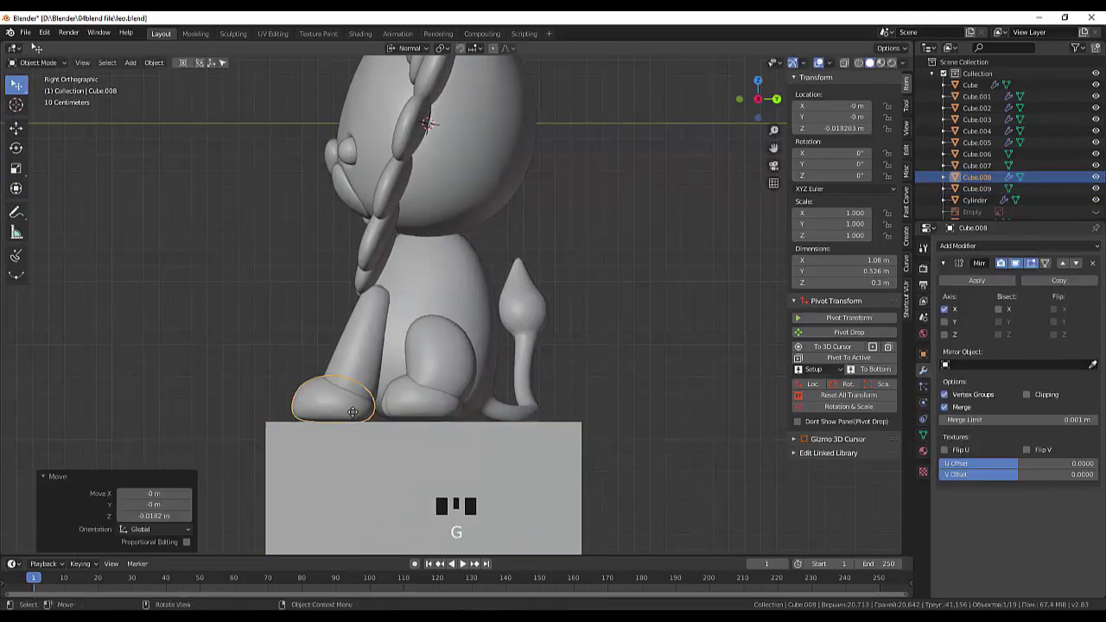
{"action": "left_click", "coordinate": [429, 405]}
{"action": "key", "text": "g"}
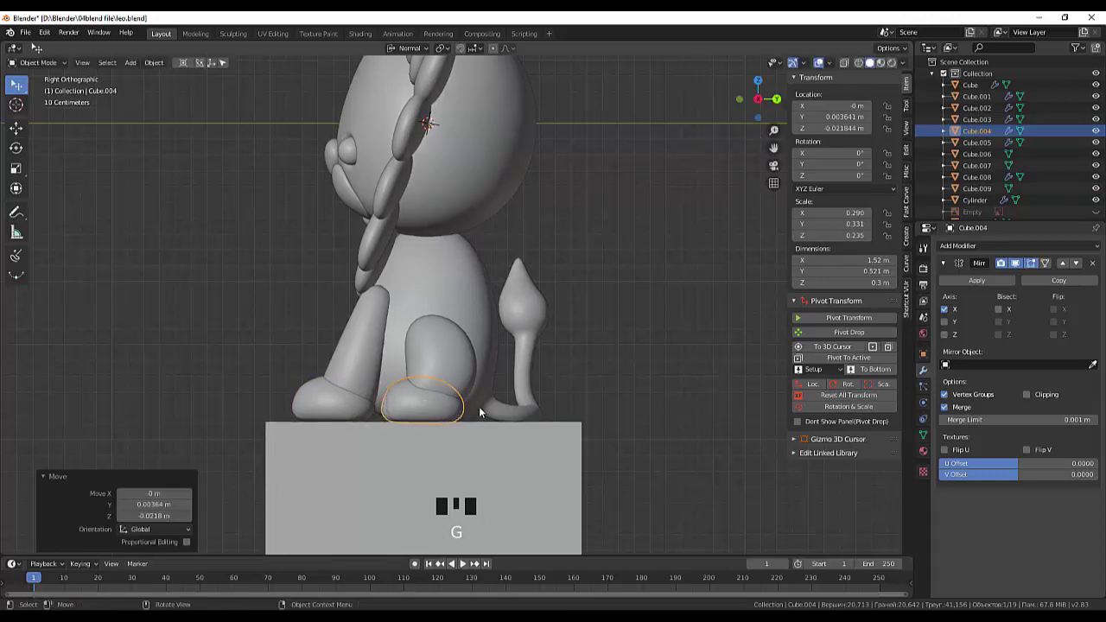
{"action": "left_click", "coordinate": [504, 414]}
{"action": "left_click", "coordinate": [687, 406]}
{"action": "left_click_drag", "start_coordinate": [689, 407], "coordinate": [795, 412]}
{"action": "scroll", "scroll_direction": "down", "scroll_amount": 3}
{"action": "scroll", "scroll_direction": "up", "scroll_amount": 3}
{"action": "scroll", "scroll_direction": "down", "scroll_amount": 3}
{"action": "scroll", "scroll_direction": "down", "scroll_amount": 3}
{"action": "left_click", "coordinate": [776, 400]}
Step: Nudge the front legs slightly into place, checking from the front view
{"action": "left_click", "coordinate": [586, 350]}
{"action": "key", "text": "KP_1"}
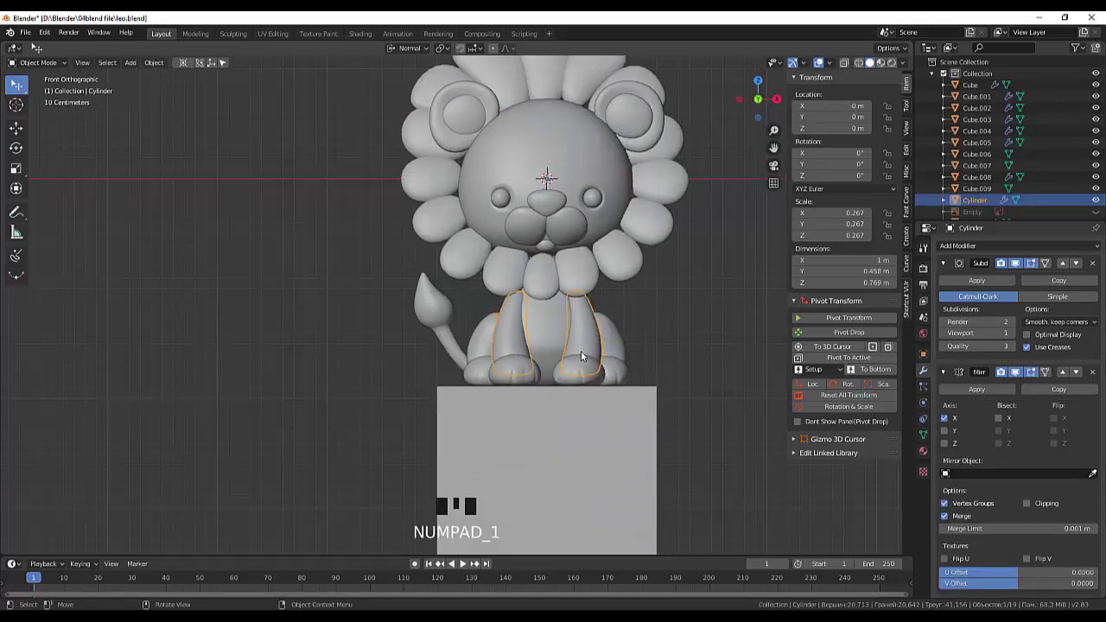
{"action": "left_click", "coordinate": [519, 345]}
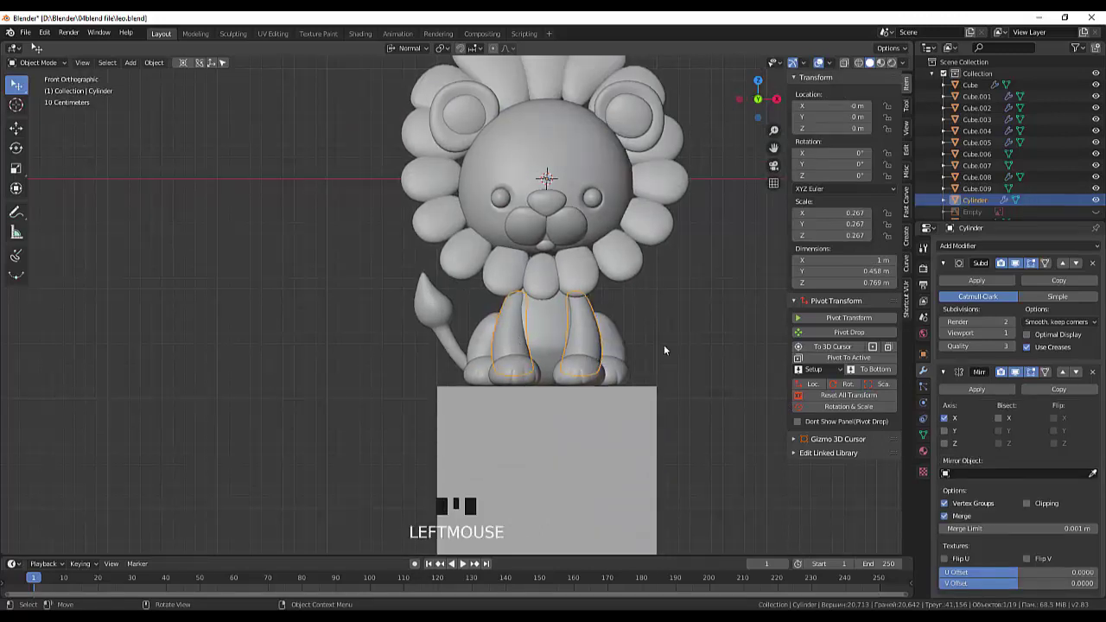
{"action": "left_click", "coordinate": [677, 349]}
{"action": "left_click", "coordinate": [582, 339]}
{"action": "key", "text": "g"}
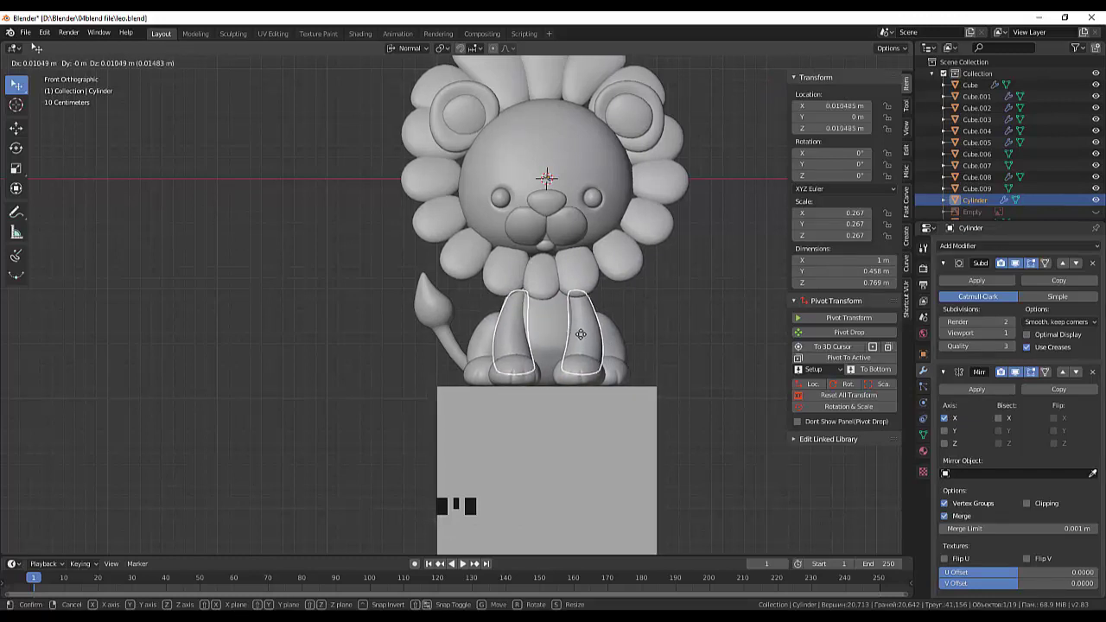
{"action": "left_click", "coordinate": [728, 377]}
Step: Orbit around the lion to view the finished figure sitting on its pedestal
{"action": "left_click_drag", "start_coordinate": [730, 380], "coordinate": [285, 396]}
{"action": "scroll", "scroll_direction": "down", "scroll_amount": 3}
{"action": "left_click_drag", "start_coordinate": [535, 399], "coordinate": [488, 384]}
{"action": "scroll", "scroll_direction": "up", "scroll_amount": 3}
{"action": "left_click_drag", "start_coordinate": [494, 397], "coordinate": [500, 392]}
{"action": "scroll", "scroll_direction": "down", "scroll_amount": 3}
{"action": "left_click_drag", "start_coordinate": [681, 355], "coordinate": [663, 350]}
{"action": "scroll", "scroll_direction": "up", "scroll_amount": 3}
{"action": "left_click_drag", "start_coordinate": [675, 342], "coordinate": [690, 344]}
{"action": "scroll", "scroll_direction": "down", "scroll_amount": 3}
{"action": "left_click_drag", "start_coordinate": [692, 339], "coordinate": [704, 340]}
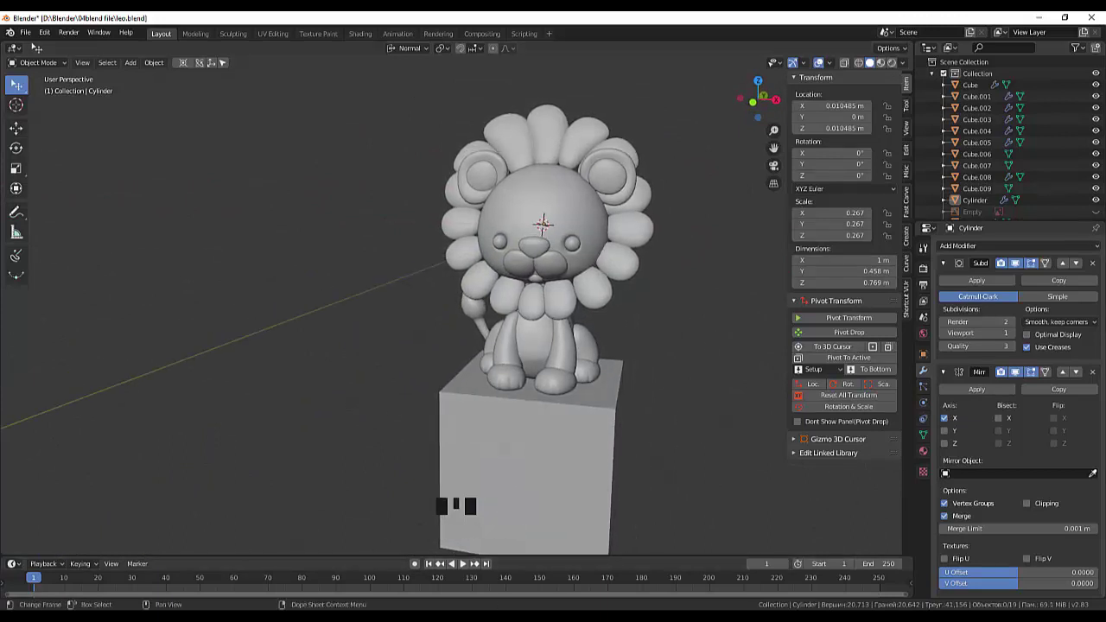